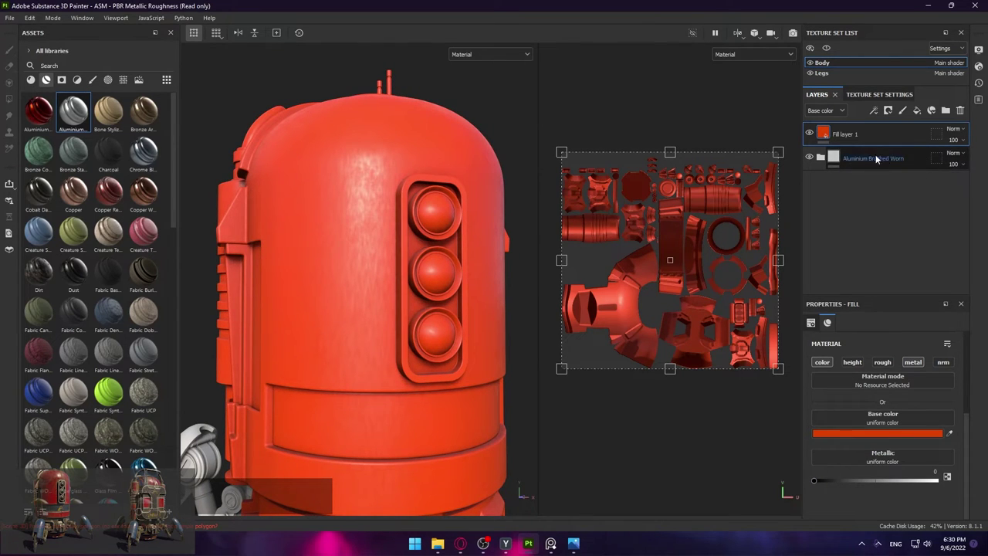
Keep the red fill's metallic at 0 and rename the layer 'Red Paint'
{"action": "left_click", "coordinate": [826, 484]}
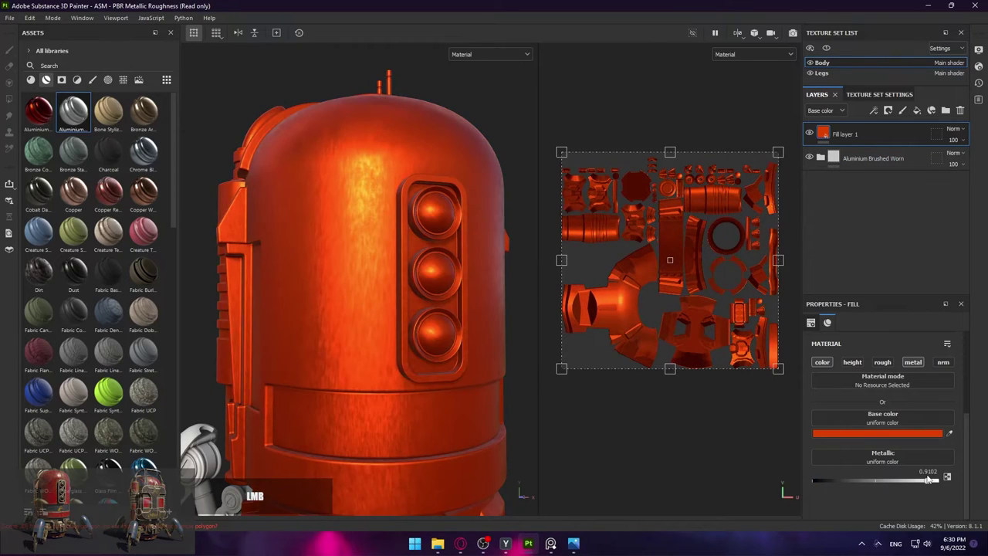
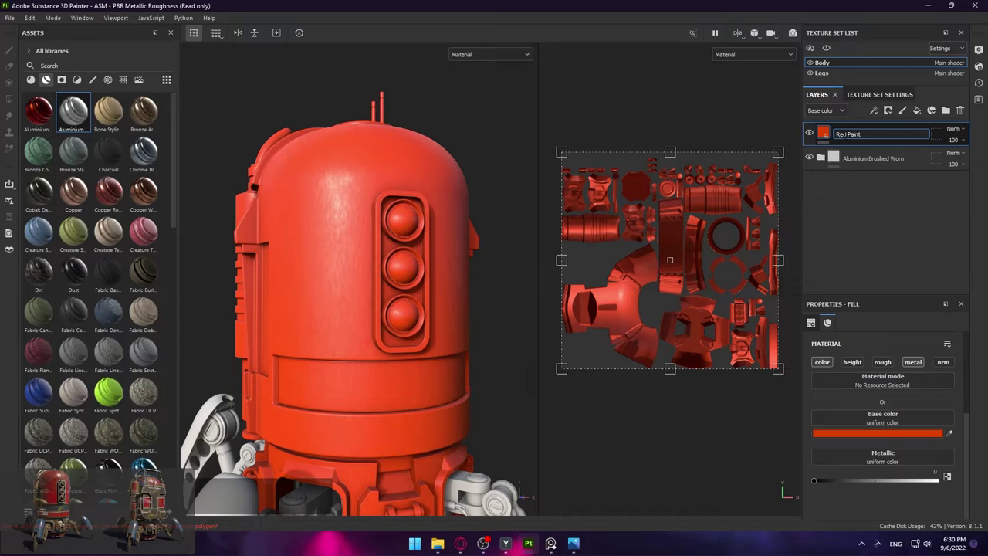
{"action": "key", "text": "Return"}
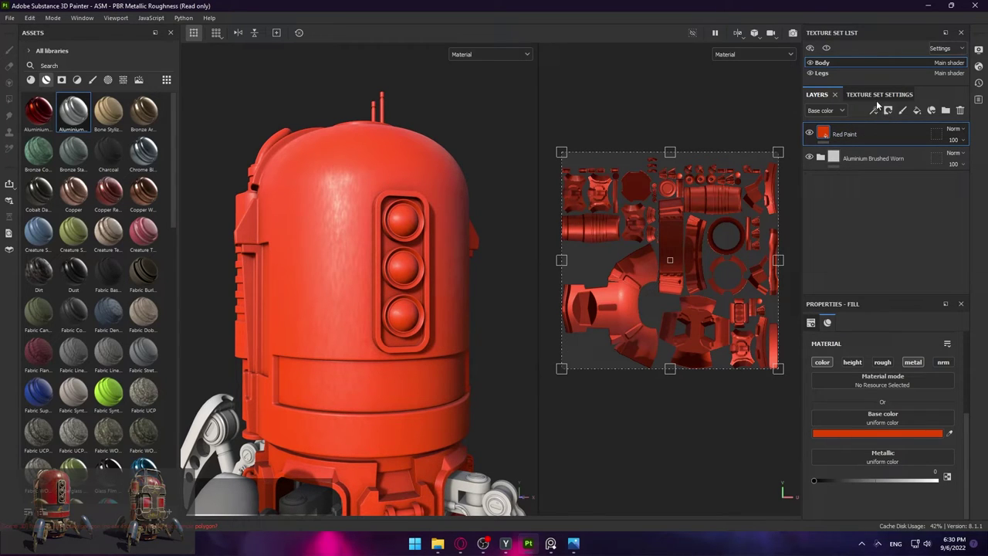
Preview the mesh ID colours in the viewport, then return to the normal material view
{"action": "left_click", "coordinate": [891, 114]}
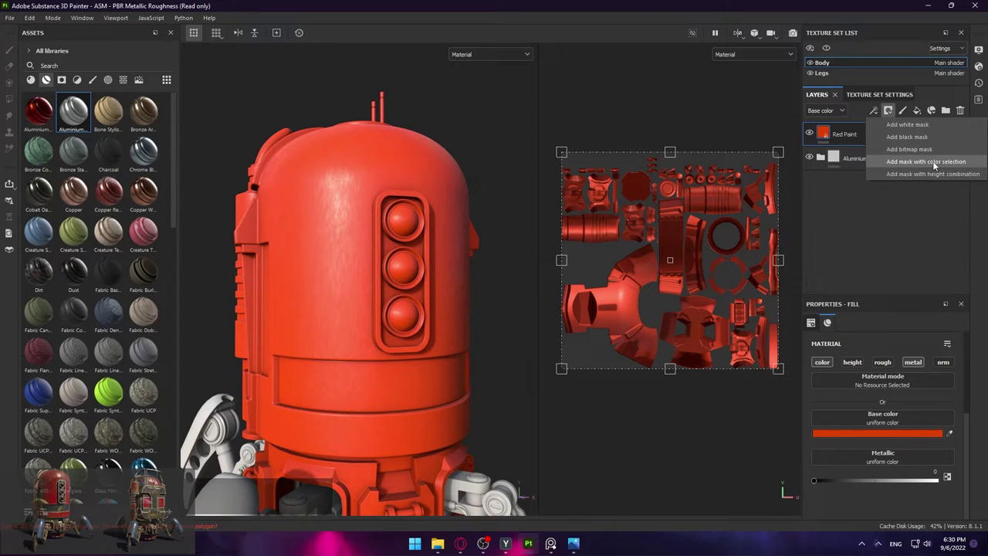
{"action": "left_click", "coordinate": [477, 53]}
{"action": "scroll", "scroll_direction": "down", "scroll_amount": 3}
{"action": "left_click", "coordinate": [472, 102]}
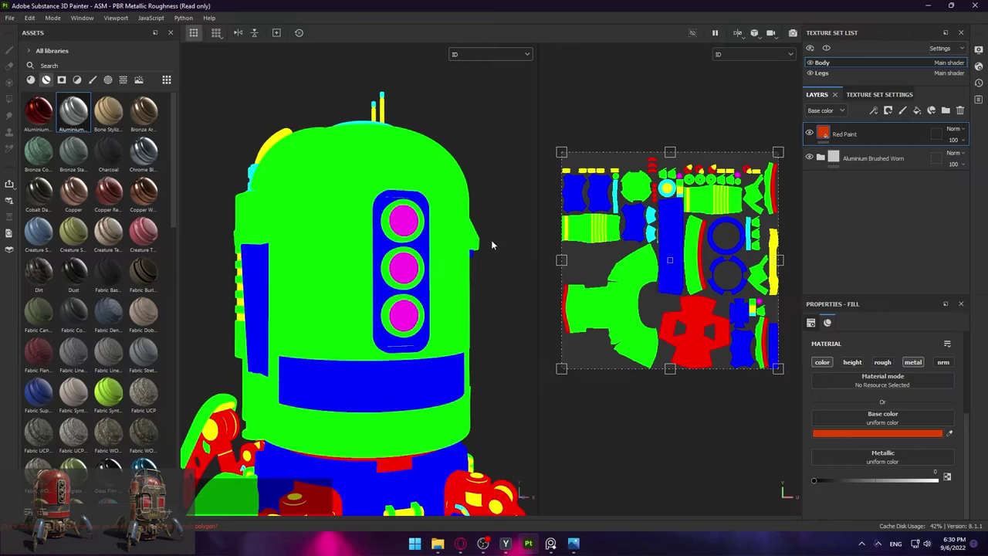
{"action": "left_click", "coordinate": [457, 59]}
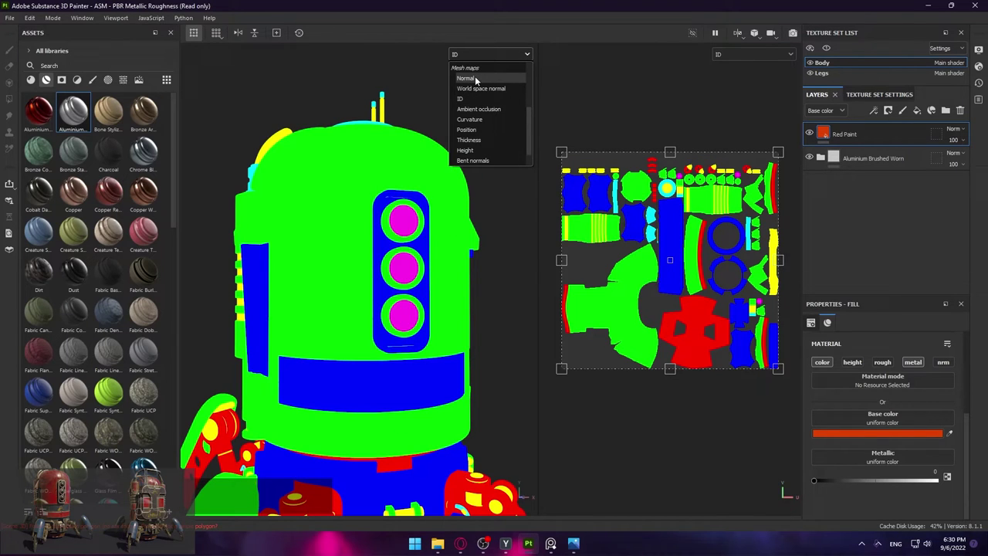
{"action": "scroll", "scroll_direction": "up", "scroll_amount": 3}
{"action": "left_click", "coordinate": [480, 87]}
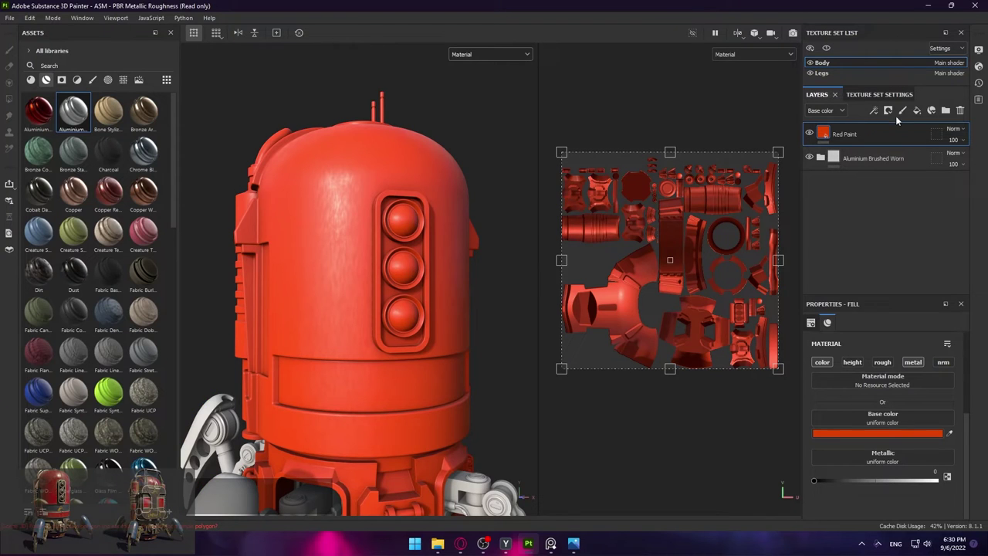
Give Red Paint a colour-selection mask picking the green ID area of the body
{"action": "left_click", "coordinate": [893, 112]}
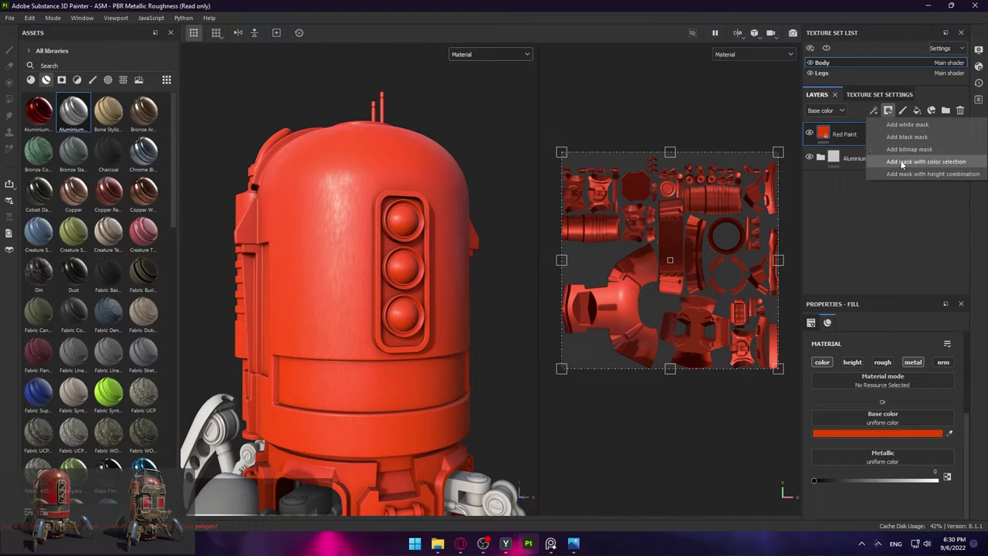
{"action": "left_click", "coordinate": [904, 166]}
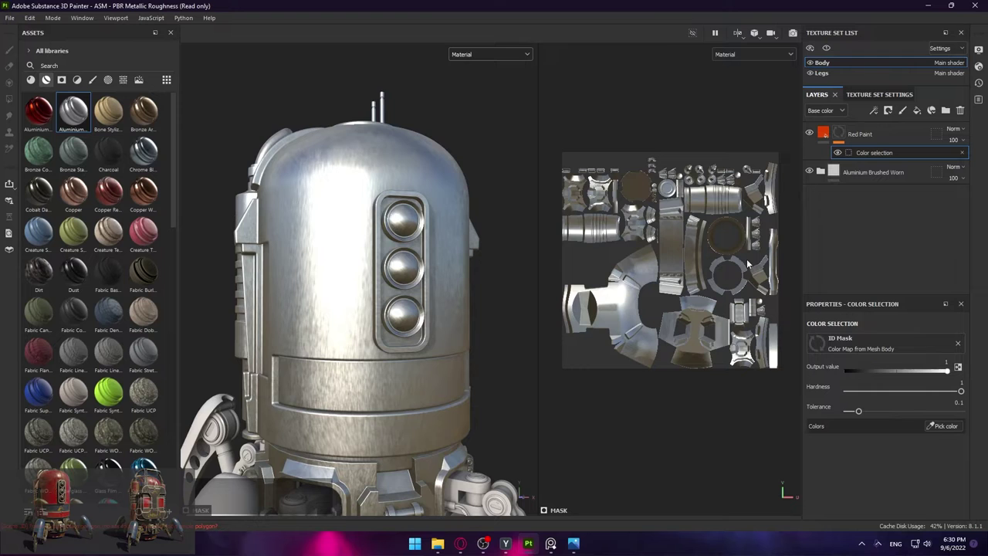
{"action": "scroll", "scroll_direction": "down", "scroll_amount": 3}
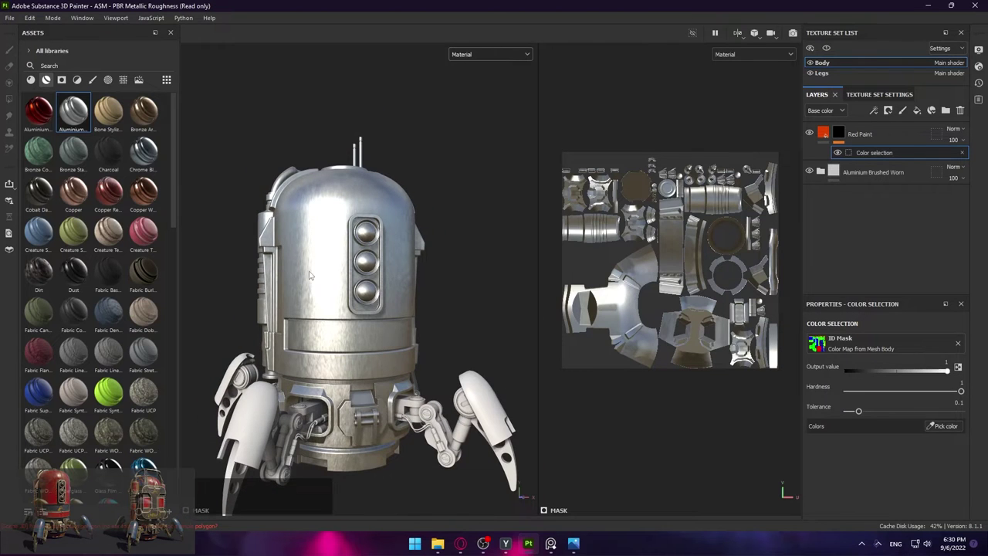
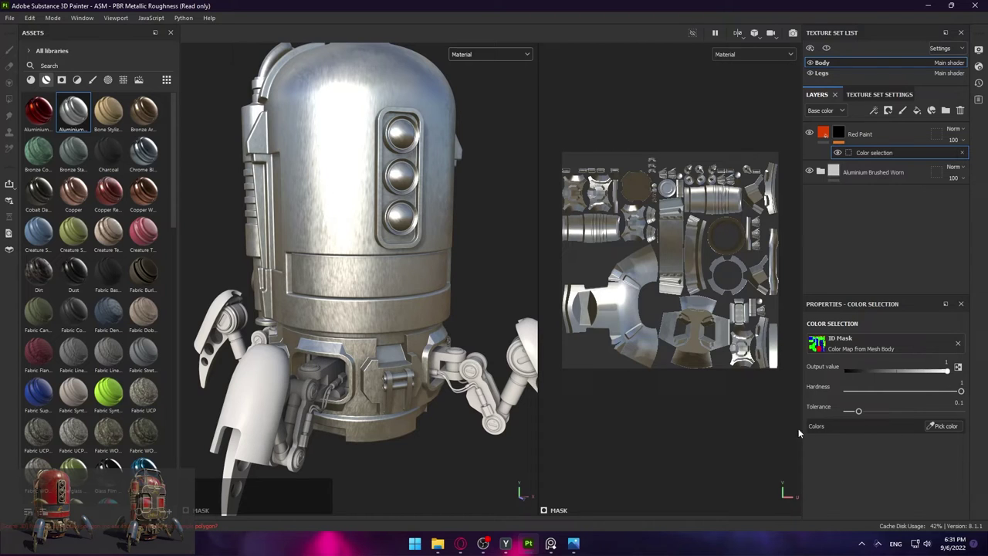
{"action": "left_click", "coordinate": [945, 429]}
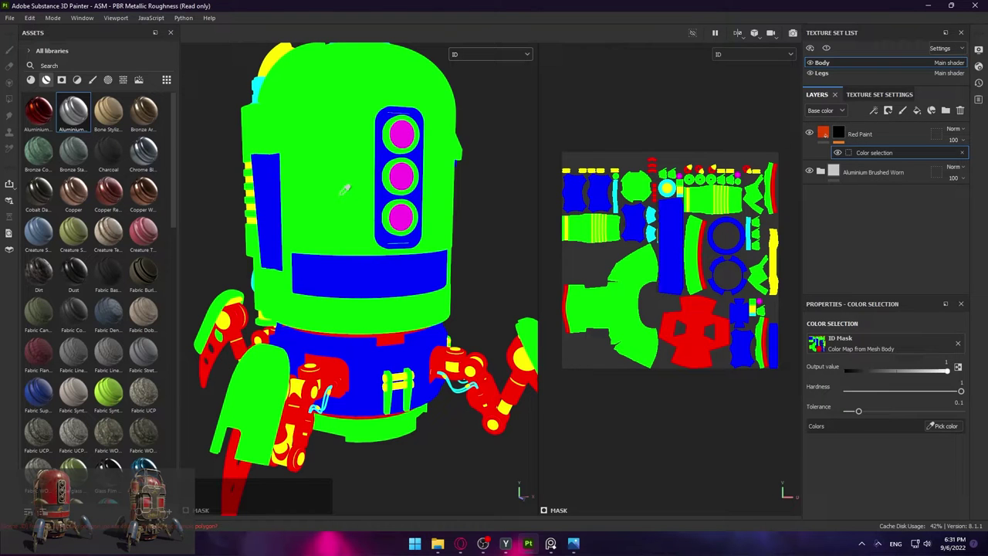
{"action": "left_click", "coordinate": [344, 202]}
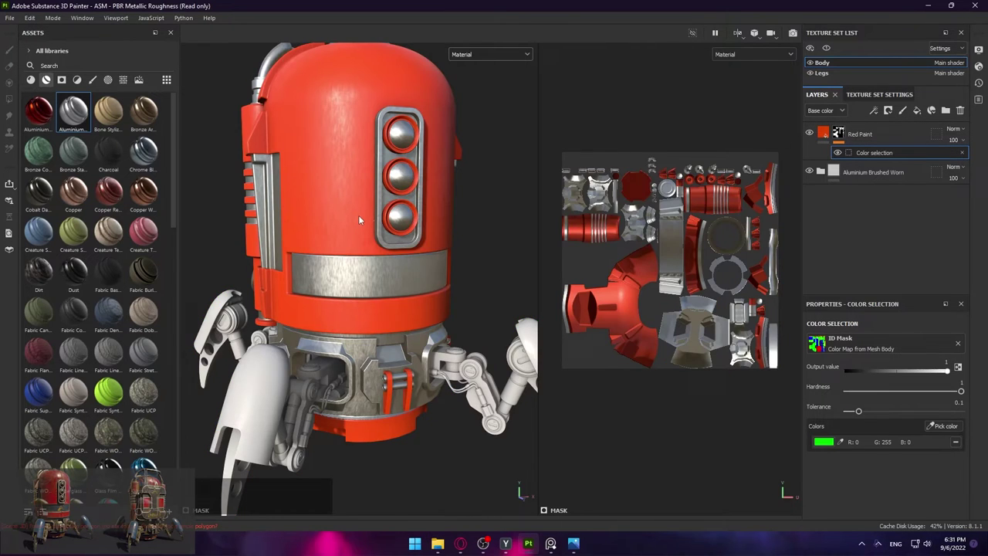
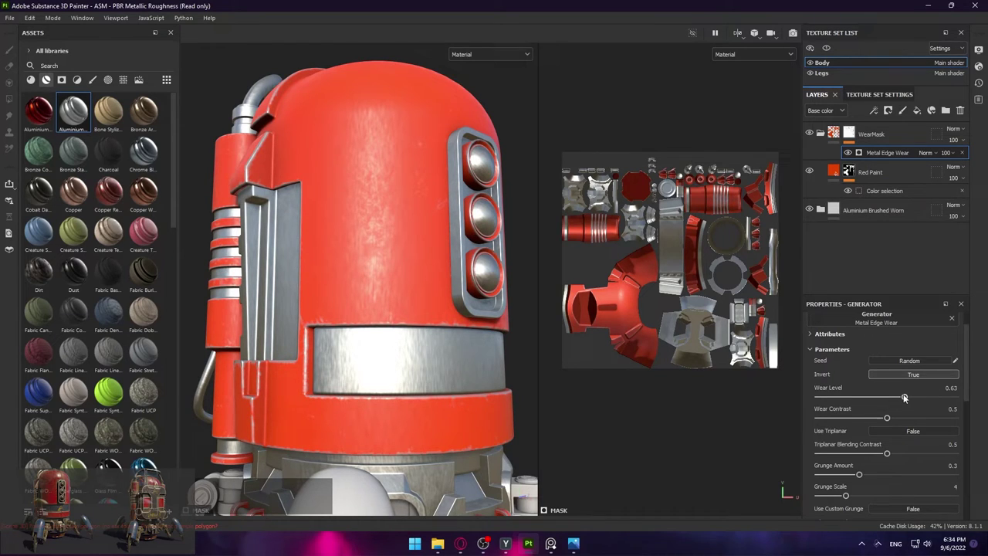
Raise the Metal Edge Wear level for heavier scratches, then bring it back down
{"action": "left_click", "coordinate": [907, 401]}
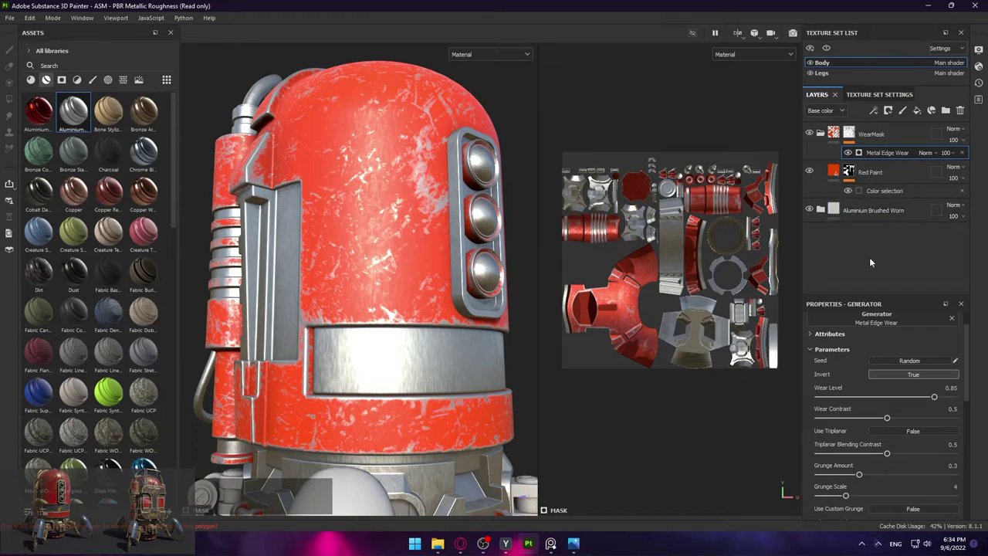
{"action": "left_click", "coordinate": [936, 402]}
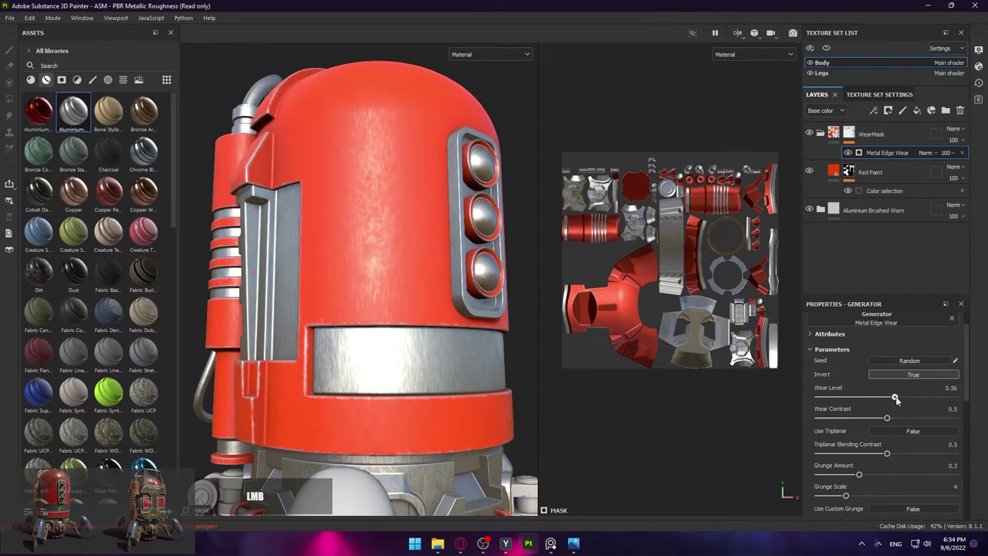
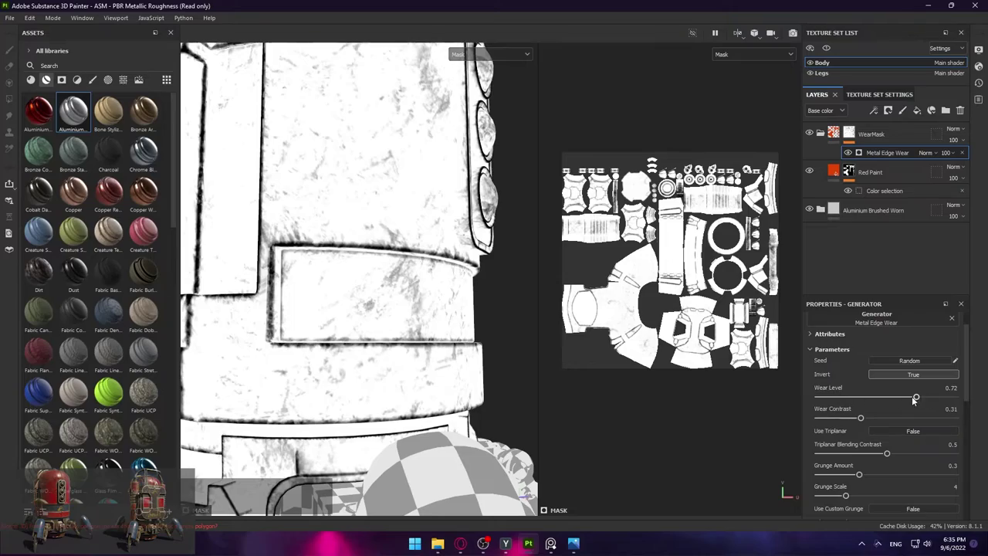
Push the Metal Edge Wear level up to 0.9
{"action": "left_click", "coordinate": [911, 401]}
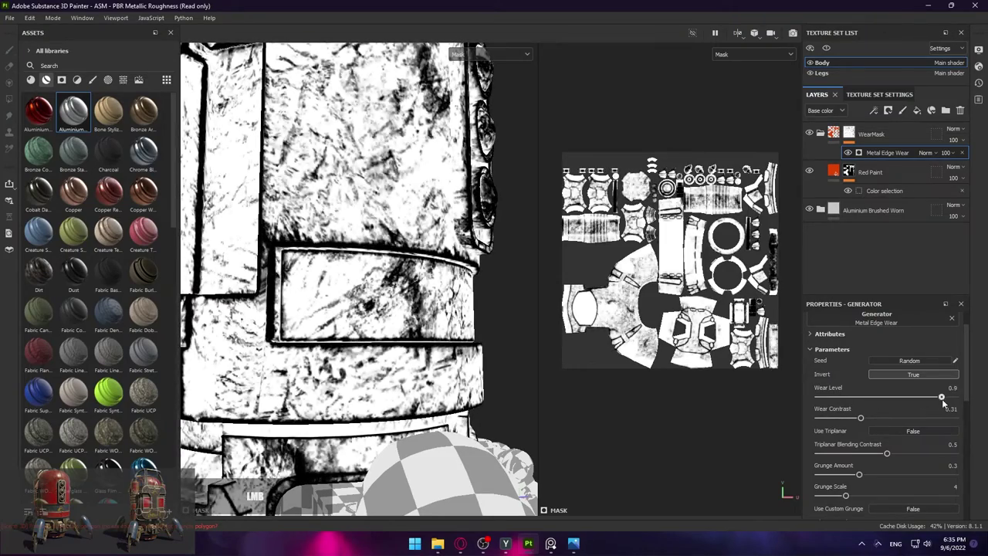
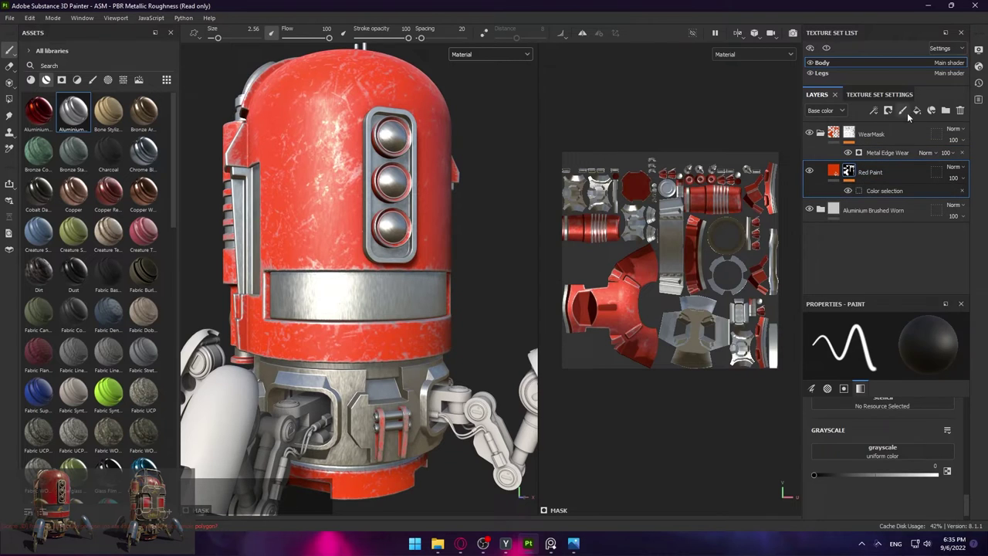
Remove the accidental paint layer and add a fill layer above Red Paint instead
{"action": "left_click", "coordinate": [906, 117]}
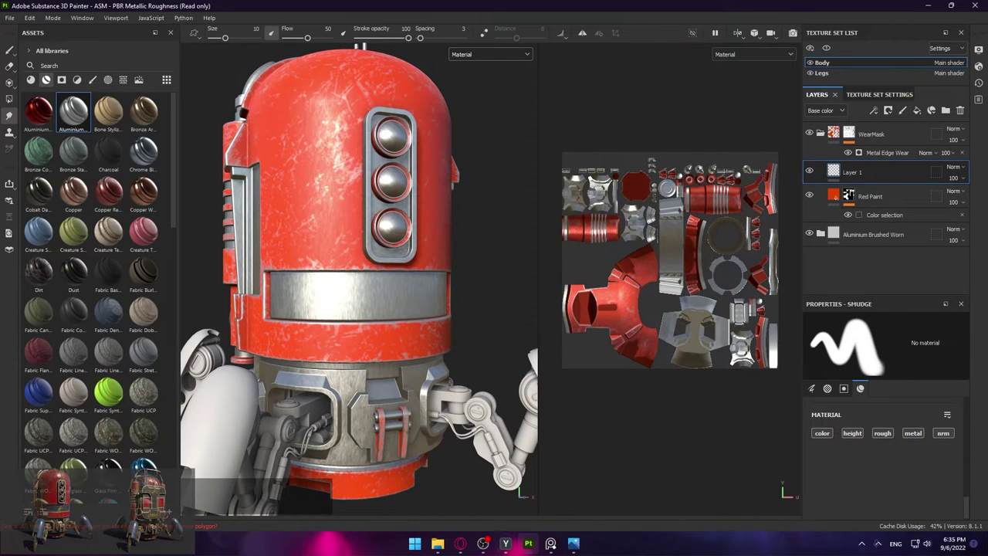
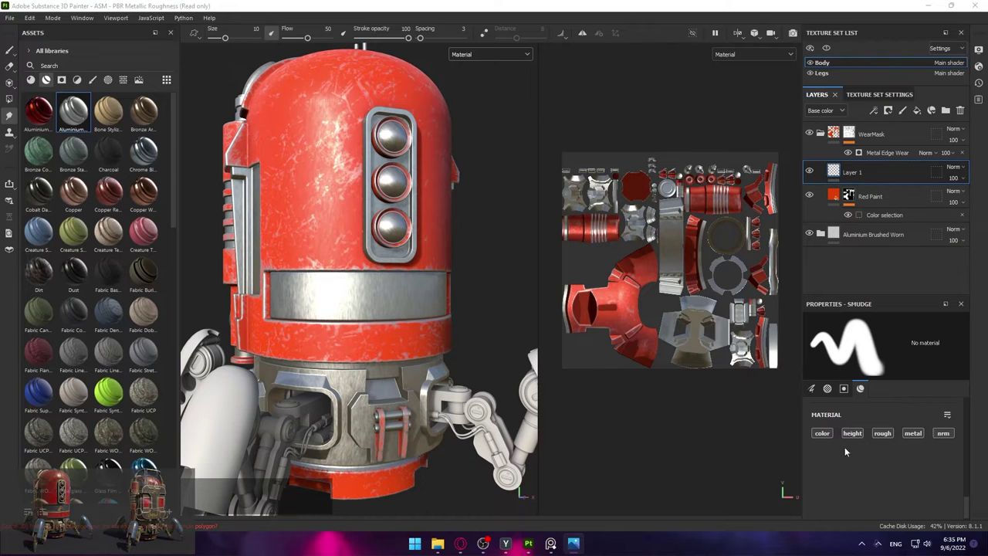
{"action": "left_click", "coordinate": [904, 171]}
{"action": "key", "text": "Delete"}
{"action": "left_click", "coordinate": [915, 116]}
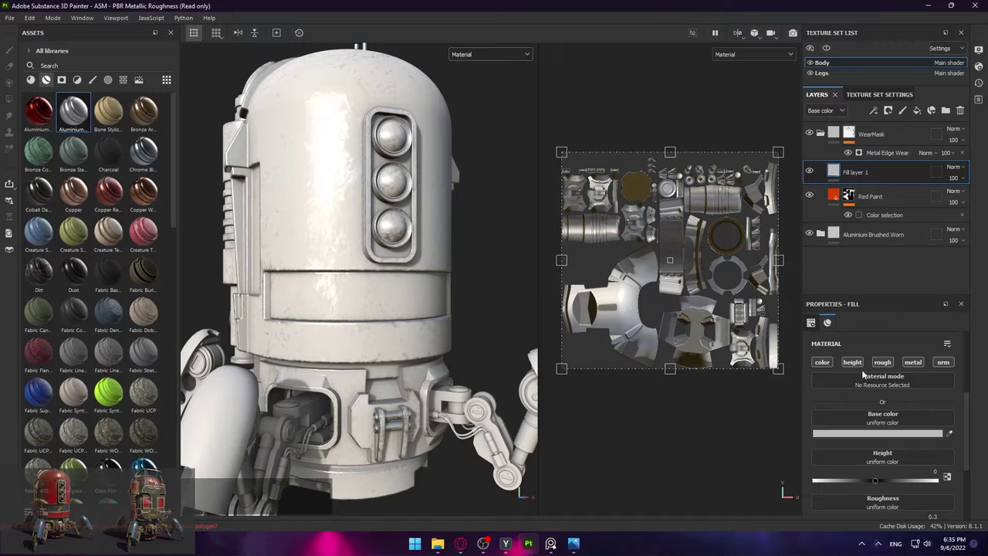
Make the new fill affect only colour and metallic, disabling height, roughness and normal
{"action": "left_click", "coordinate": [858, 368]}
{"action": "left_click", "coordinate": [886, 368]}
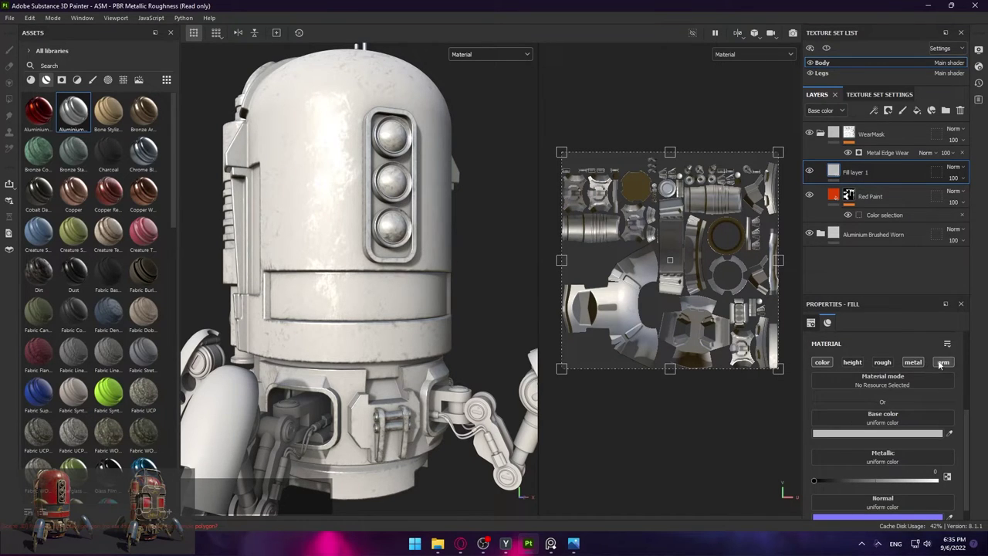
{"action": "left_click", "coordinate": [948, 363]}
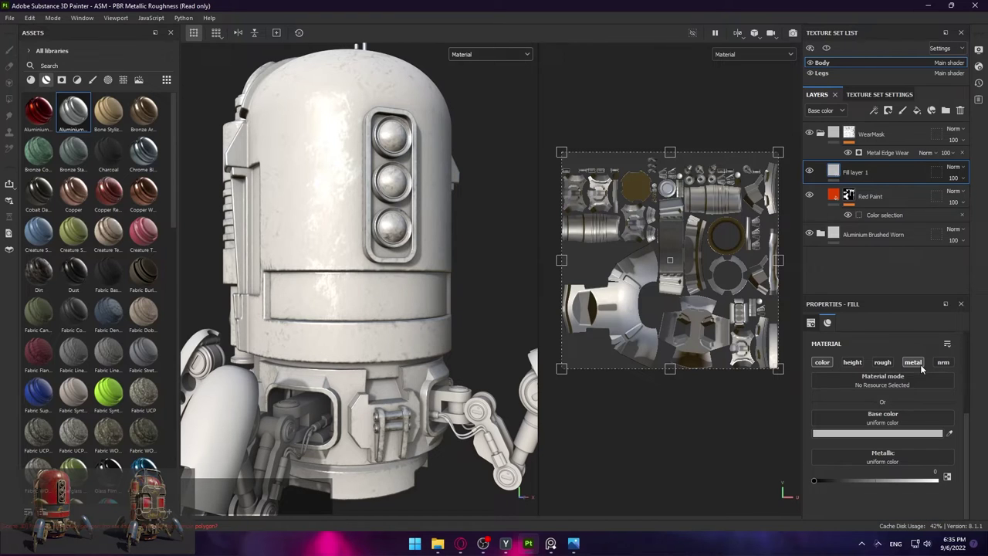
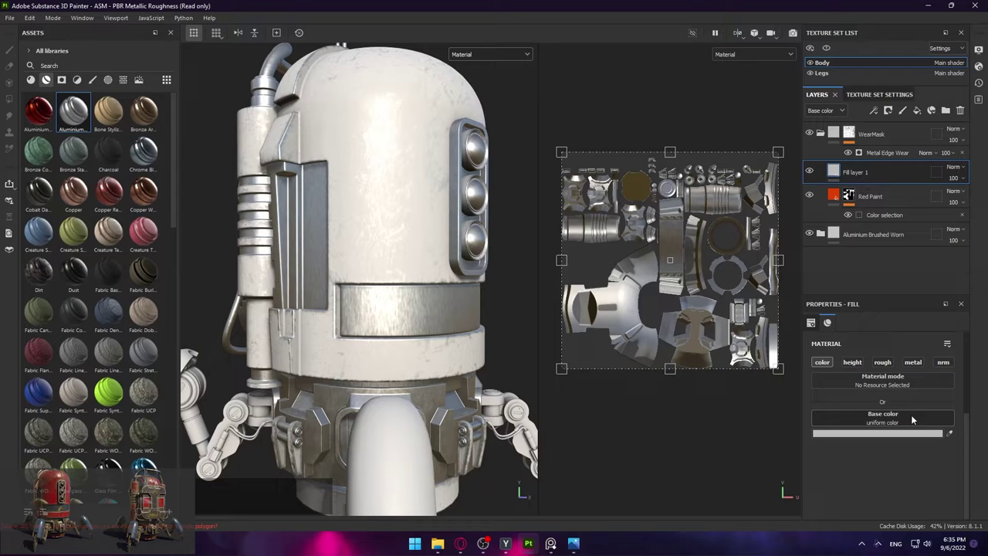
{"action": "left_click", "coordinate": [915, 368]}
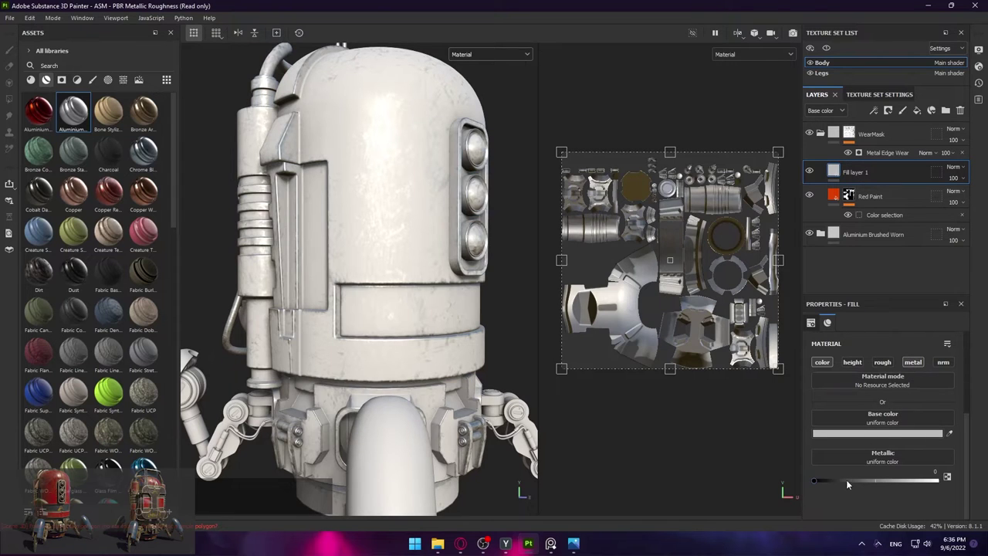
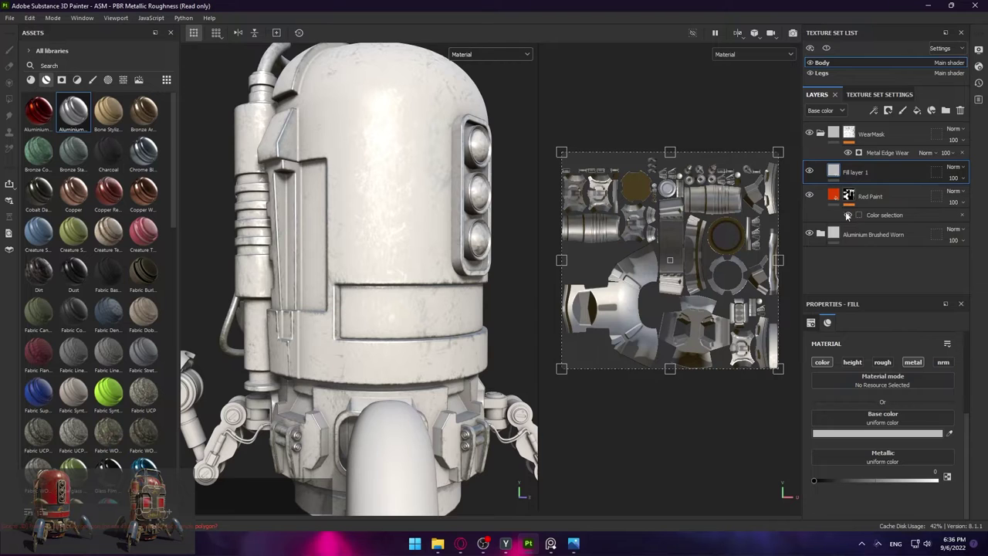
Mask the fill by the blue ID colour and set its base colour to green
{"action": "left_click", "coordinate": [888, 116]}
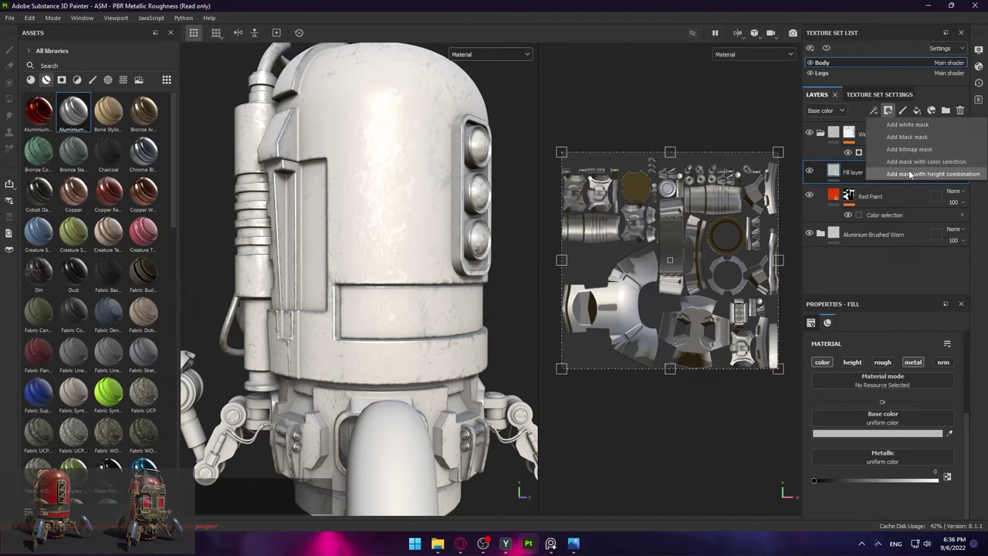
{"action": "left_click", "coordinate": [915, 164]}
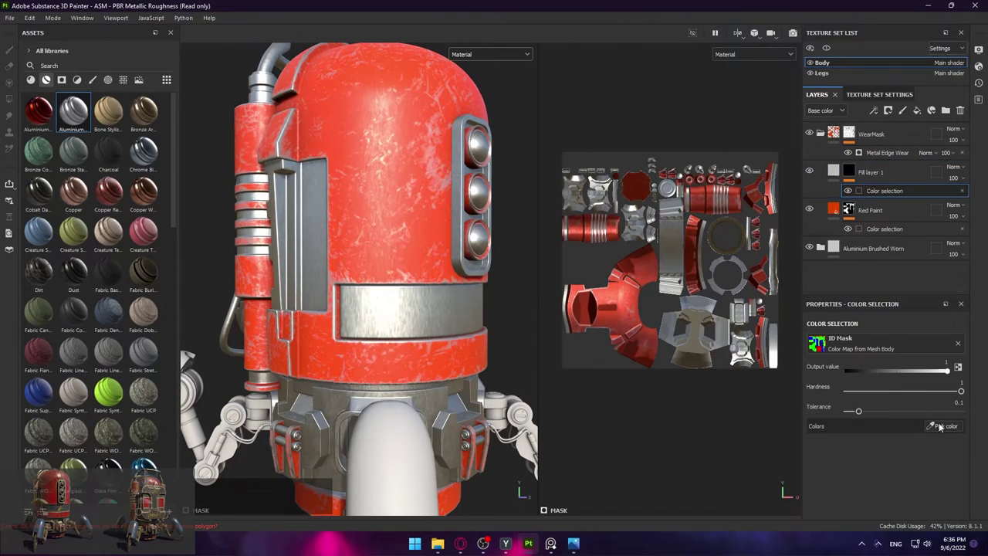
{"action": "left_click", "coordinate": [944, 432]}
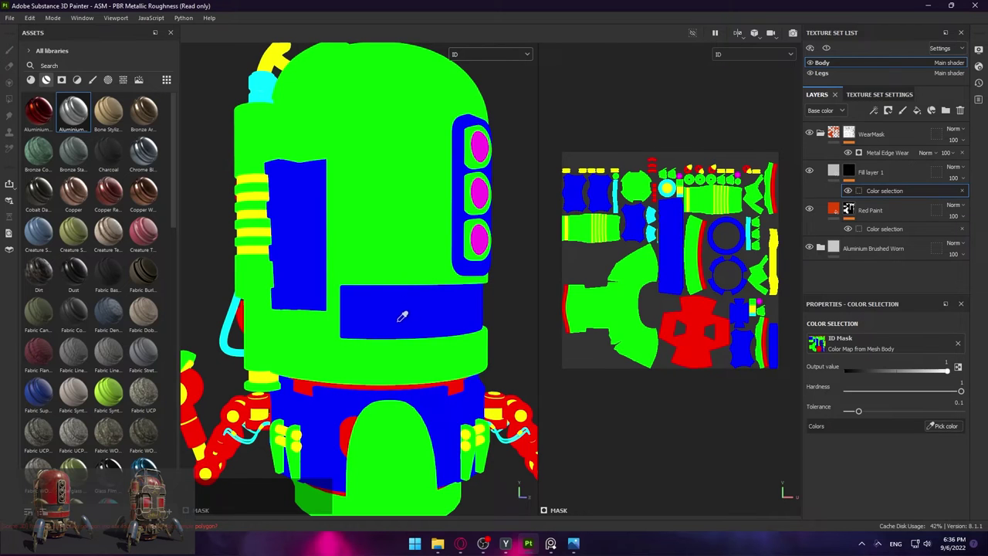
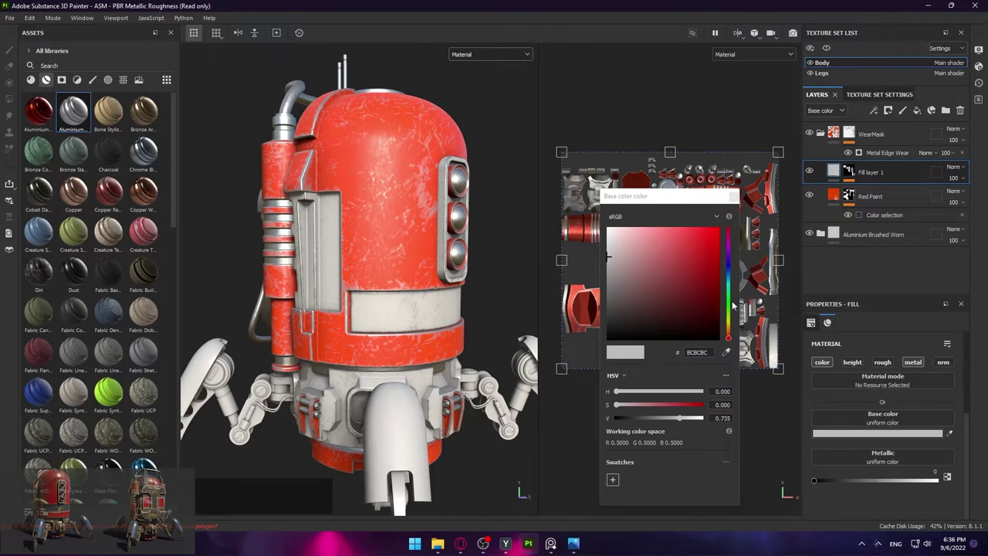
{"action": "left_click", "coordinate": [729, 276]}
{"action": "left_click", "coordinate": [686, 277]}
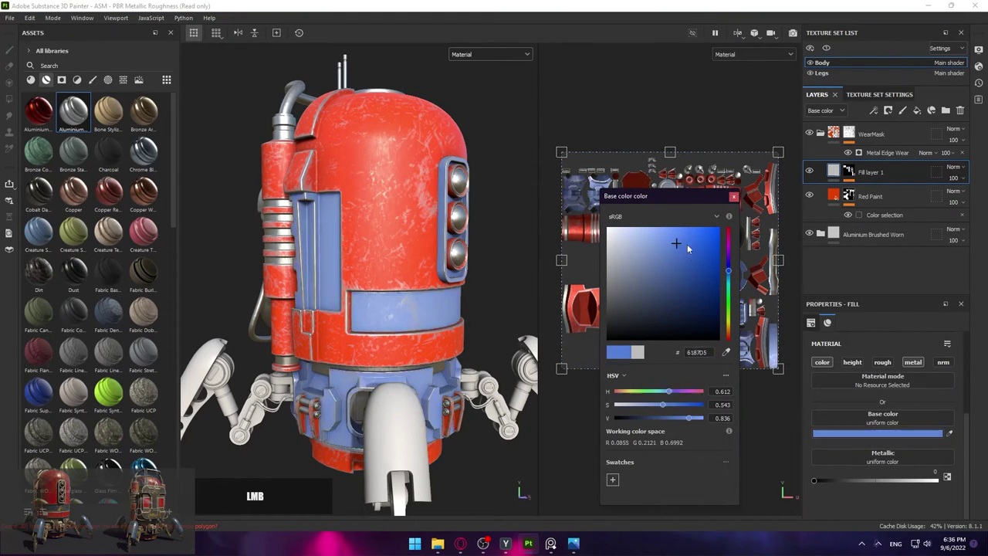
{"action": "left_click", "coordinate": [738, 200]}
{"action": "left_click", "coordinate": [954, 438]}
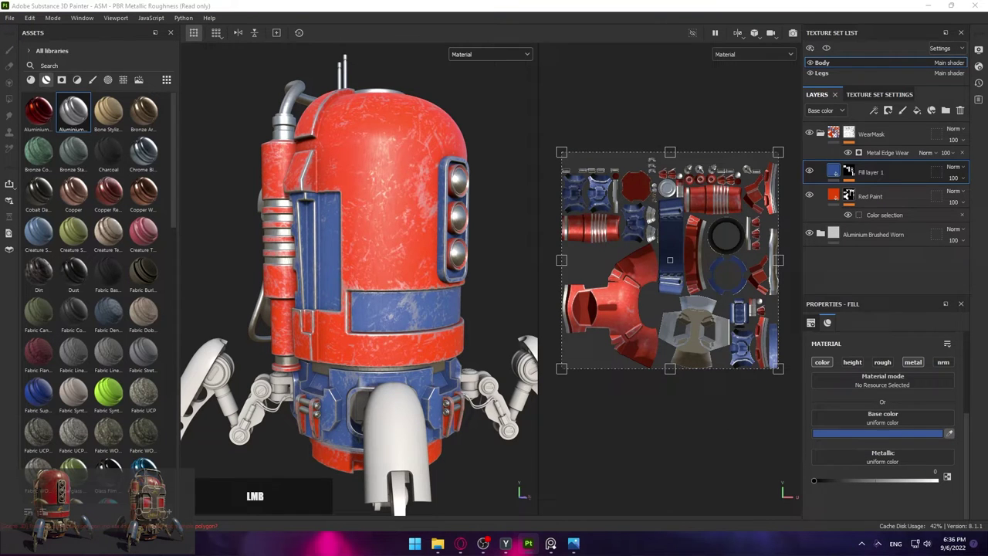
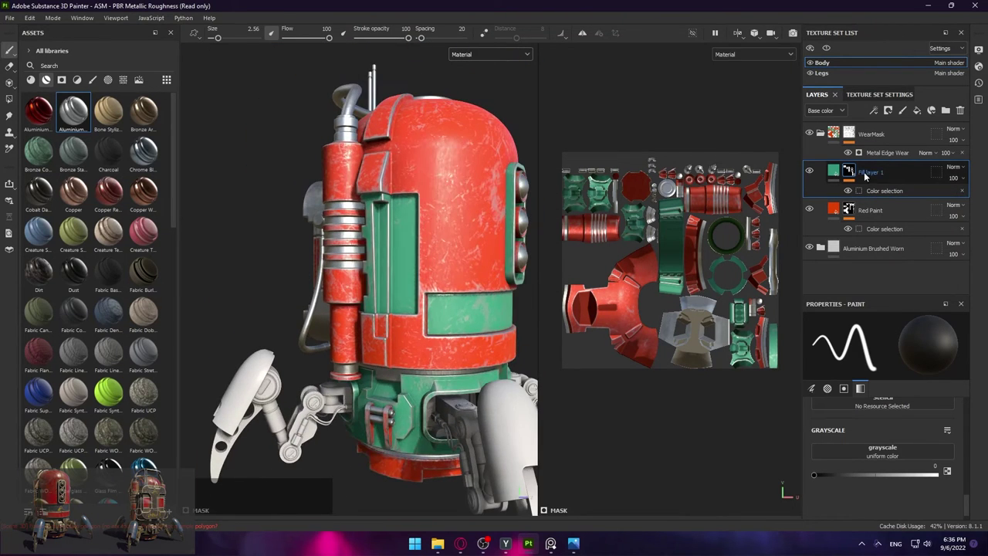
Rename the layer 'Green Paint' and add another fill layer above it
{"action": "left_click", "coordinate": [867, 176]}
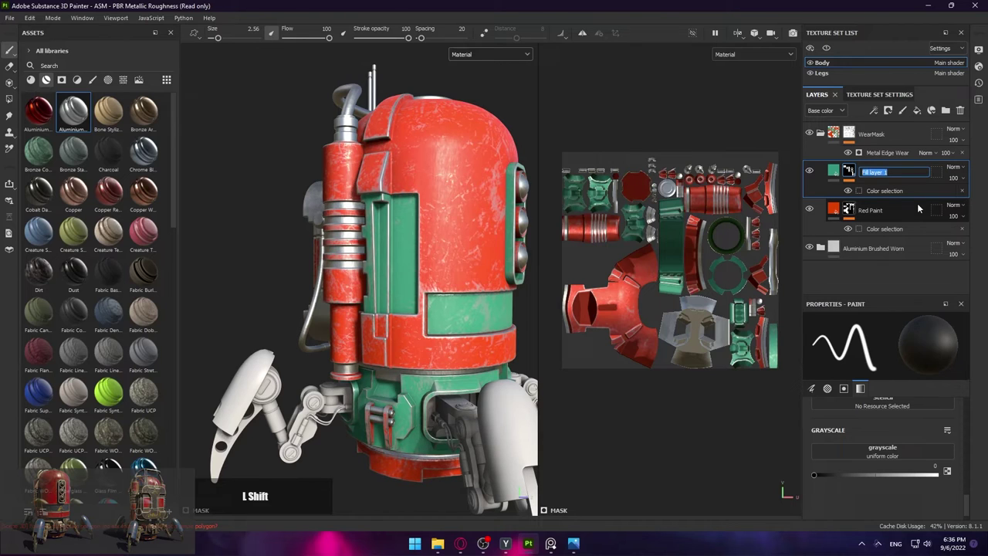
{"action": "key", "text": "shift+b"}
{"action": "key", "text": "BackSpace"}
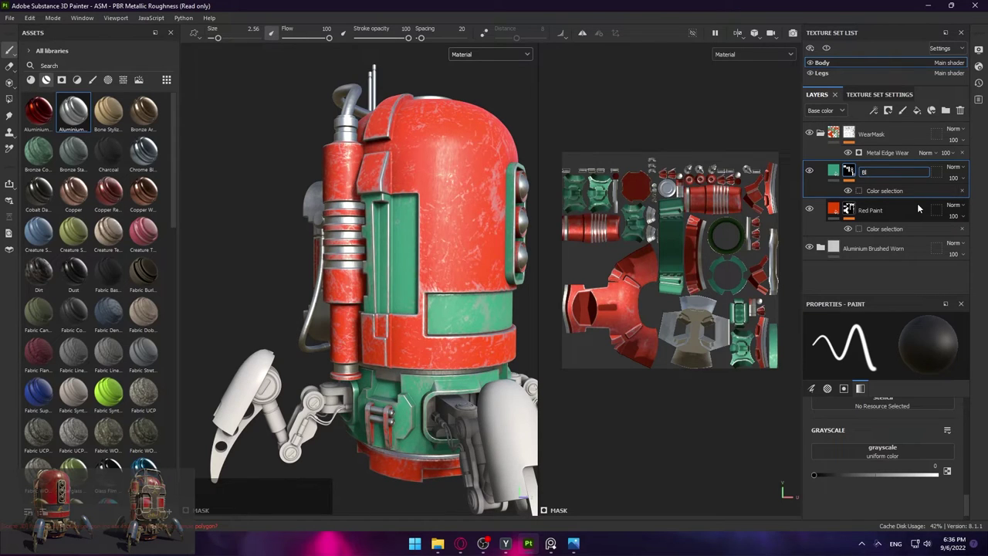
{"action": "key", "text": "BackSpace"}
{"action": "key", "text": "space"}
{"action": "key", "text": "Return"}
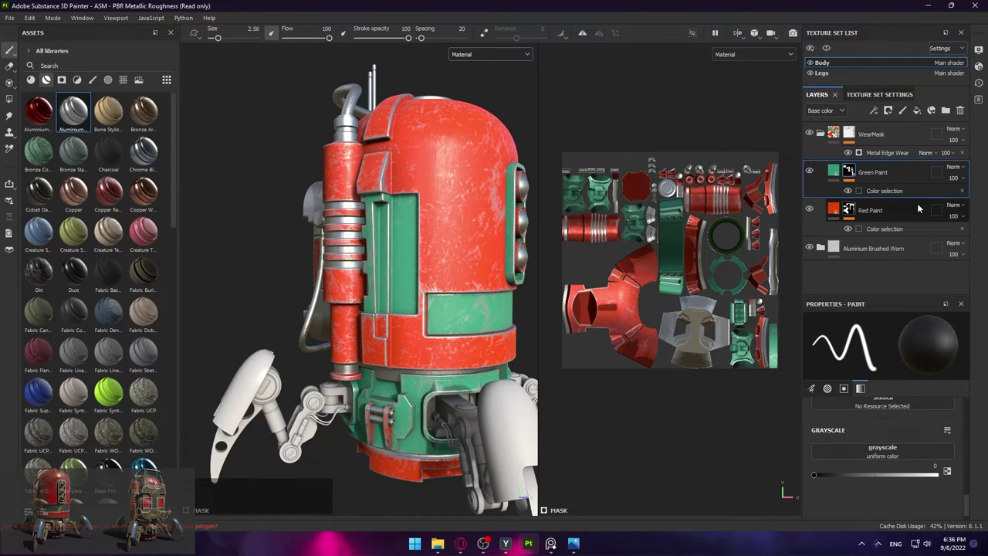
{"action": "left_click", "coordinate": [915, 114]}
Rename the new fill layer 'Black Paint'
{"action": "double_click", "coordinate": [856, 179]}
{"action": "key", "text": "shift+b"}
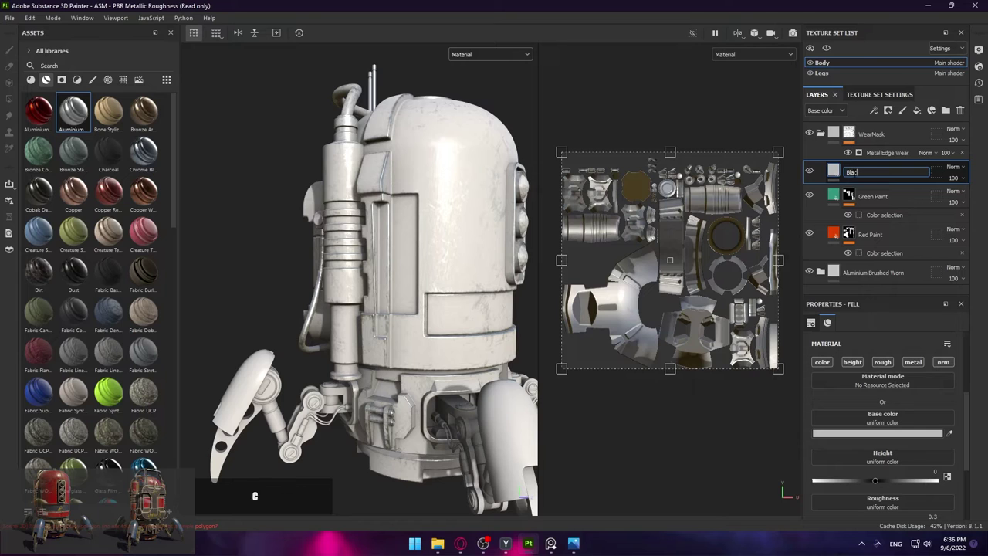
{"action": "key", "text": "Return"}
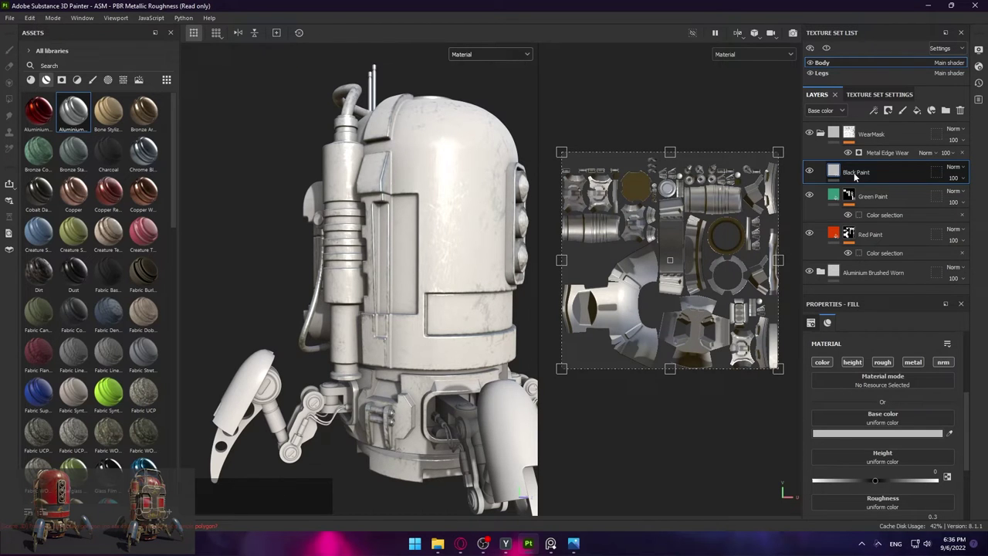
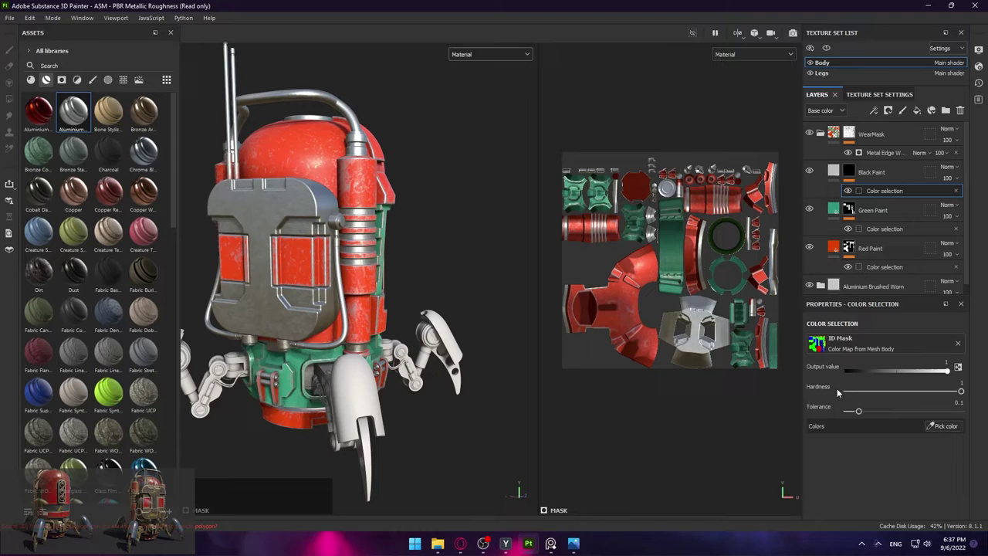
Mask Black Paint to the front plate's ID colour and set its base colour near black
{"action": "left_click", "coordinate": [957, 434]}
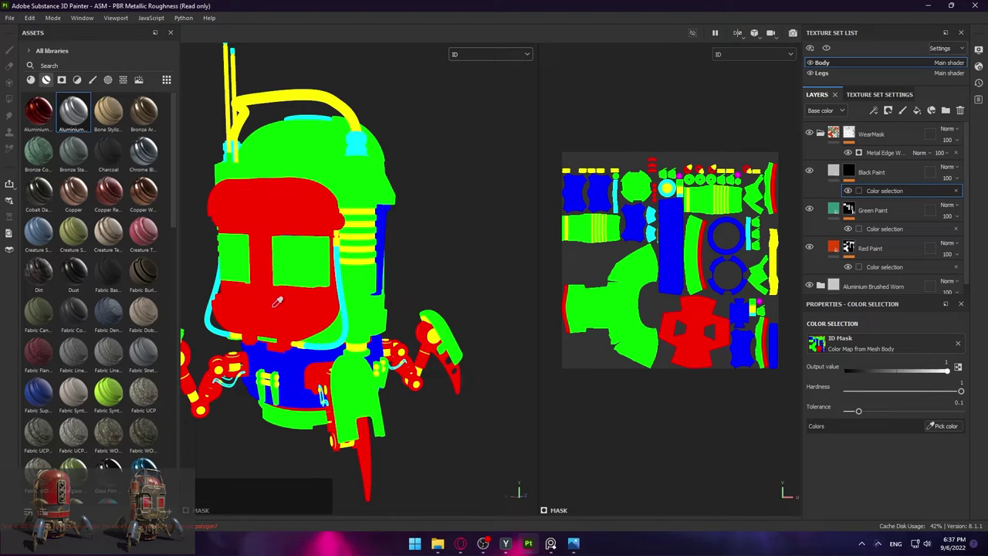
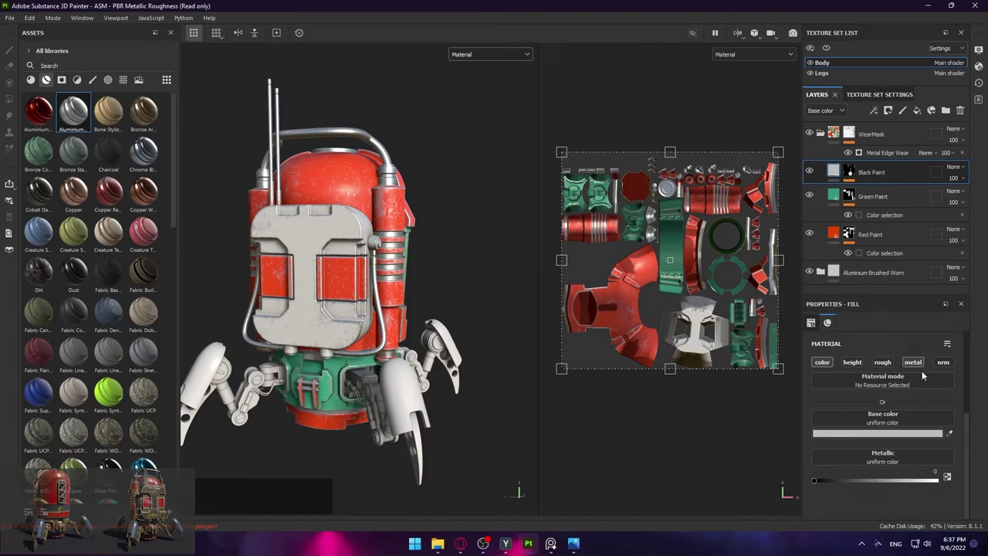
{"action": "left_click", "coordinate": [847, 435]}
{"action": "left_click", "coordinate": [632, 304]}
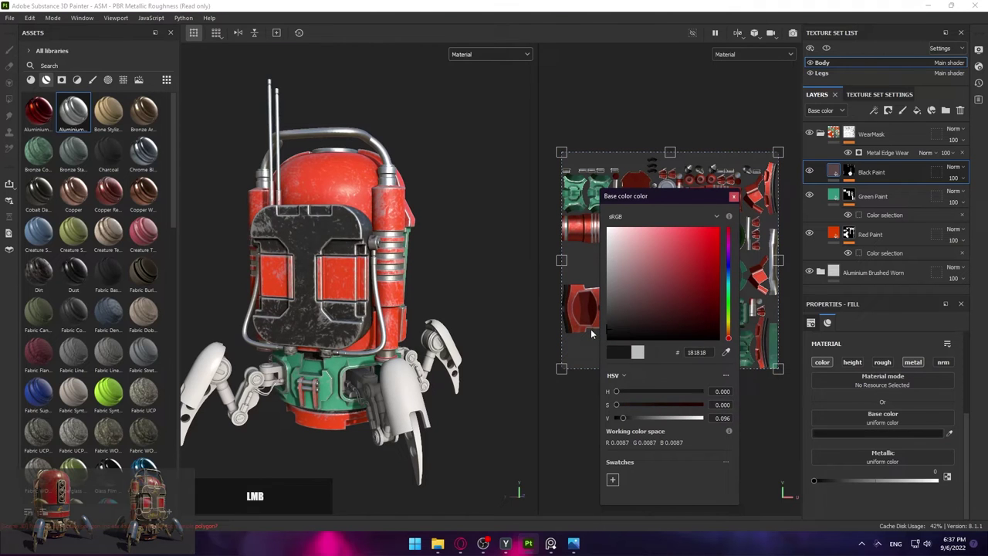
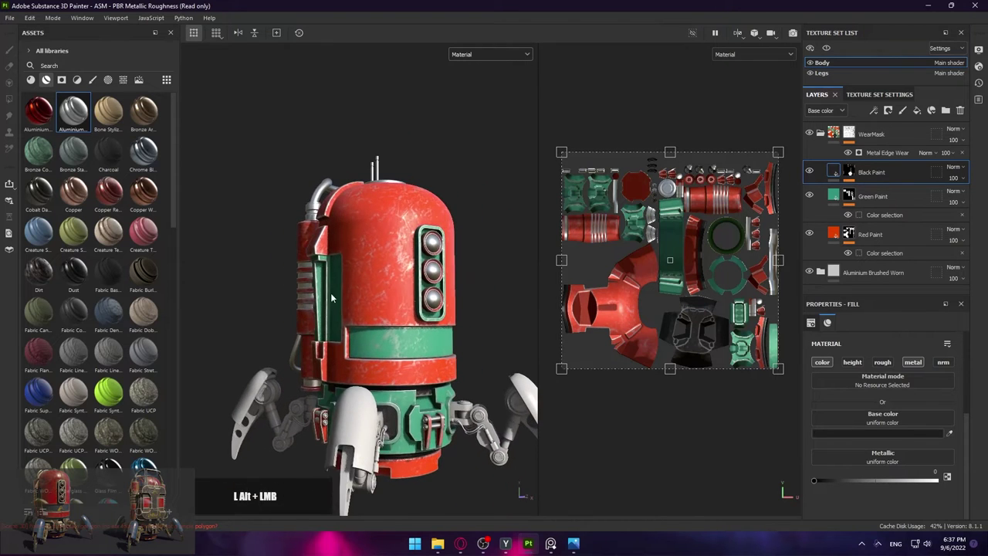
Select Black, Green and Red Paint together and move them into the WearMask folder
{"action": "left_click", "coordinate": [319, 305]}
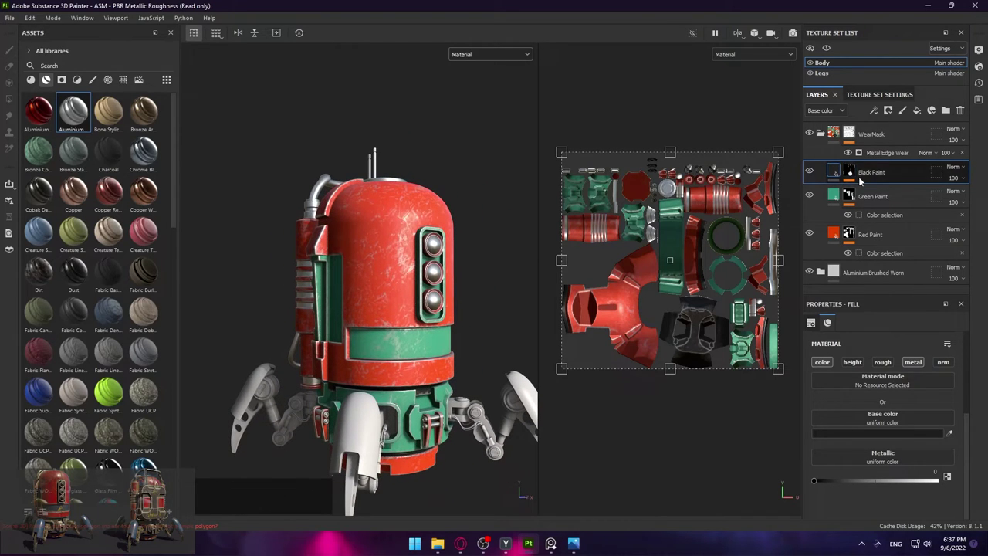
{"action": "left_click", "coordinate": [892, 199]}
{"action": "left_click", "coordinate": [853, 172]}
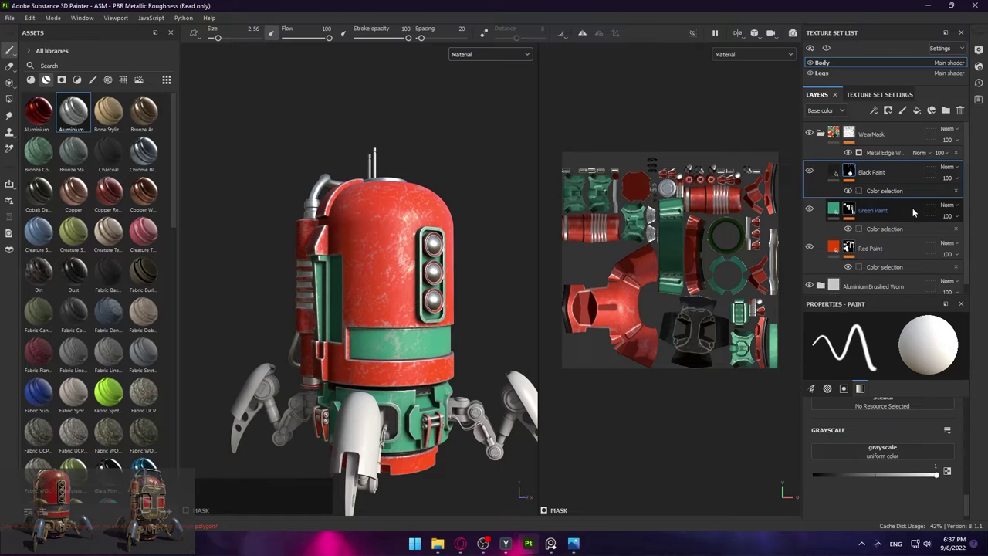
{"action": "left_click", "coordinate": [914, 220]}
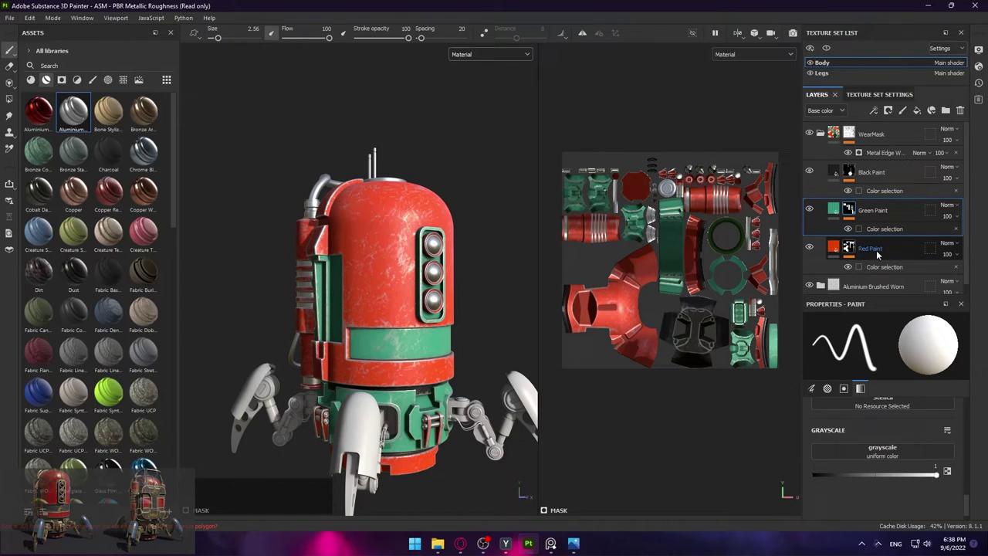
{"action": "left_click", "coordinate": [819, 137]}
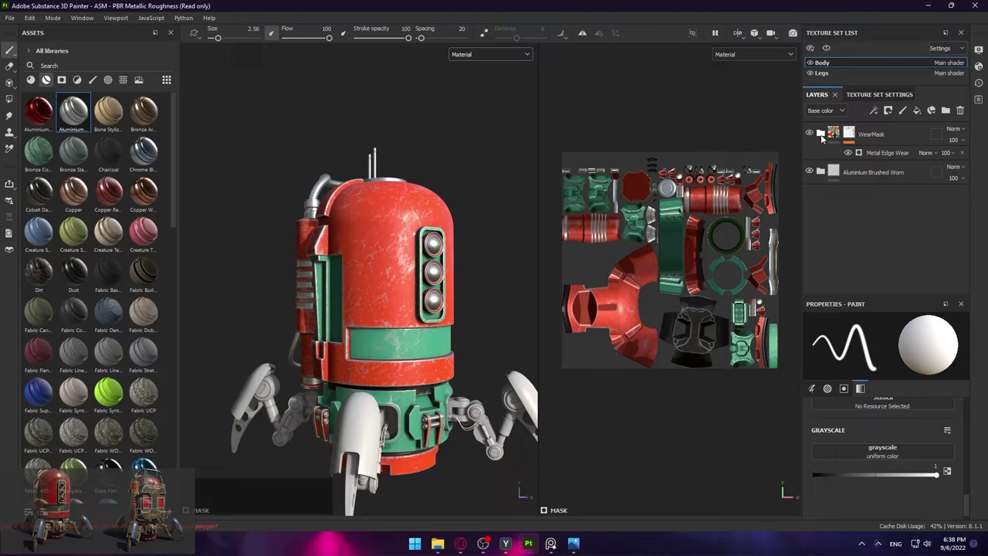
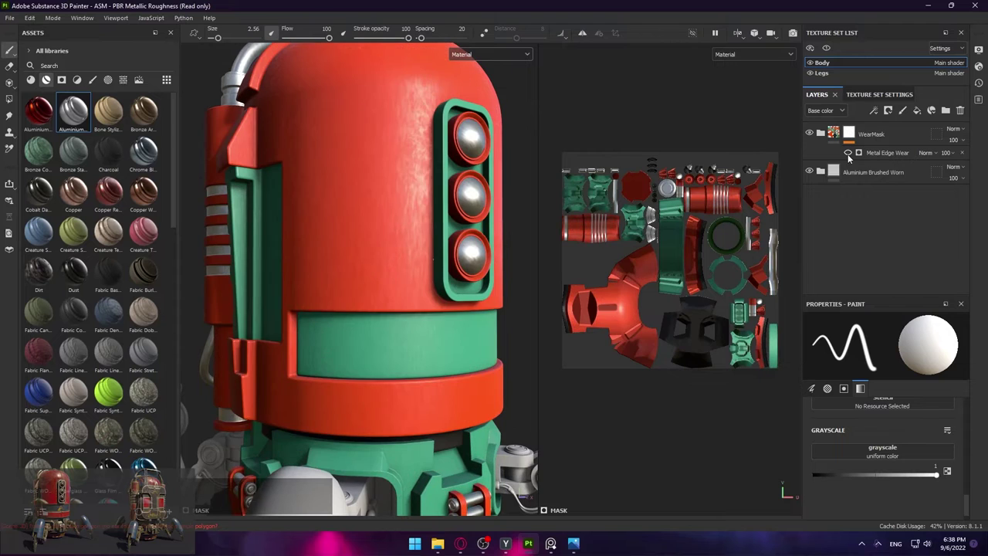
Switch Metal Edge Wear back on and adjust its generator parameters over the paint layers
{"action": "left_click", "coordinate": [850, 158]}
{"action": "left_click", "coordinate": [850, 158]}
{"action": "left_click", "coordinate": [850, 157]}
{"action": "double_click", "coordinate": [850, 158]}
{"action": "left_click", "coordinate": [850, 157]}
{"action": "left_click", "coordinate": [850, 158]}
{"action": "left_click", "coordinate": [875, 157]}
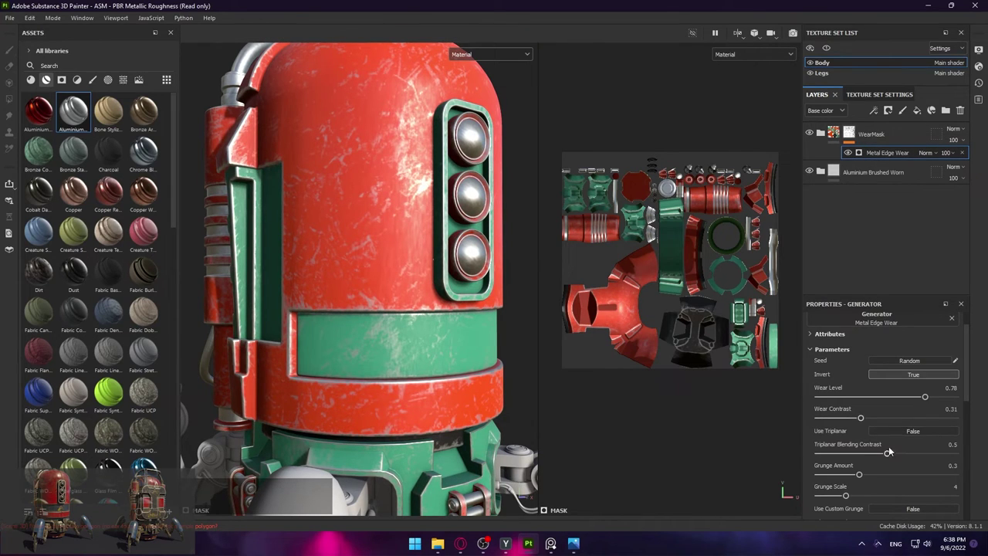
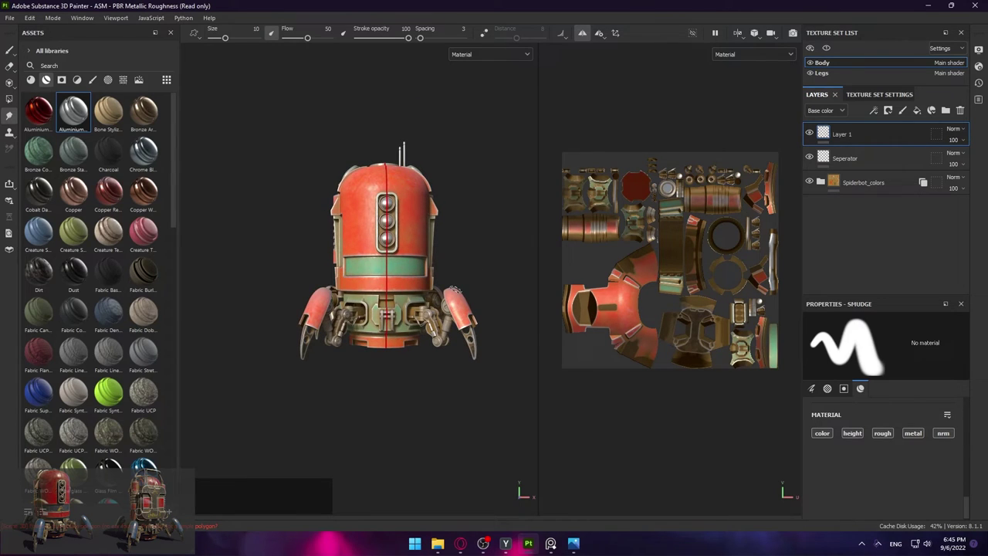
Switch to the 3D-only view and exclude base colour from the paint material, showing roughness settings
{"action": "key", "text": "F2"}
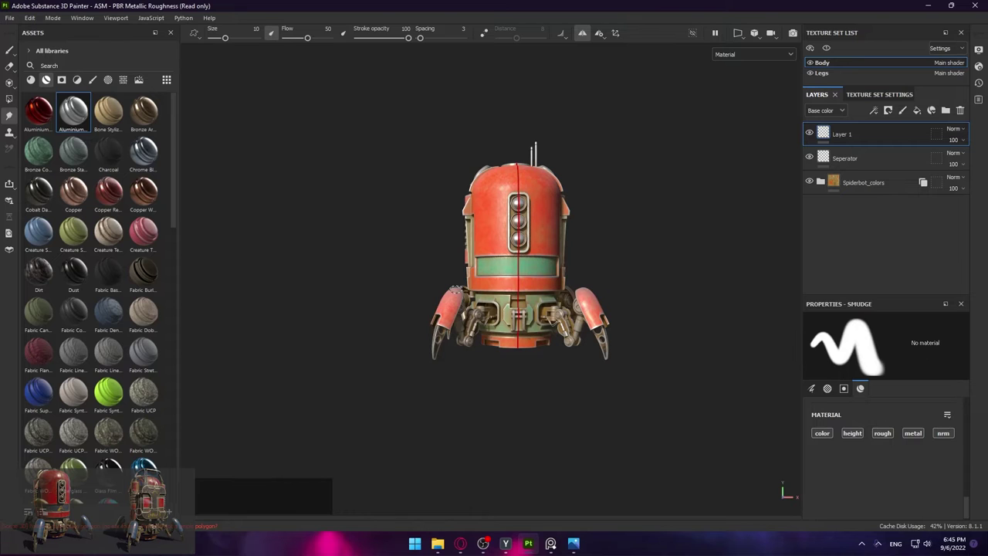
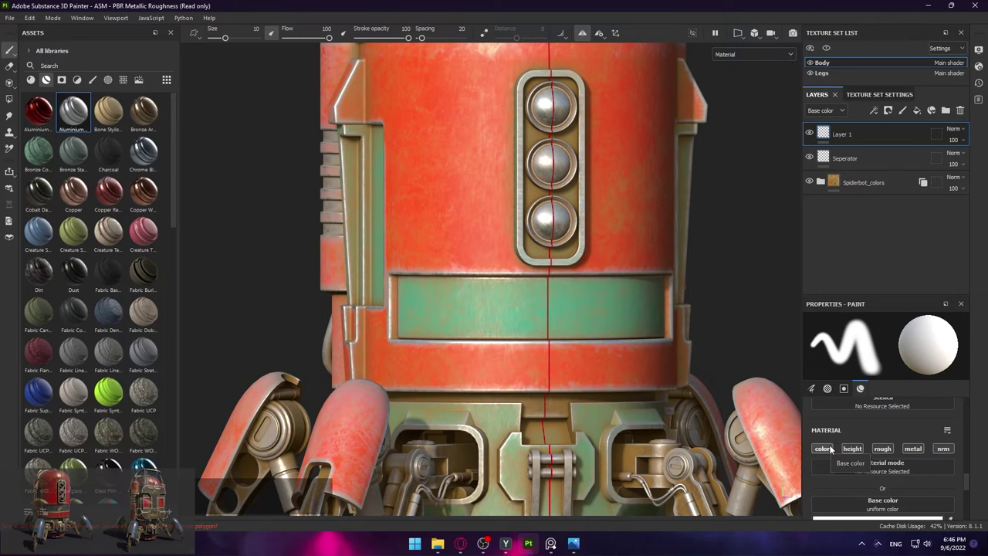
{"action": "left_click", "coordinate": [822, 447]}
{"action": "left_click", "coordinate": [861, 453]}
Filter the asset library to Textures and search it for 'normal' stamps
{"action": "left_click", "coordinate": [885, 453]}
{"action": "left_click", "coordinate": [914, 451]}
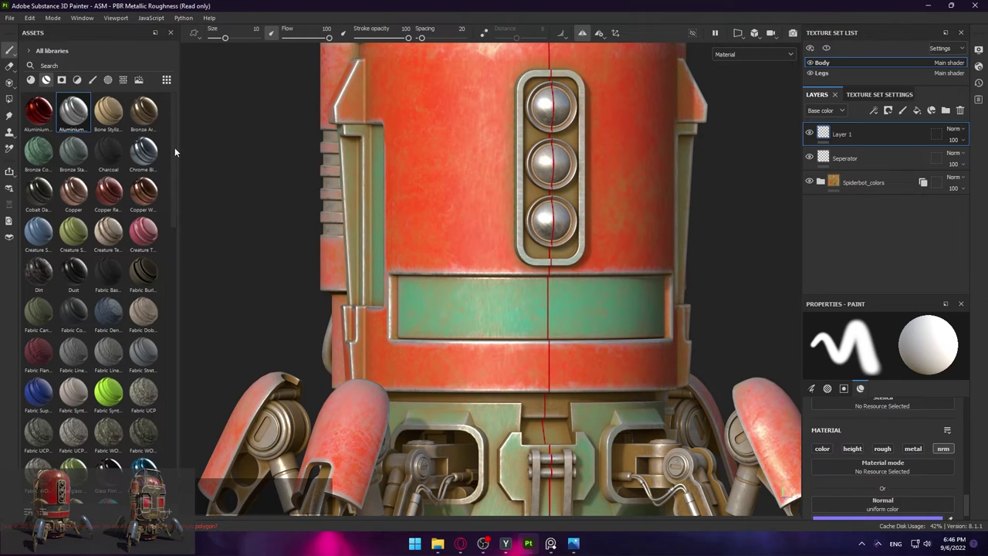
{"action": "key", "text": "KP_5"}
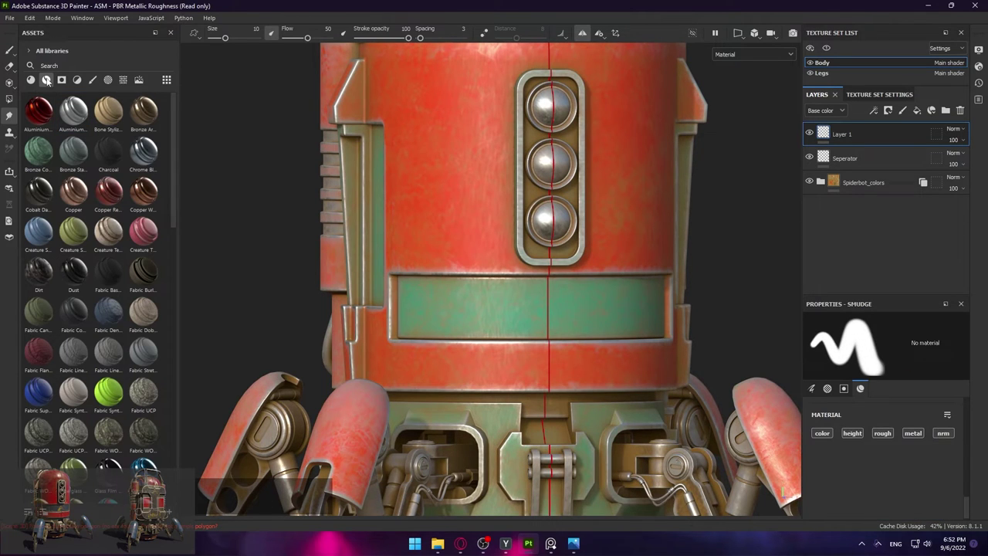
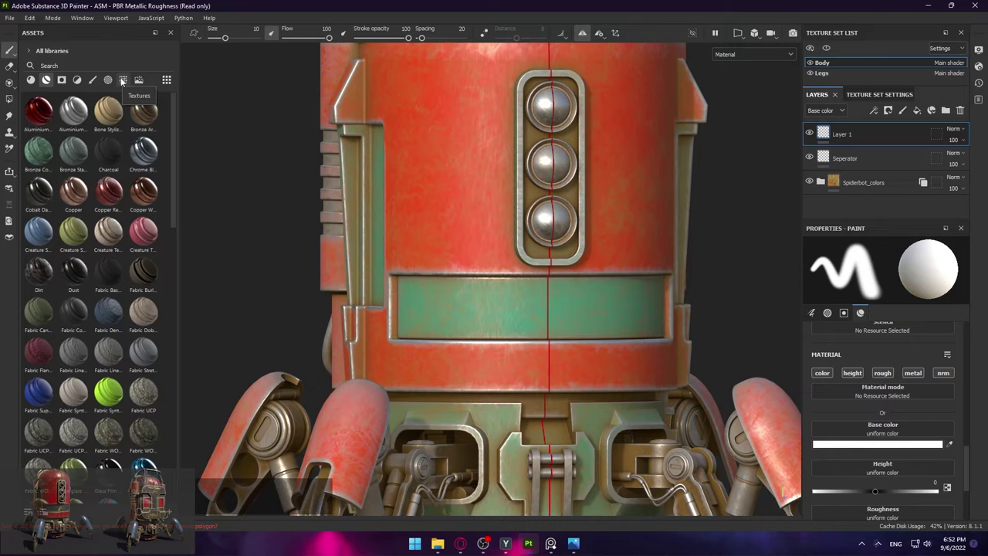
{"action": "left_click", "coordinate": [122, 81]}
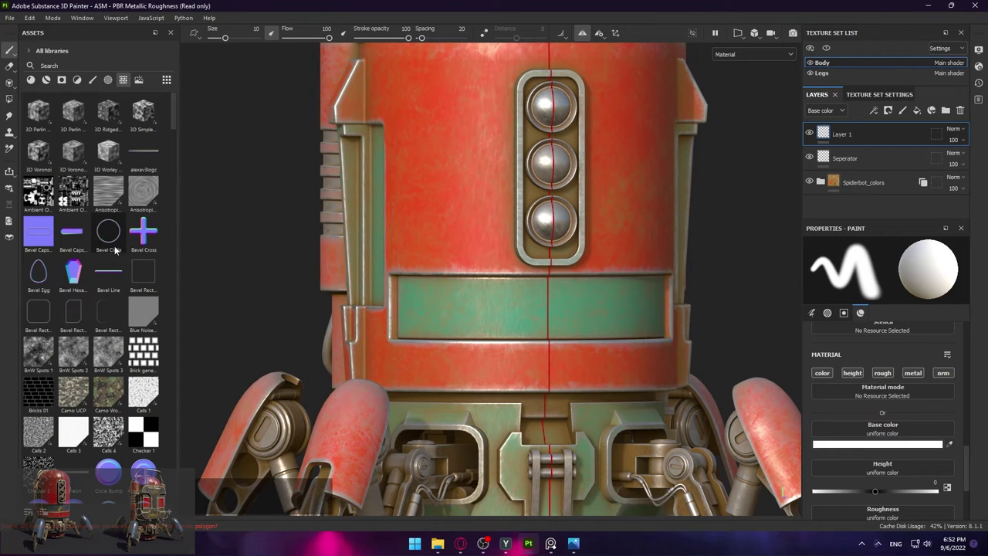
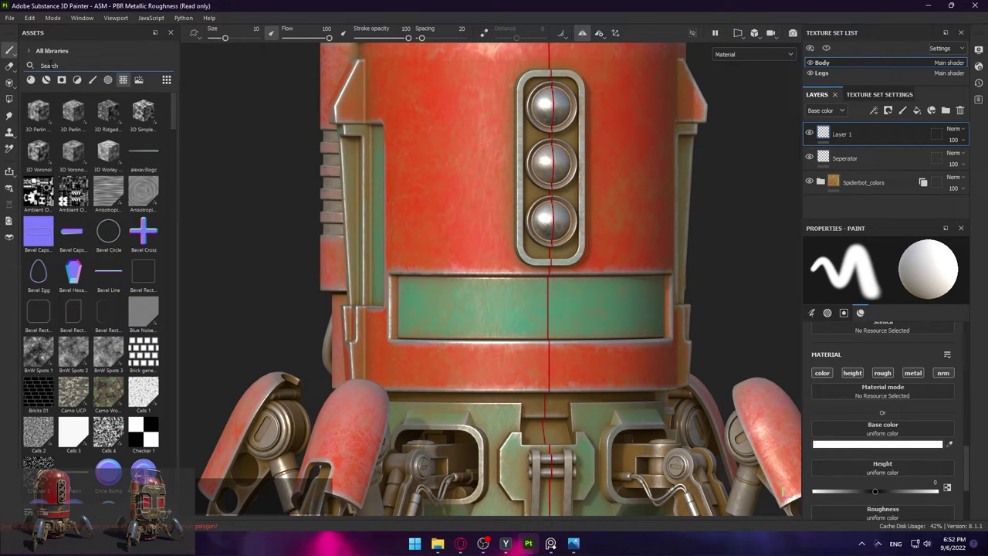
{"action": "key", "text": "n"}
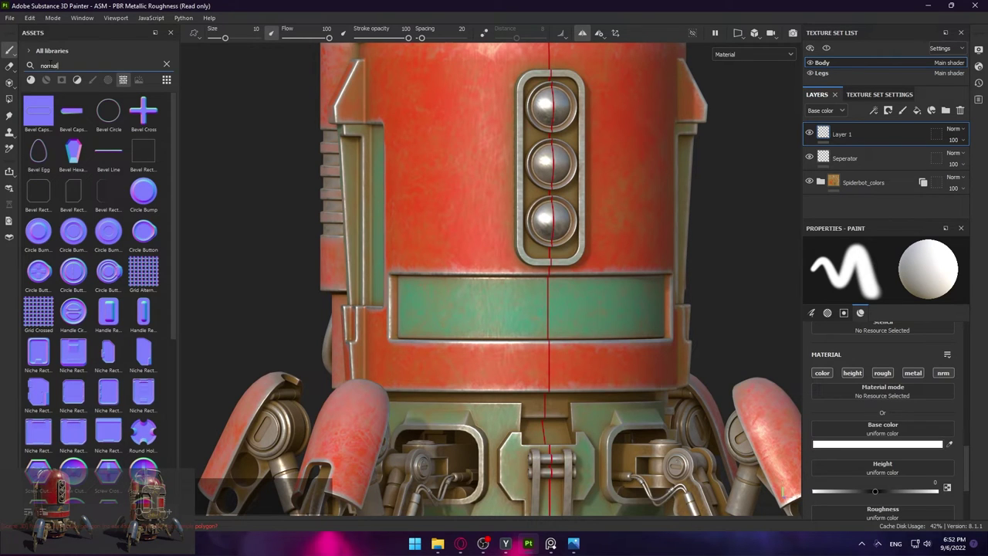
Browse the bevel, screw and vent normal stamp results to choose one
{"action": "scroll", "scroll_direction": "down", "scroll_amount": 3}
{"action": "scroll", "scroll_direction": "down", "scroll_amount": 3}
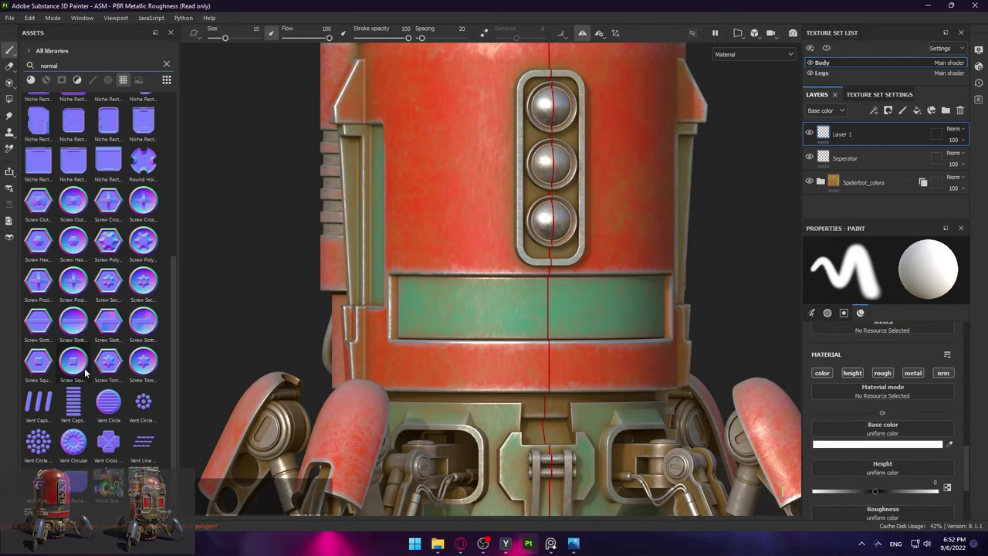
{"action": "scroll", "scroll_direction": "up", "scroll_amount": 3}
{"action": "scroll", "scroll_direction": "up", "scroll_amount": 3}
{"action": "scroll", "scroll_direction": "down", "scroll_amount": 3}
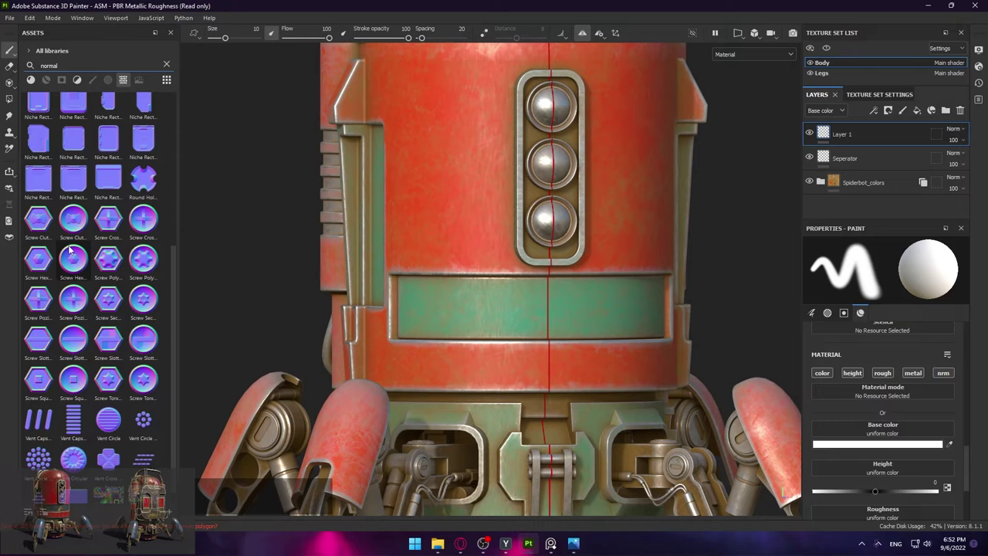
{"action": "scroll", "scroll_direction": "up", "scroll_amount": 3}
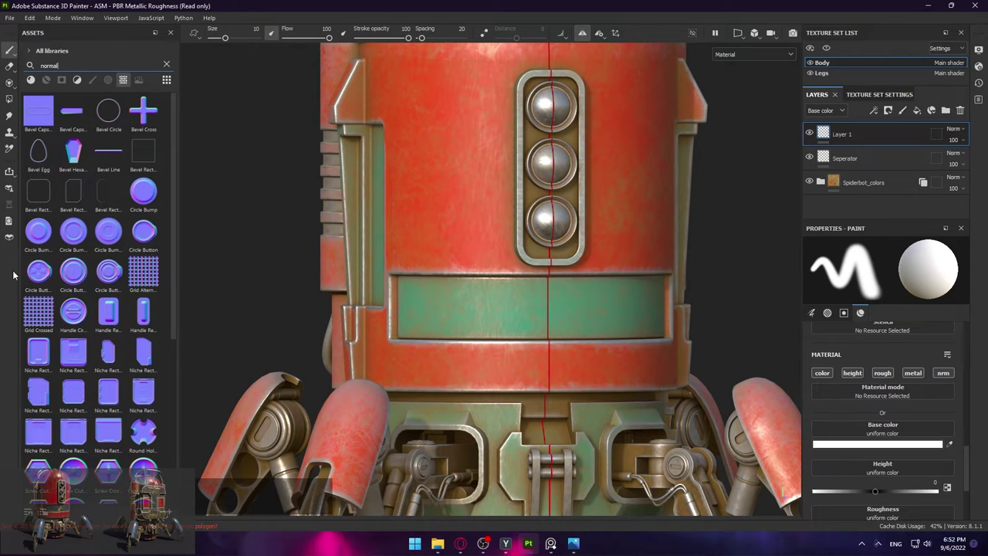
{"action": "scroll", "scroll_direction": "down", "scroll_amount": 3}
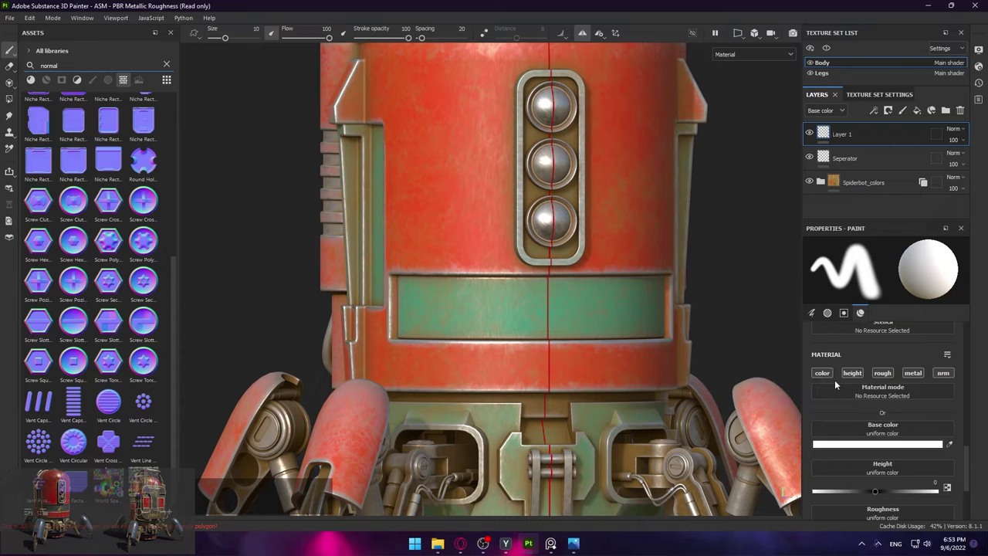
Restrict the brush material to normal only and load the Vent Capsule Horizontal stamp
{"action": "left_click", "coordinate": [829, 376]}
{"action": "left_click", "coordinate": [860, 372]}
{"action": "left_click", "coordinate": [887, 378]}
{"action": "left_click", "coordinate": [915, 373]}
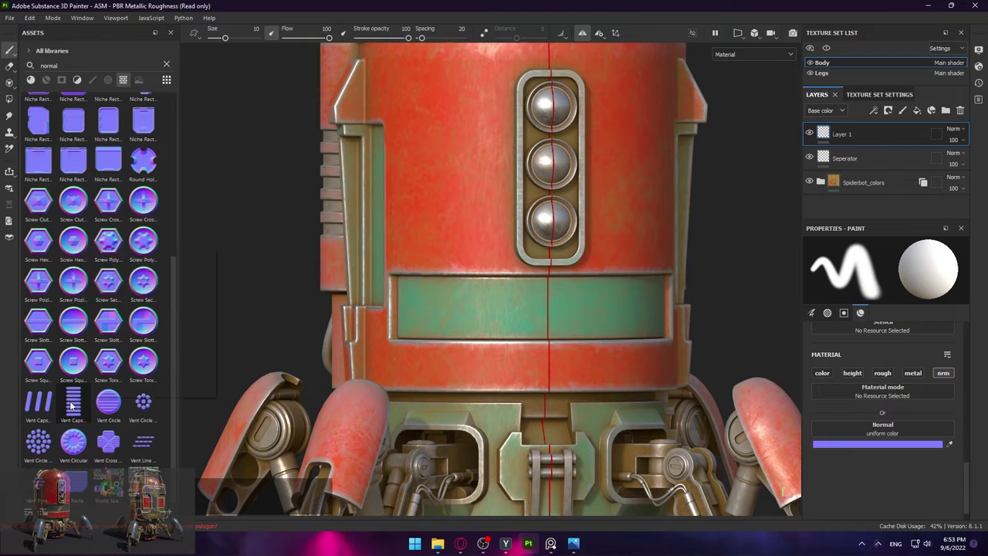
{"action": "left_click", "coordinate": [78, 405]}
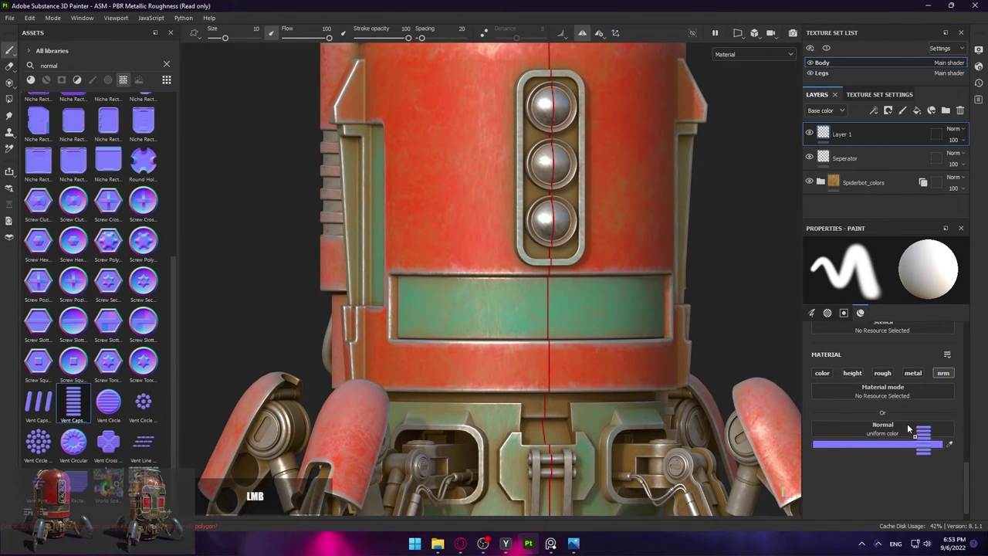
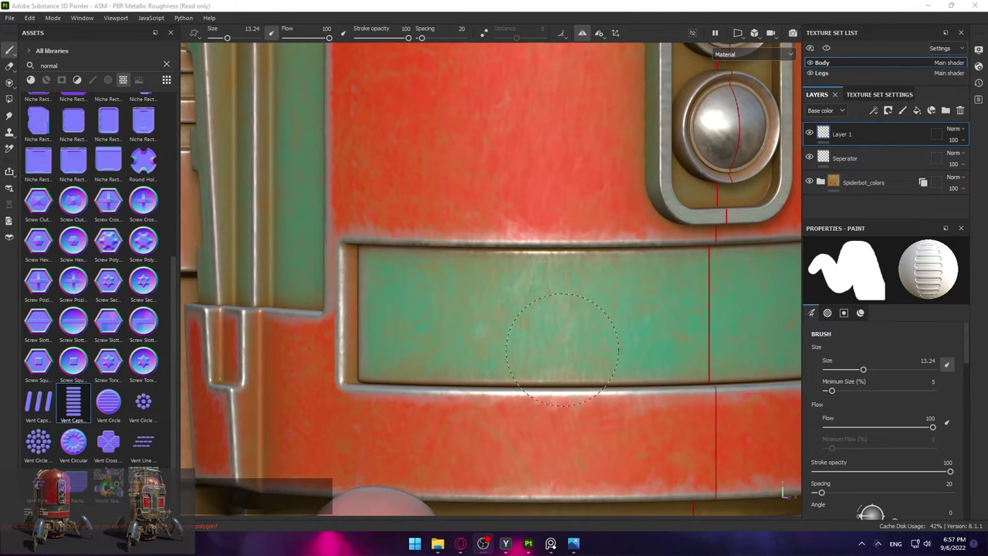
Undo a stray stroke and set the brush cursor to Full Preview for the vent stamp
{"action": "scroll", "scroll_direction": "down", "scroll_amount": 3}
{"action": "scroll", "scroll_direction": "down", "scroll_amount": 3}
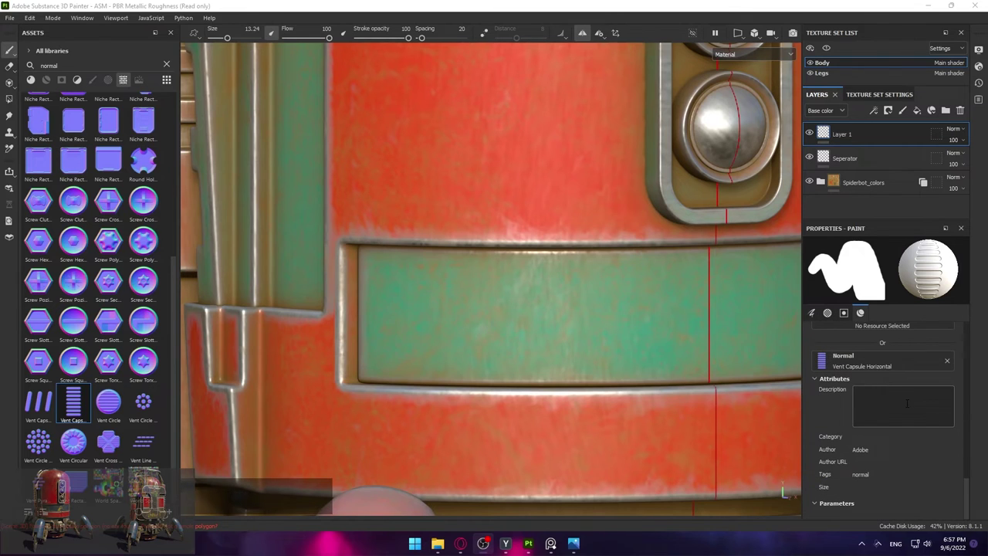
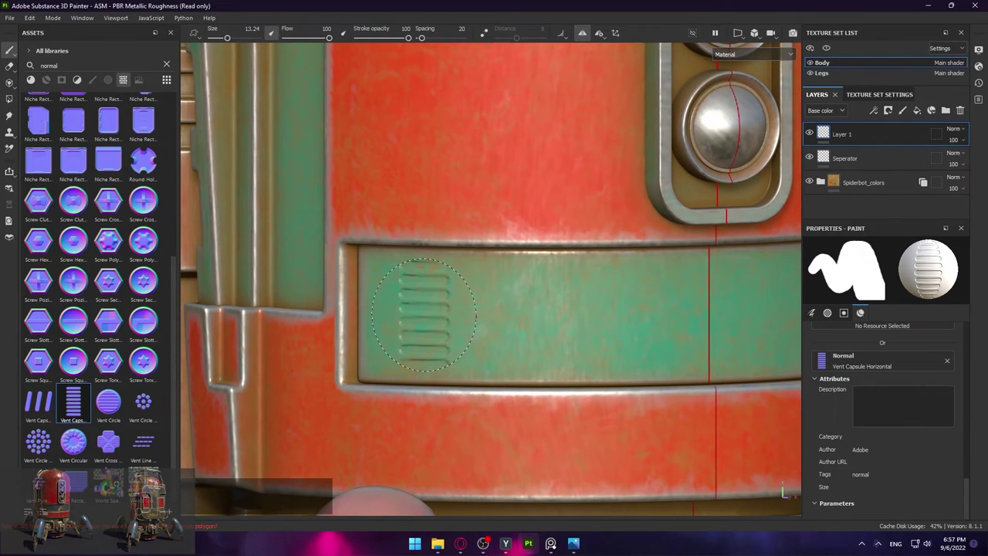
{"action": "key", "text": "ctrl+z"}
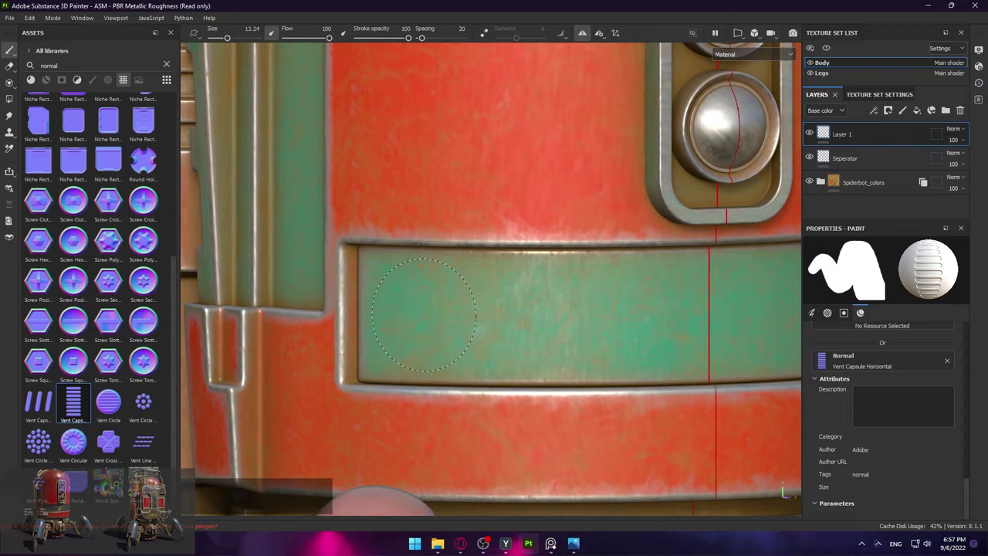
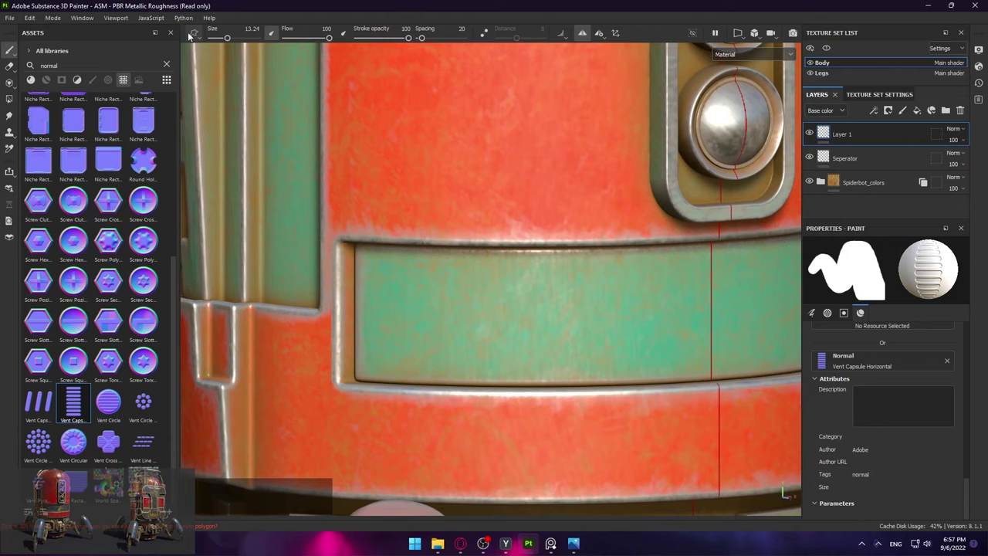
{"action": "left_click", "coordinate": [193, 36]}
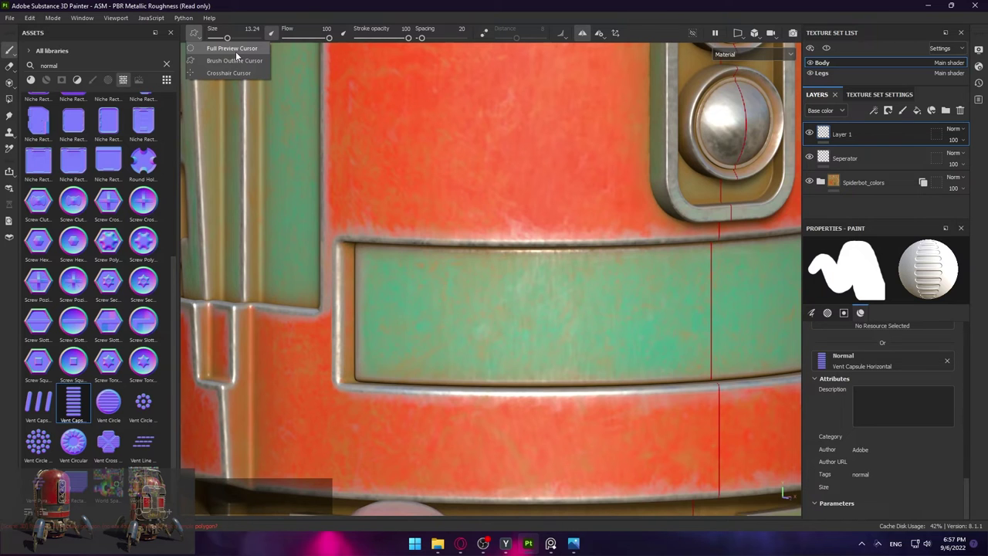
{"action": "left_click", "coordinate": [238, 58]}
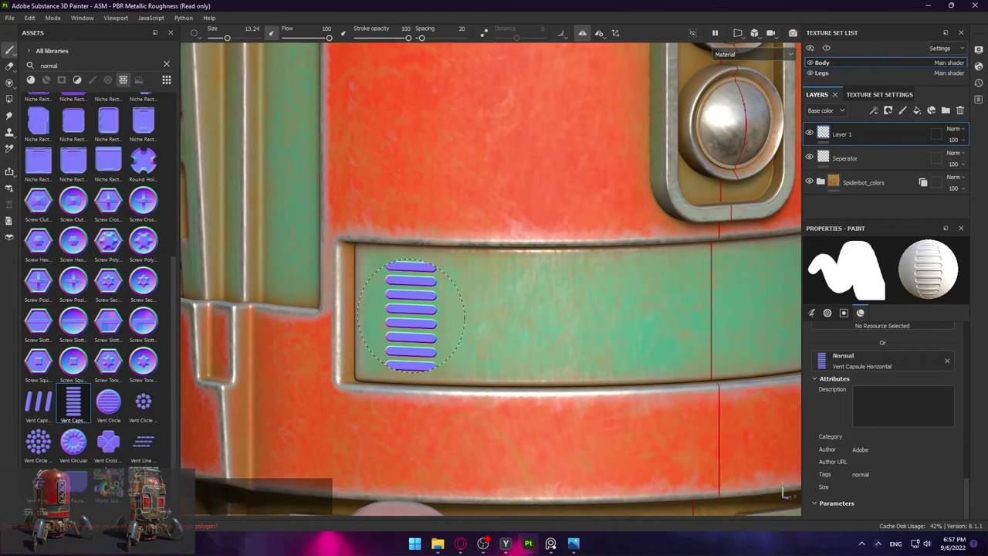
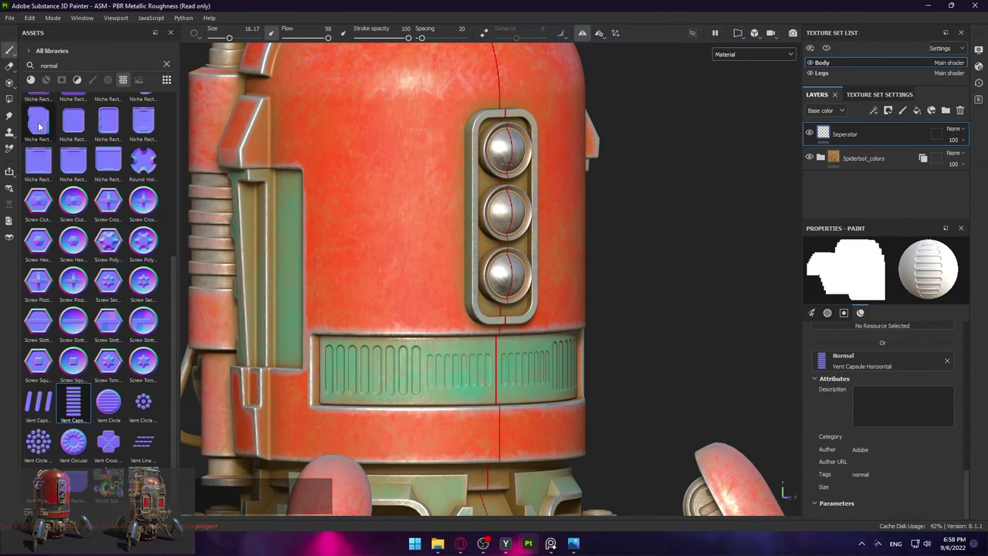
Load the Niche Rectangle Left texture as the brush's normal stamp
{"action": "left_click", "coordinate": [111, 124]}
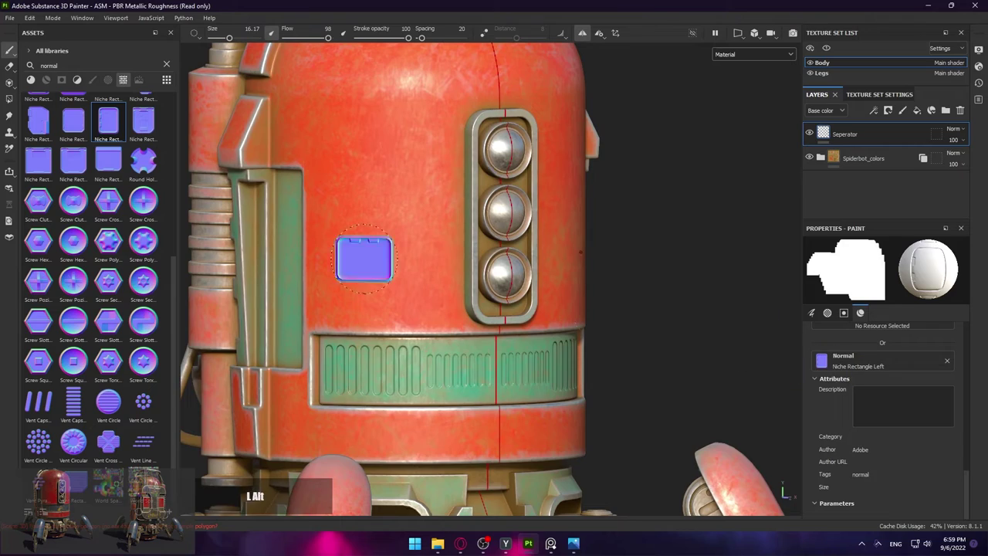
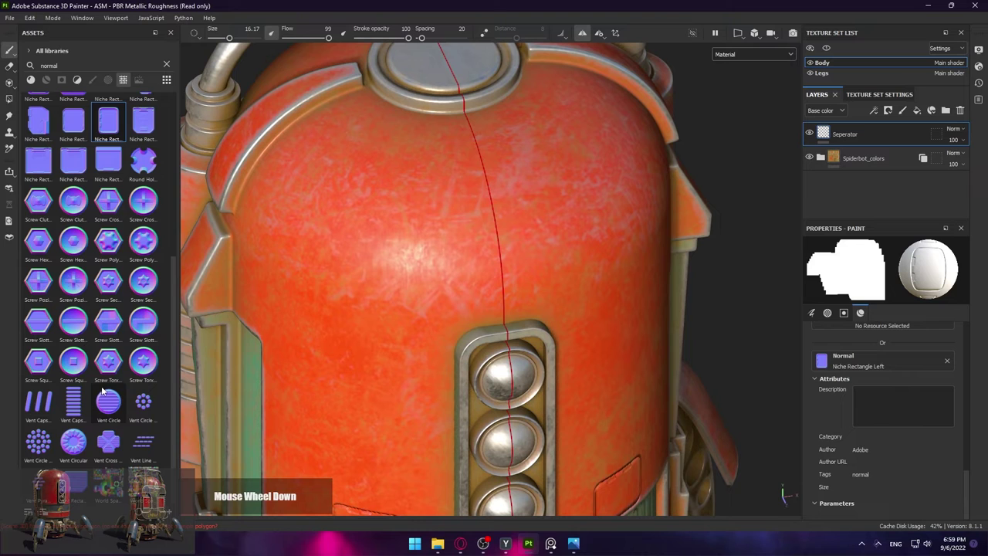
{"action": "scroll", "scroll_direction": "up", "scroll_amount": 3}
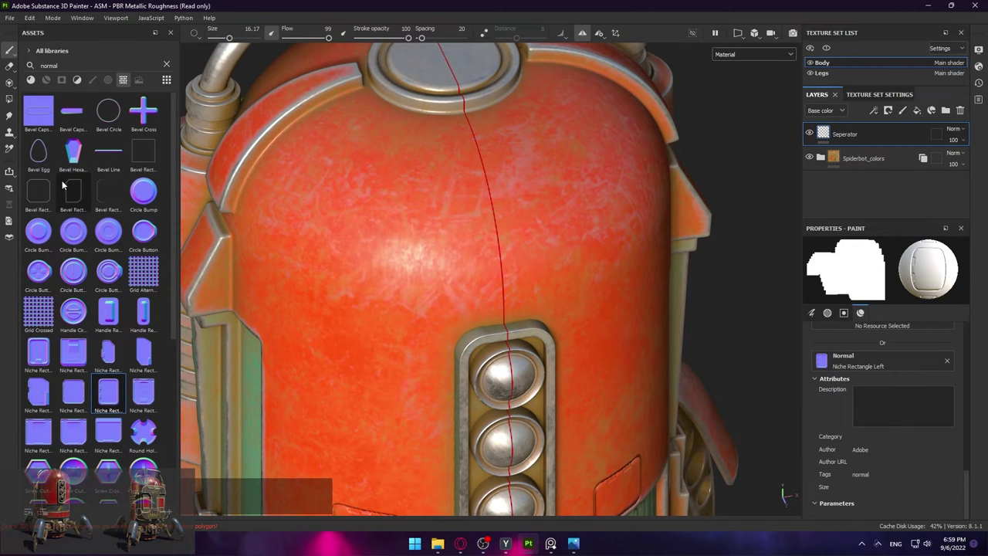
Load the Bevel shape as the normal stamp with rotation reset to 0° for the grooves
{"action": "double_click", "coordinate": [115, 123]}
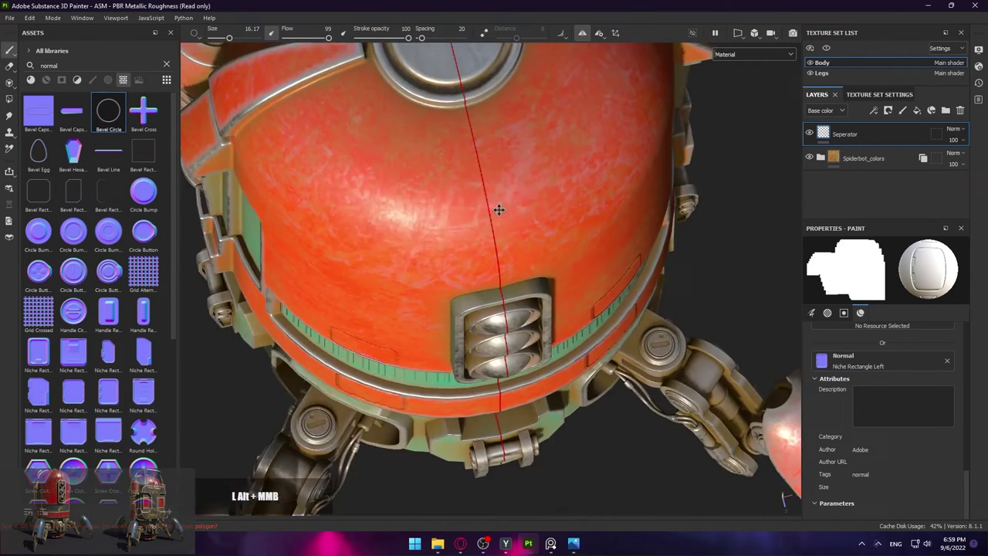
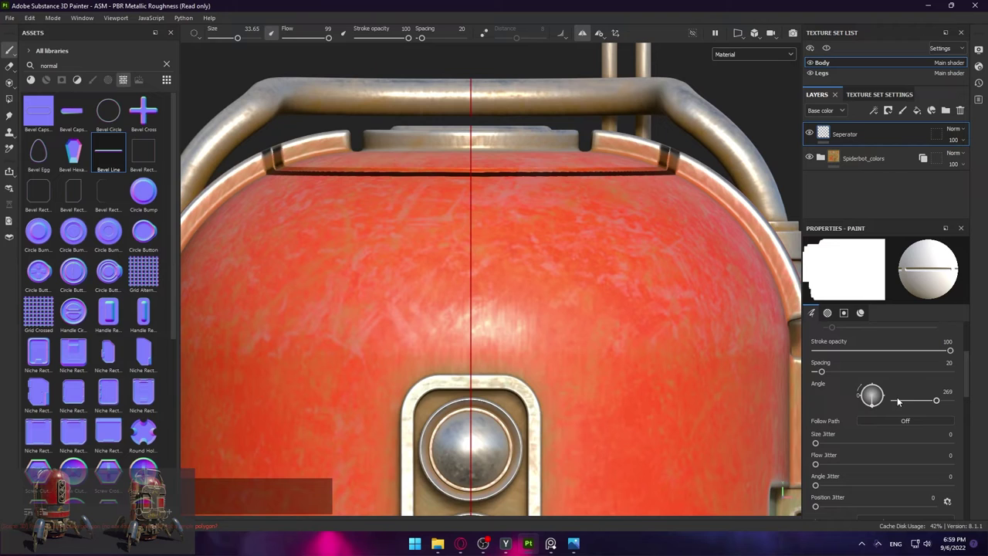
{"action": "left_click", "coordinate": [936, 403]}
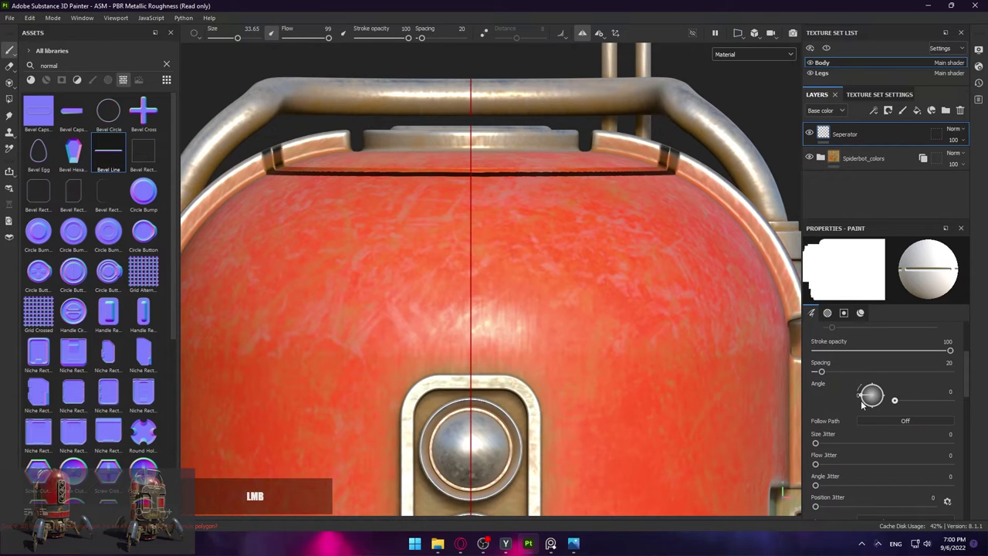
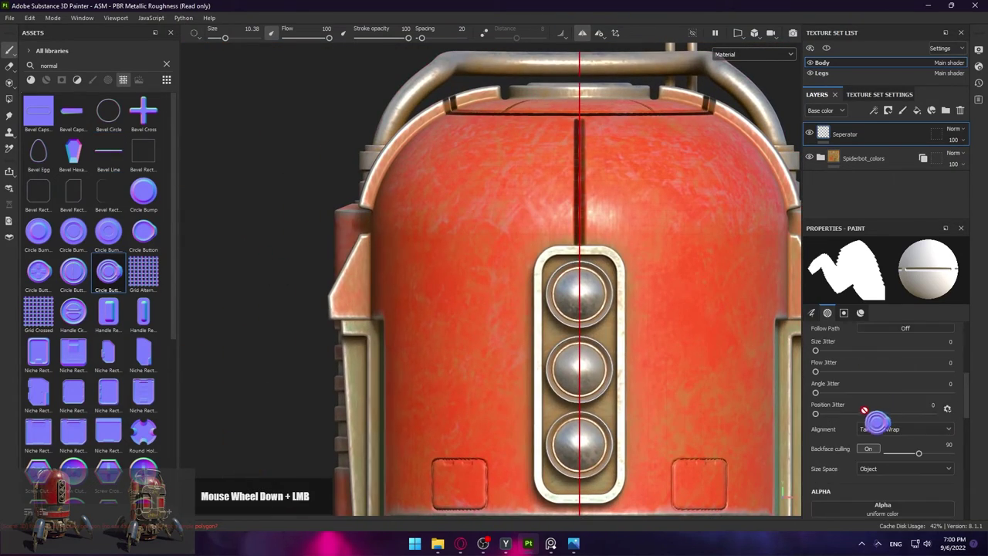
{"action": "scroll", "scroll_direction": "down", "scroll_amount": 3}
{"action": "scroll", "scroll_direction": "down", "scroll_amount": 3}
{"action": "scroll", "scroll_direction": "down", "scroll_amount": 3}
{"action": "scroll", "scroll_direction": "up", "scroll_amount": 3}
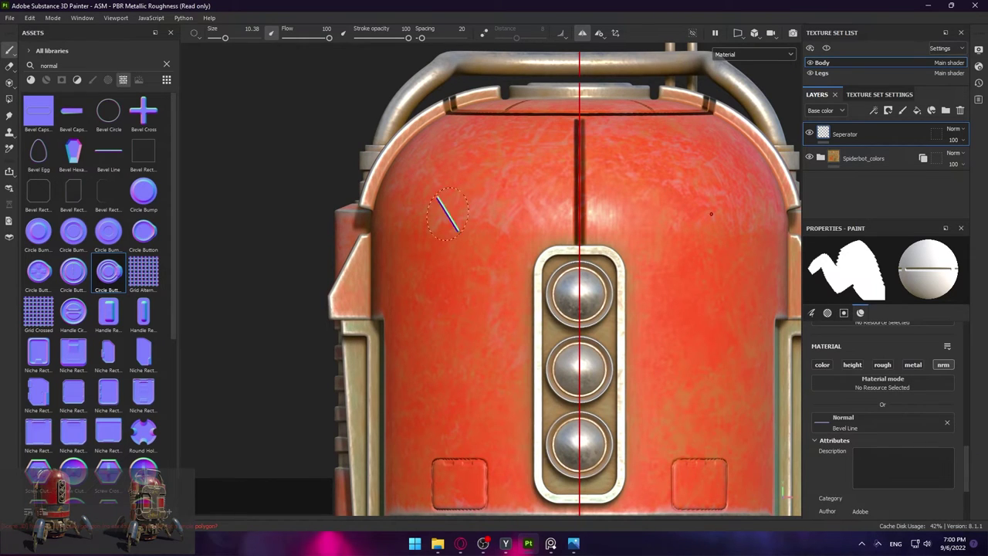
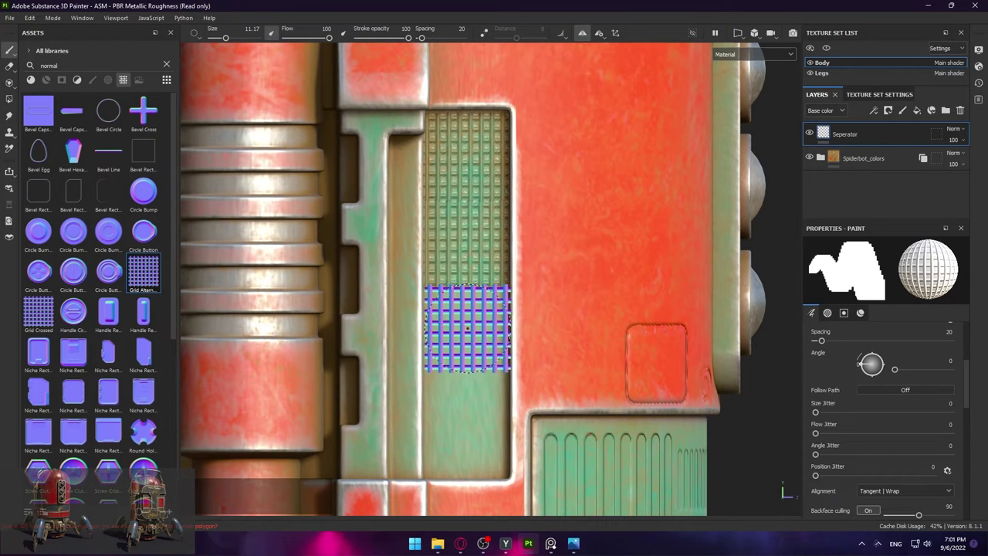
Undo the last two misplaced grid stamps on the side recess
{"action": "key", "text": "ctrl+z"}
{"action": "key", "text": "ctrl+z"}
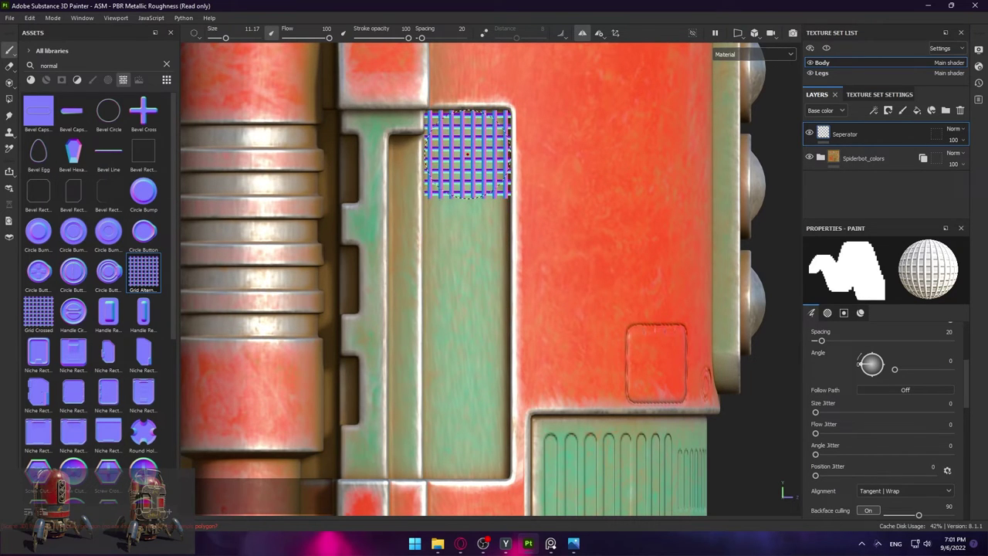
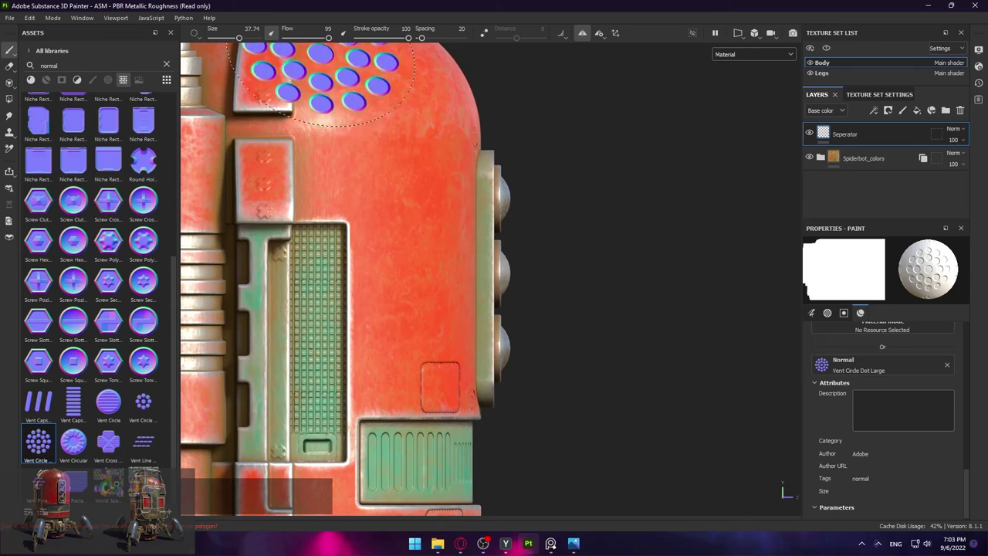
Lower the brush flow to 42 for the Vent Circle Dot Large stamp
{"action": "left_click", "coordinate": [326, 44]}
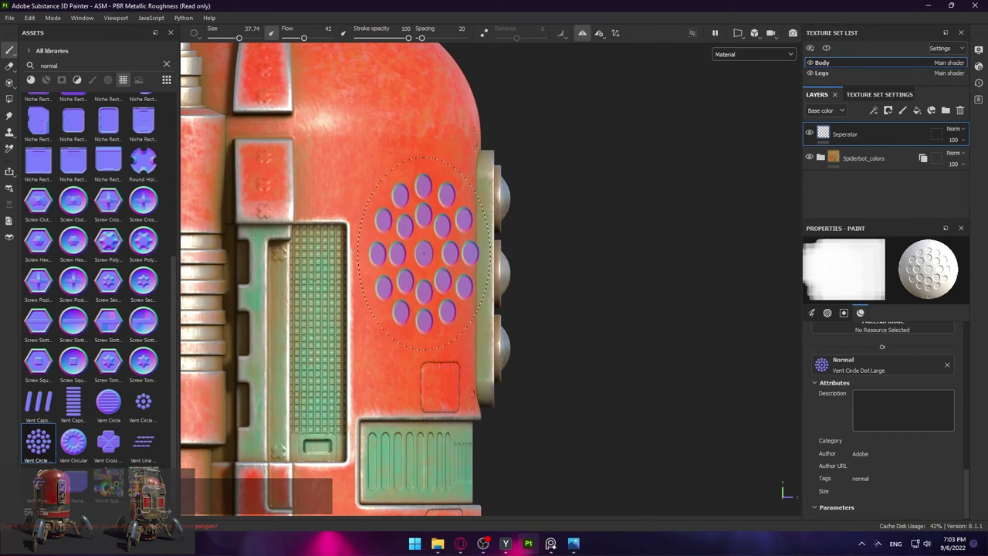
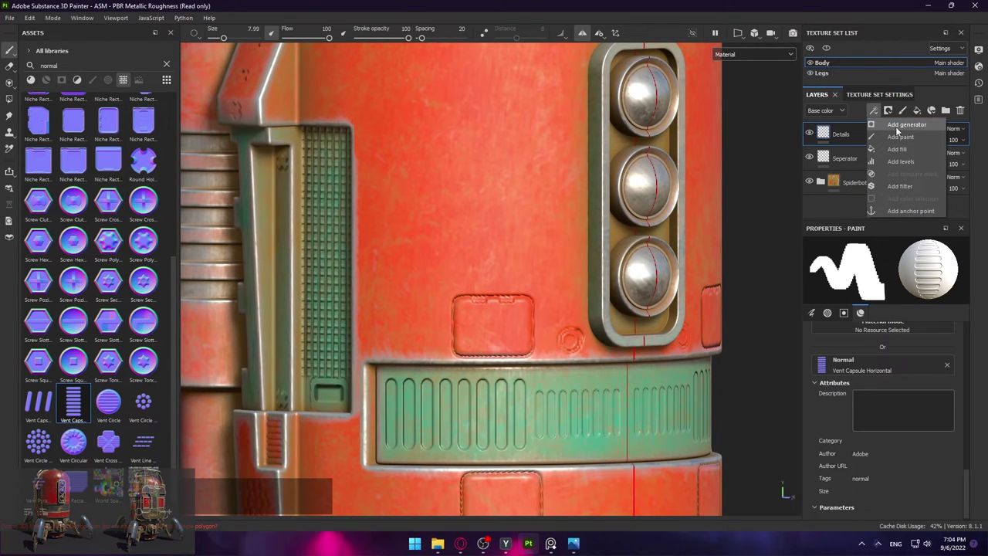
Add a filter effect to the Details layer and browse the filter library for MatFx HBAO
{"action": "left_click", "coordinate": [907, 192]}
{"action": "left_click", "coordinate": [881, 295]}
{"action": "scroll", "scroll_direction": "down", "scroll_amount": 3}
{"action": "scroll", "scroll_direction": "up", "scroll_amount": 3}
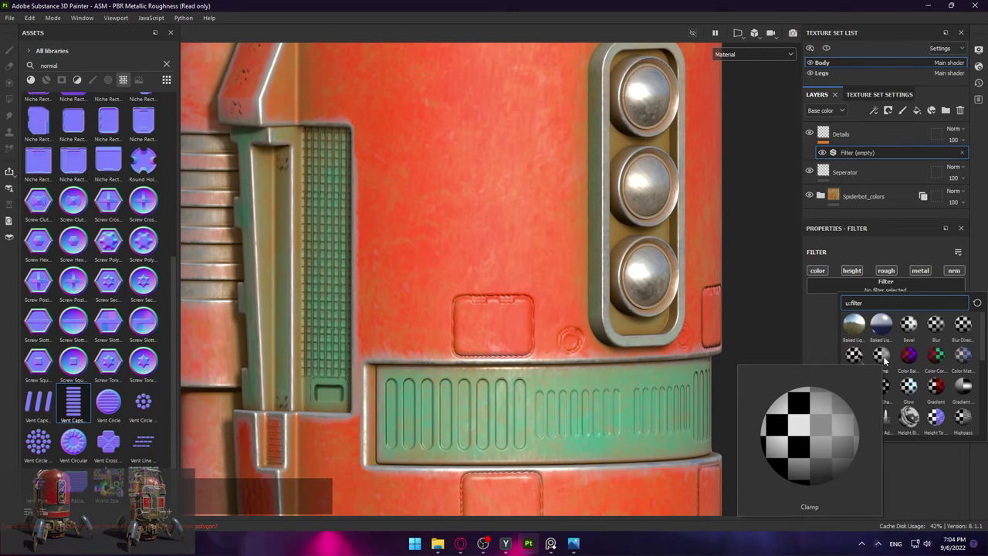
{"action": "scroll", "scroll_direction": "down", "scroll_amount": 3}
{"action": "scroll", "scroll_direction": "down", "scroll_amount": 3}
{"action": "scroll", "scroll_direction": "down", "scroll_amount": 3}
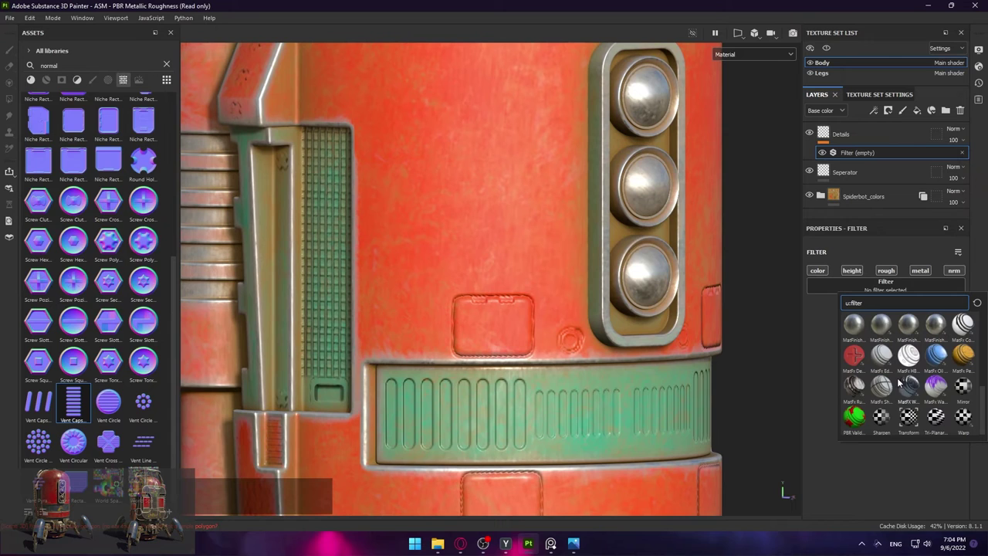
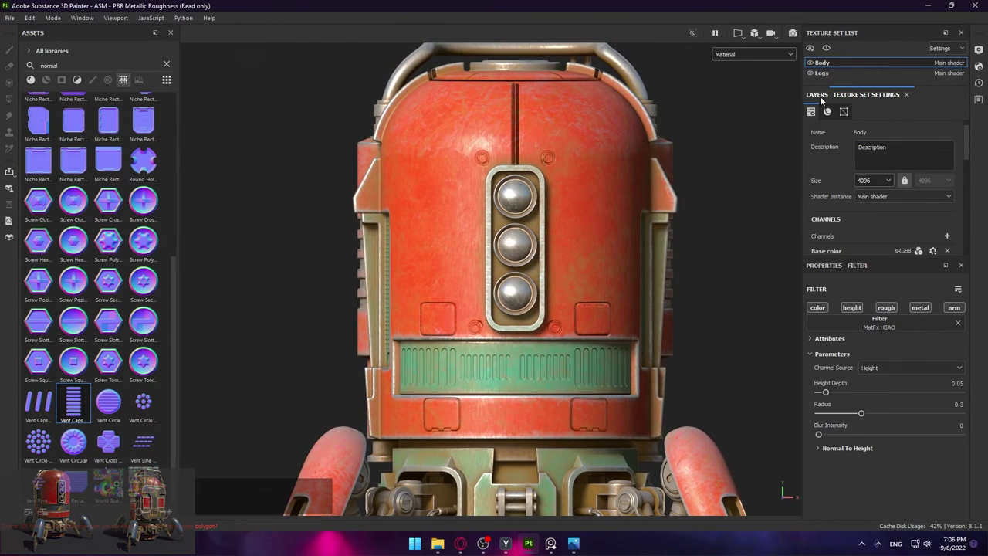
Add a fill layer above Details and rename it Decal_Number
{"action": "left_click", "coordinate": [817, 99]}
{"action": "left_click", "coordinate": [872, 137]}
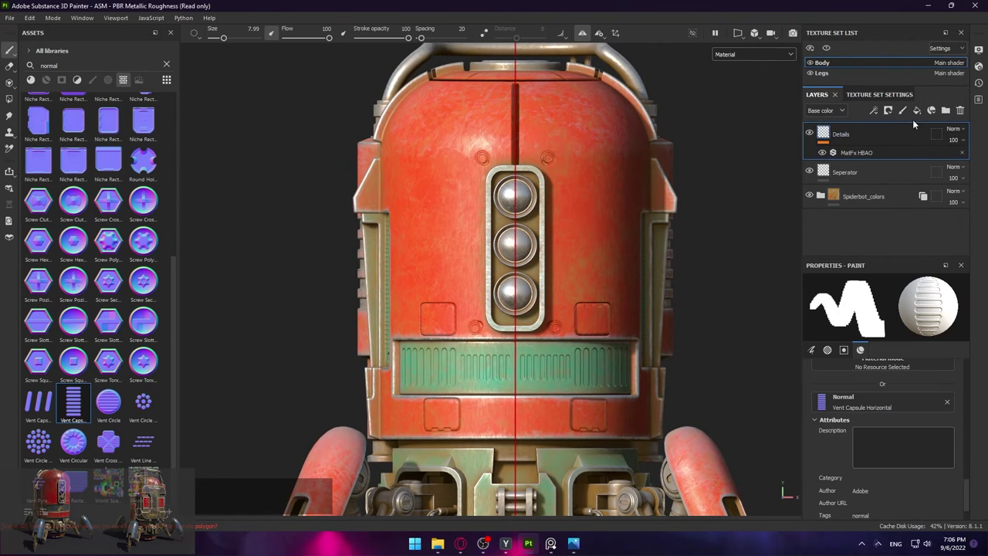
{"action": "left_click", "coordinate": [921, 113]}
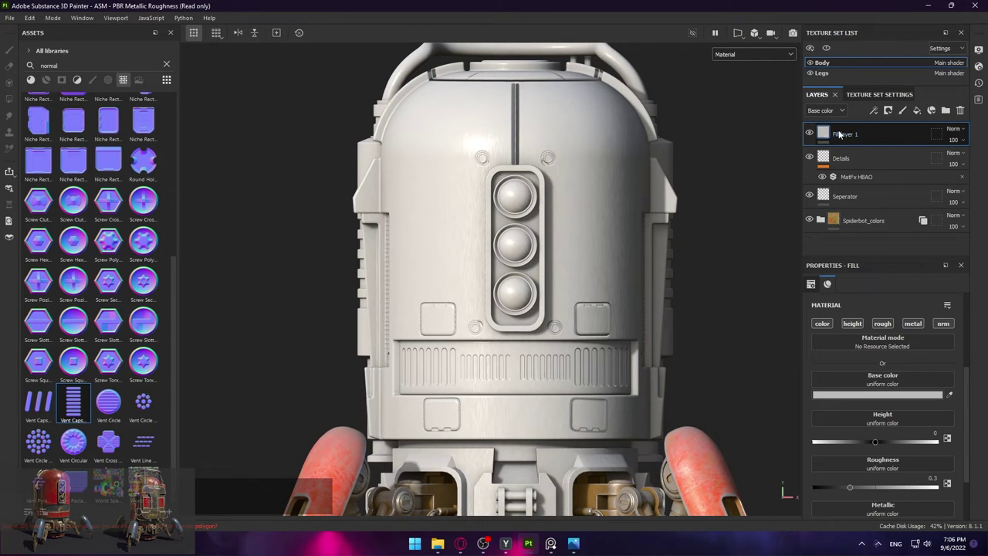
{"action": "left_click", "coordinate": [842, 136]}
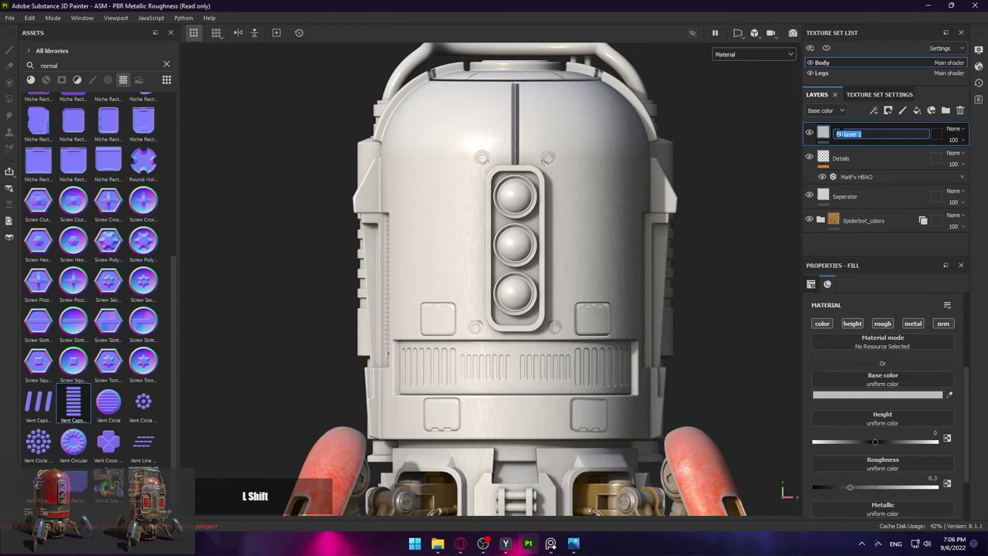
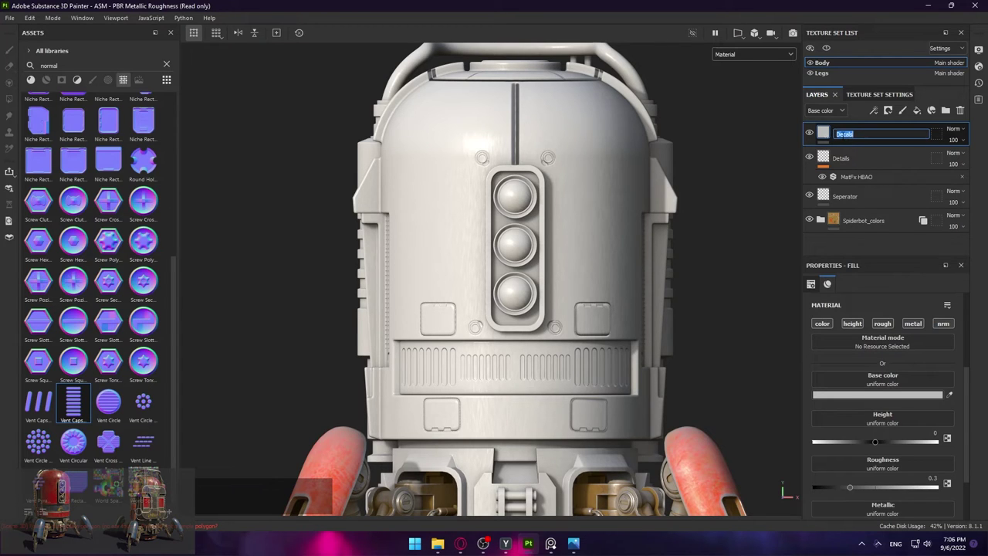
{"action": "key", "text": "shift+-"}
{"action": "key", "text": "shift+b"}
{"action": "key", "text": "BackSpace"}
{"action": "key", "text": "Return"}
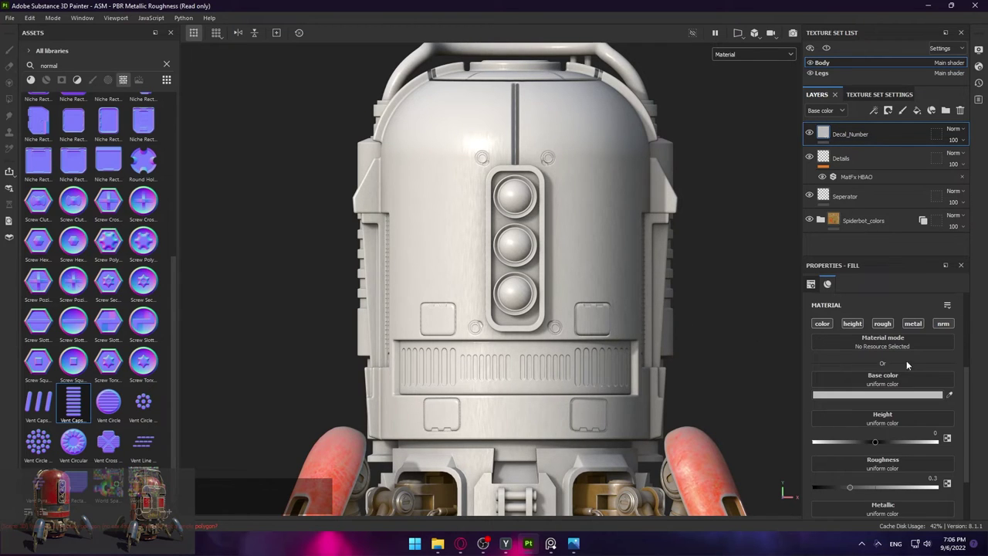
{"action": "scroll", "scroll_direction": "up", "scroll_amount": 3}
{"action": "scroll", "scroll_direction": "down", "scroll_amount": 3}
Set the Decal_Number fill's base colour to near-white F5F5F5
{"action": "left_click", "coordinate": [857, 331]}
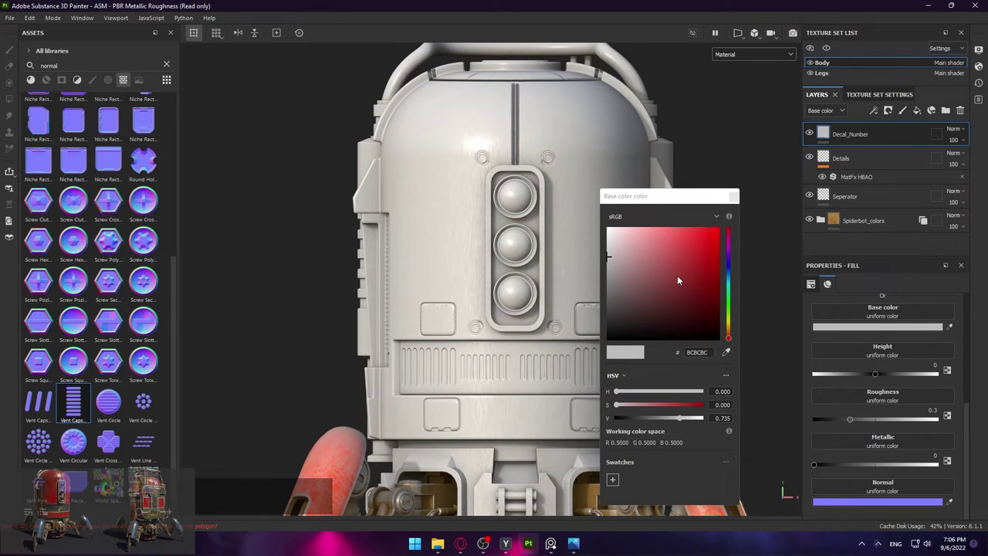
{"action": "left_click", "coordinate": [631, 251]}
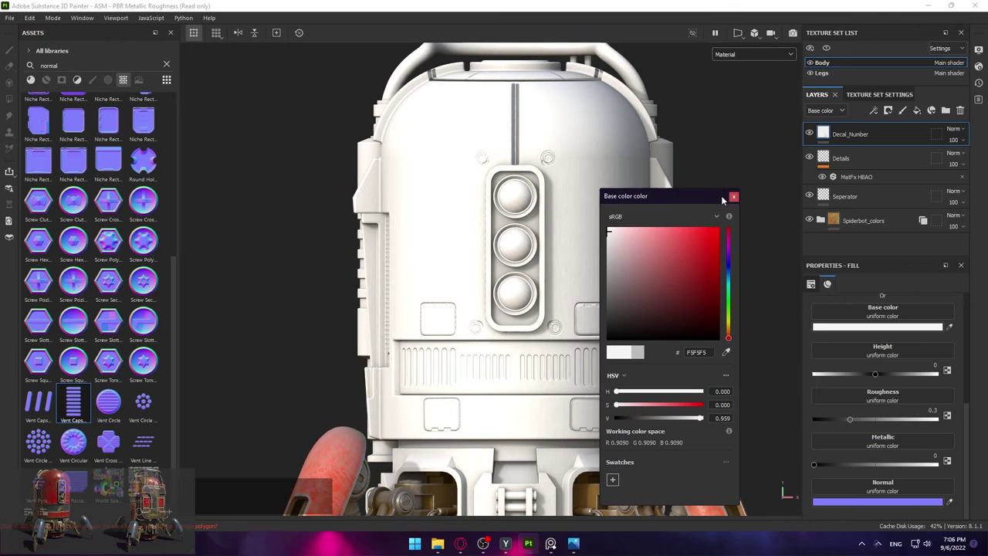
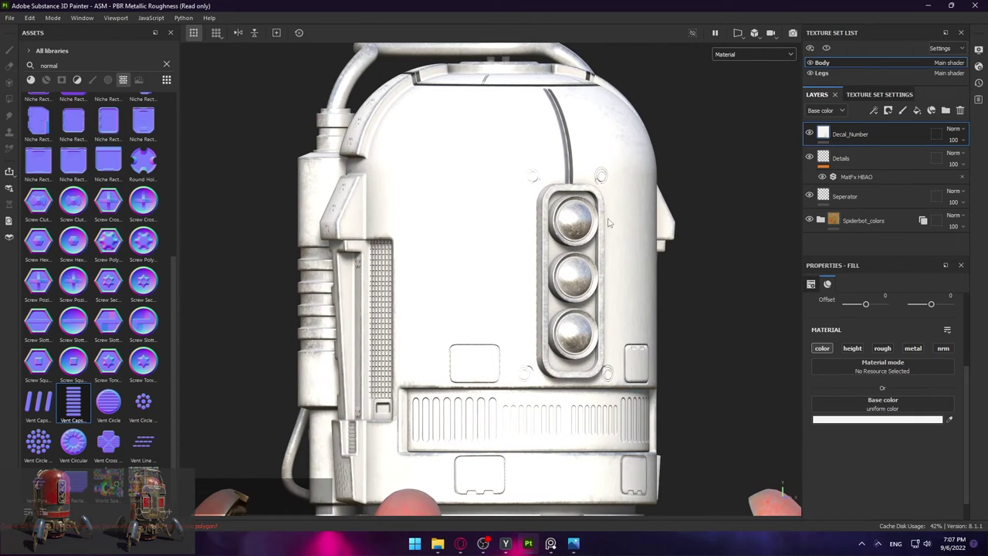
{"action": "key", "text": "KP_5"}
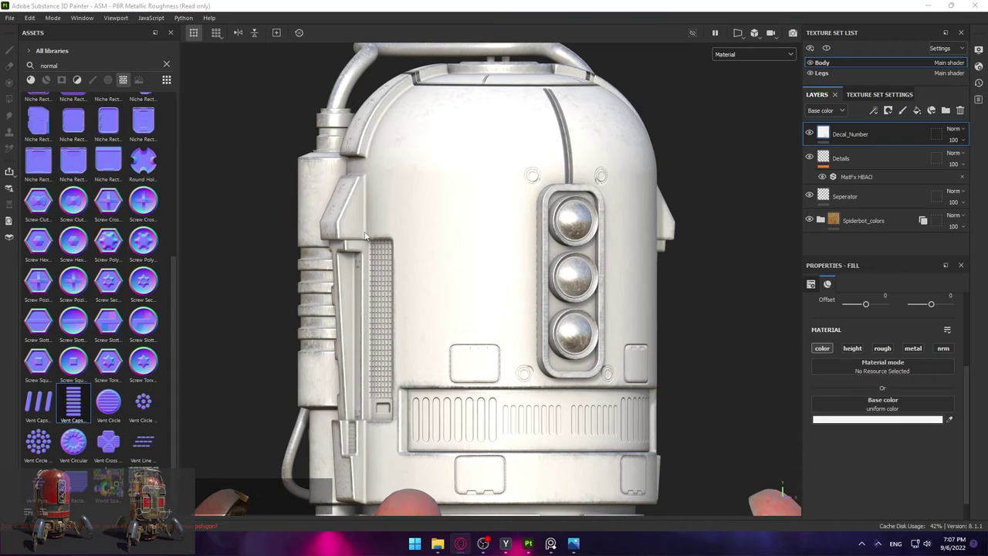
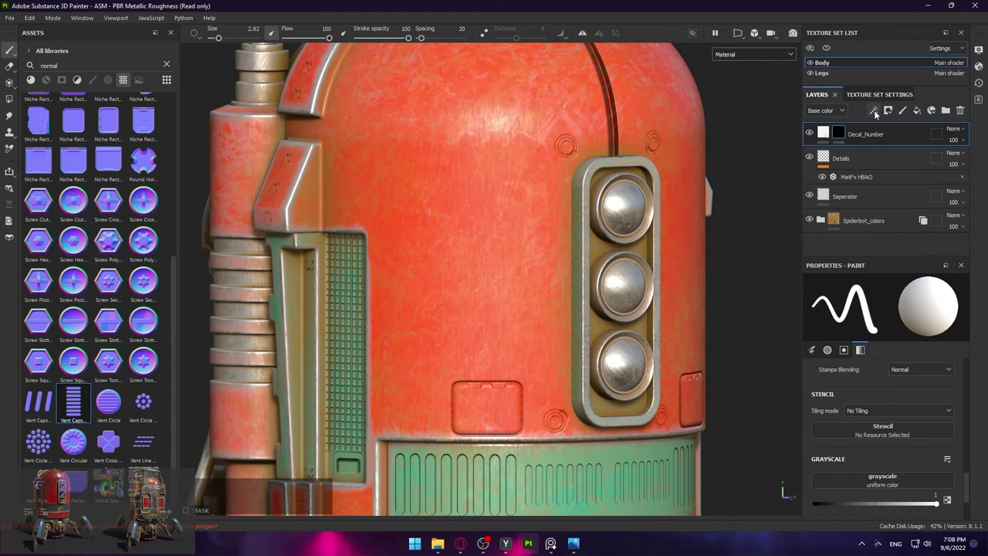
Target the Decal_Number layer's mask and bring up its Add effect list
{"action": "left_click", "coordinate": [875, 114]}
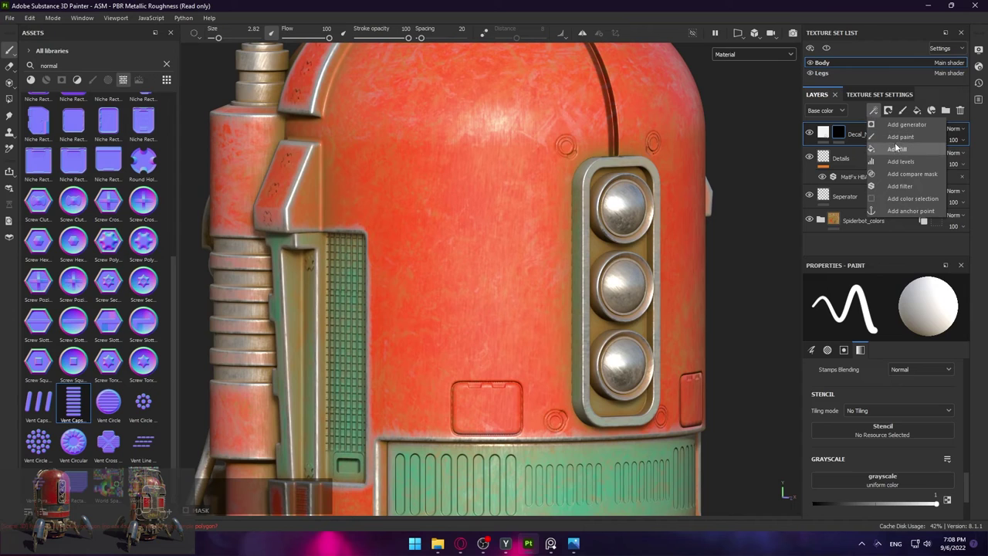
{"action": "left_click", "coordinate": [856, 112]}
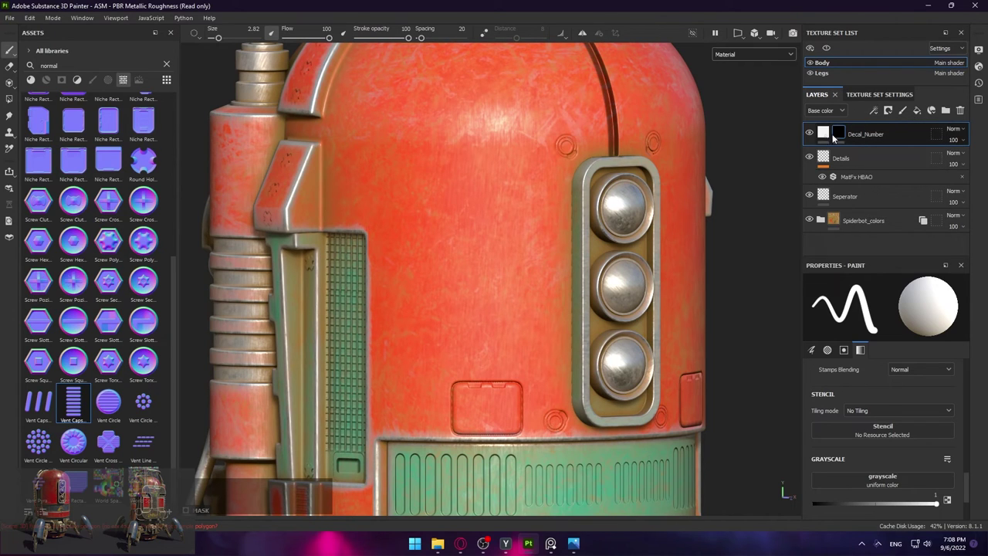
{"action": "left_click", "coordinate": [874, 112]}
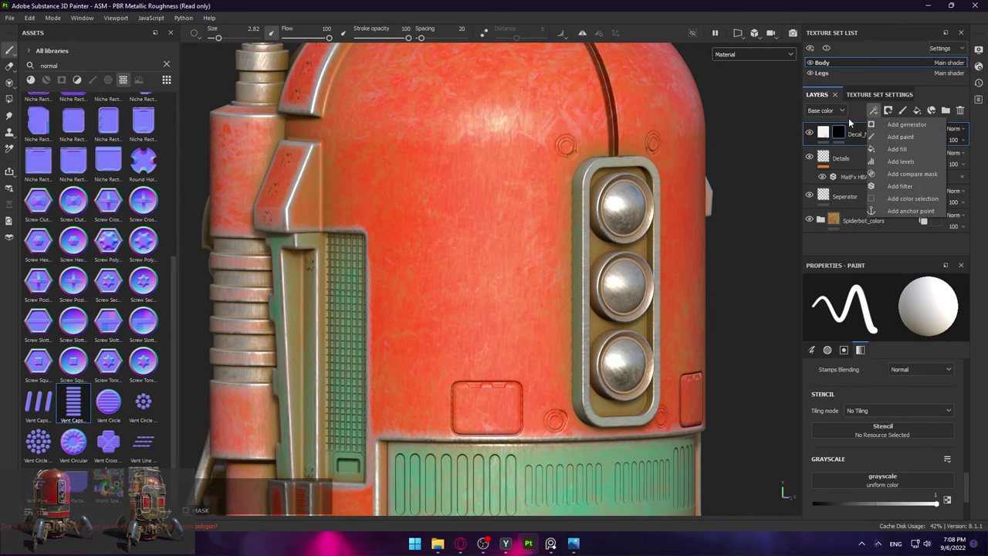
{"action": "left_click", "coordinate": [861, 117]}
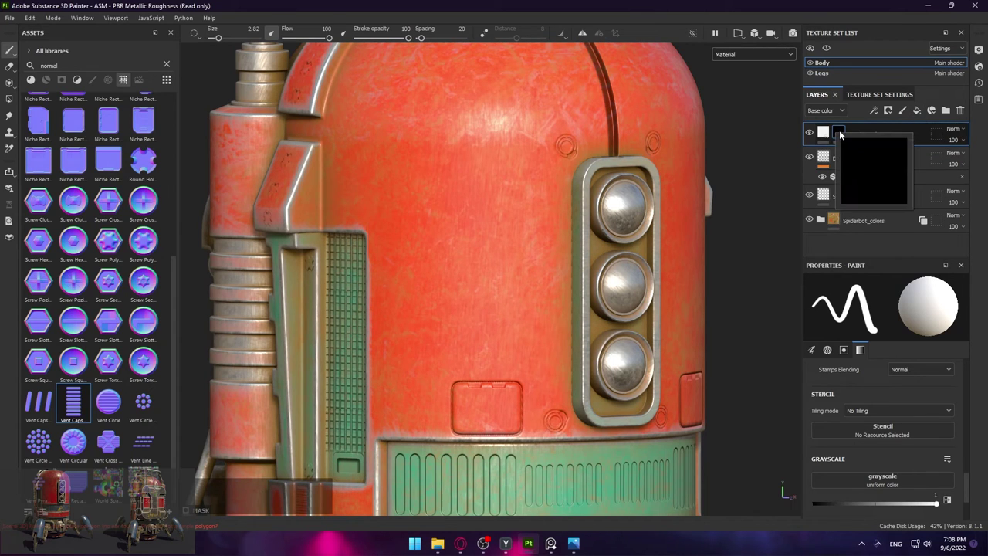
{"action": "left_click", "coordinate": [872, 116]}
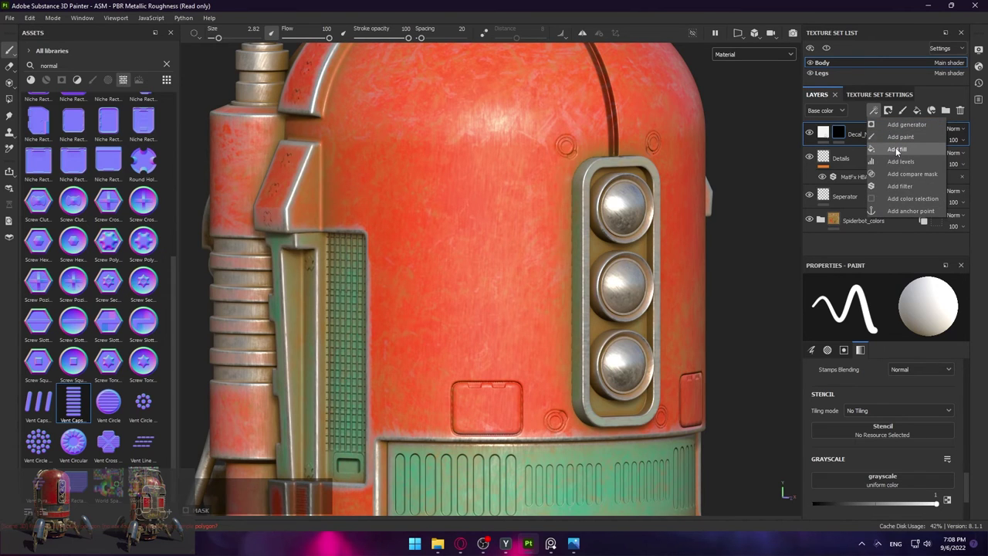
Add a fill effect to the Decal_Number mask and raise its grayscale toward white (about 0.83)
{"action": "left_click", "coordinate": [899, 153]}
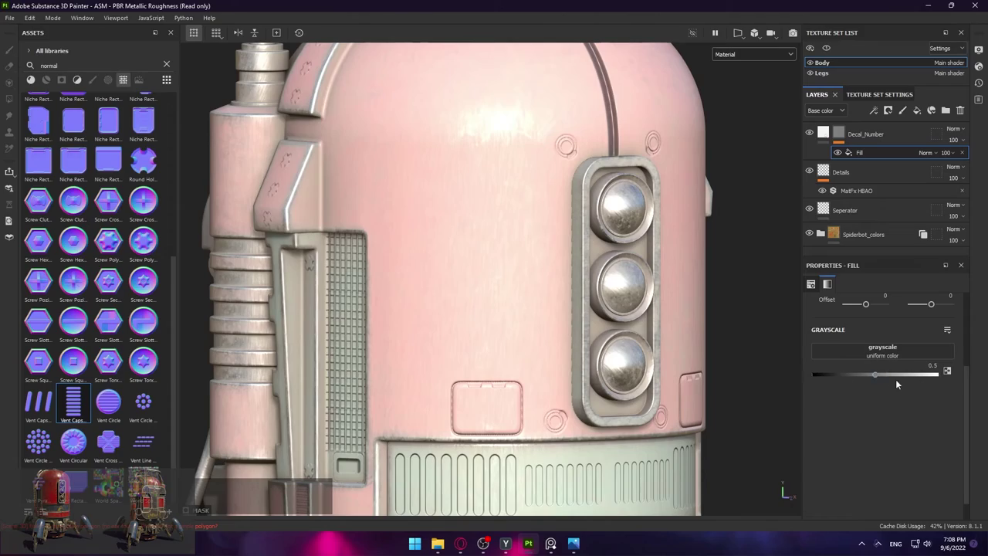
{"action": "left_click", "coordinate": [882, 376]}
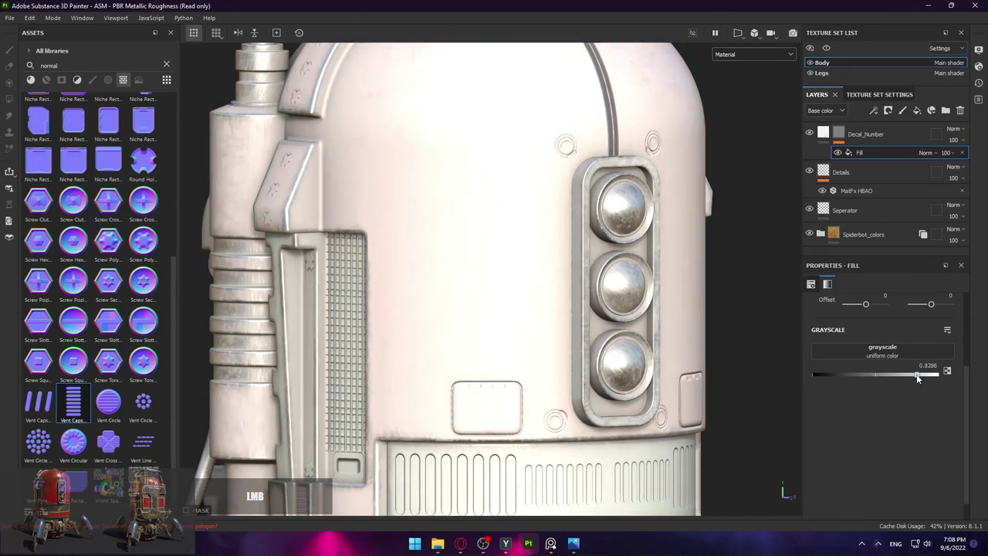
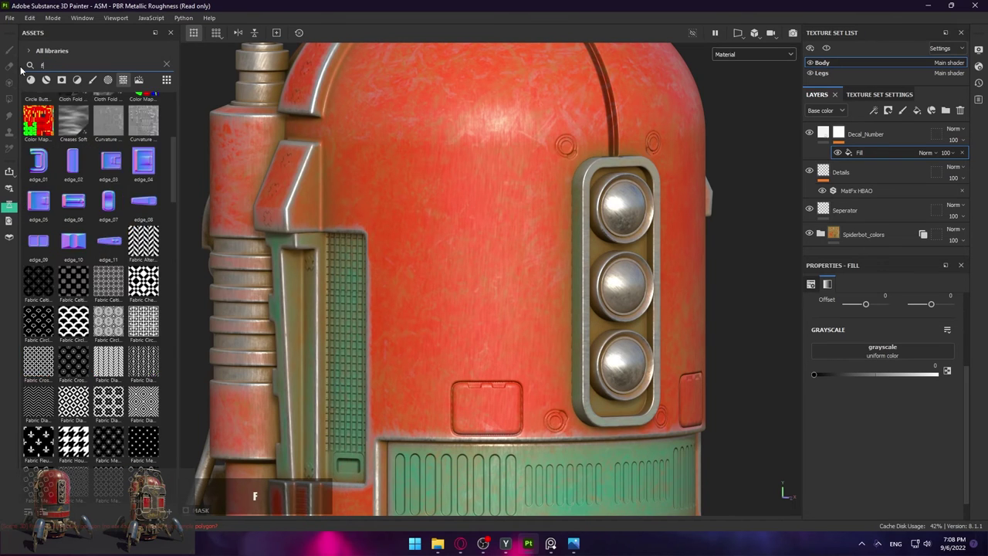
Filter the Assets panel to the font and text stamp resources
{"action": "left_click", "coordinate": [123, 87]}
{"action": "scroll", "scroll_direction": "down", "scroll_amount": 3}
{"action": "scroll", "scroll_direction": "up", "scroll_amount": 3}
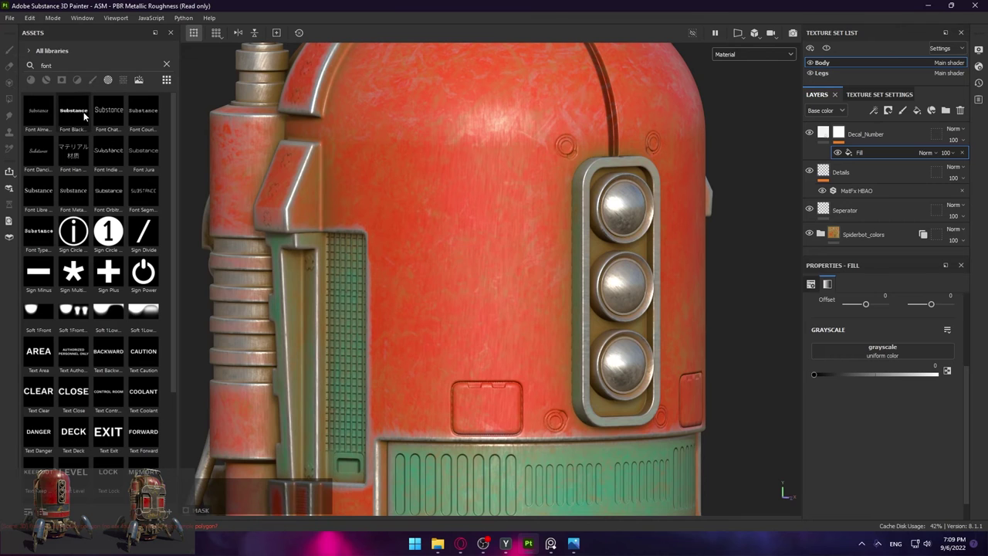
Drive the mask fill's grayscale with Font Black Ops One, default text 'Substance'
{"action": "left_click", "coordinate": [80, 117]}
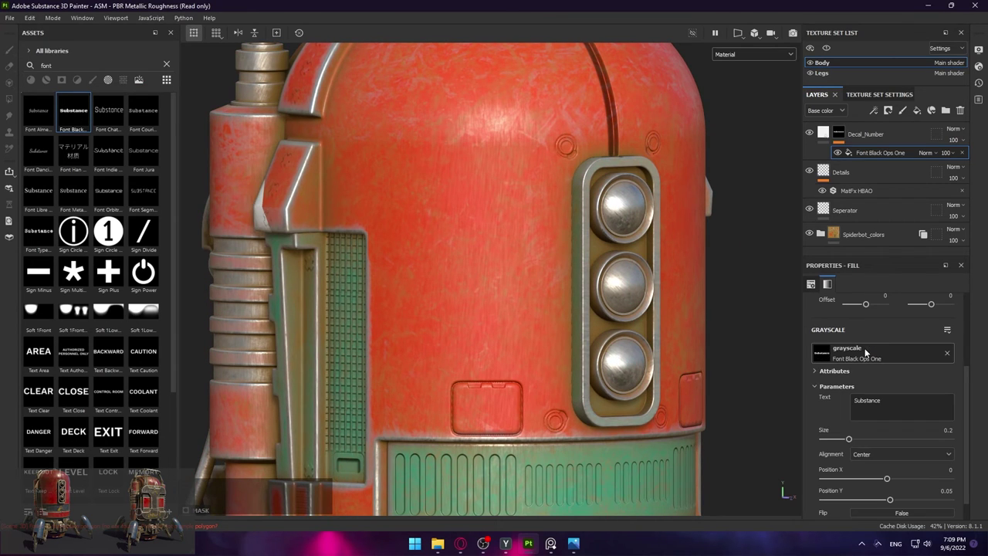
{"action": "scroll", "scroll_direction": "down", "scroll_amount": 3}
{"action": "scroll", "scroll_direction": "down", "scroll_amount": 3}
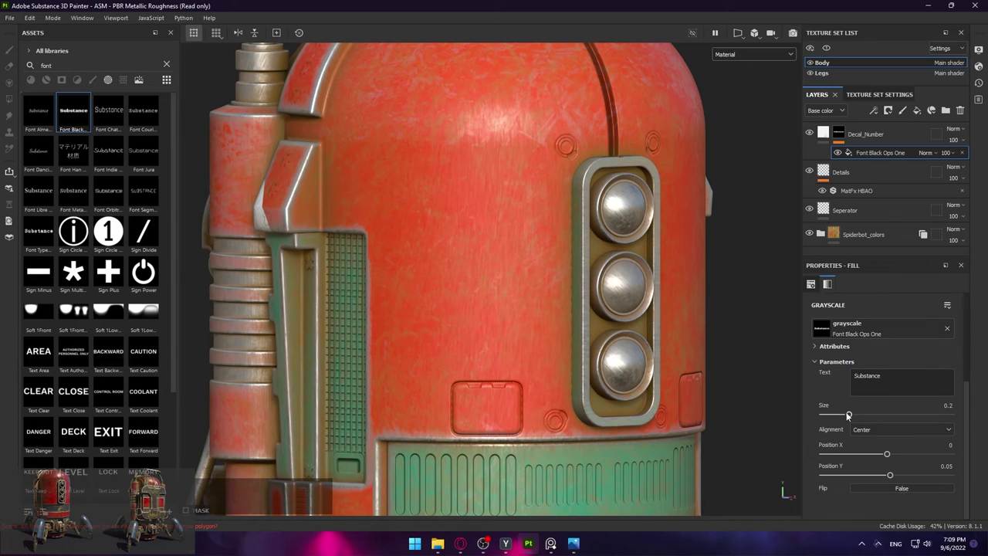
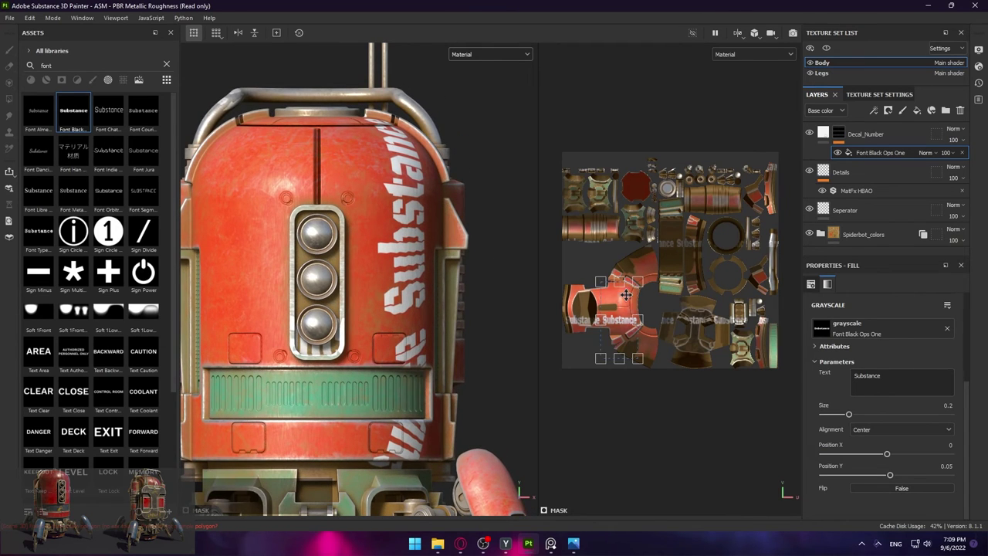
Switch the mask fill from UV projection to planar projection
{"action": "scroll", "scroll_direction": "up", "scroll_amount": 3}
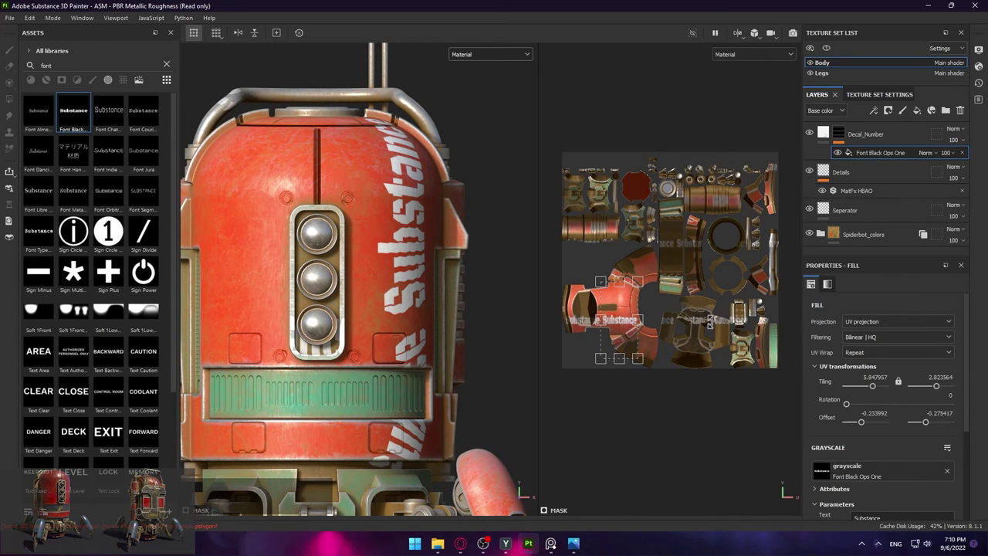
{"action": "left_click", "coordinate": [890, 331]}
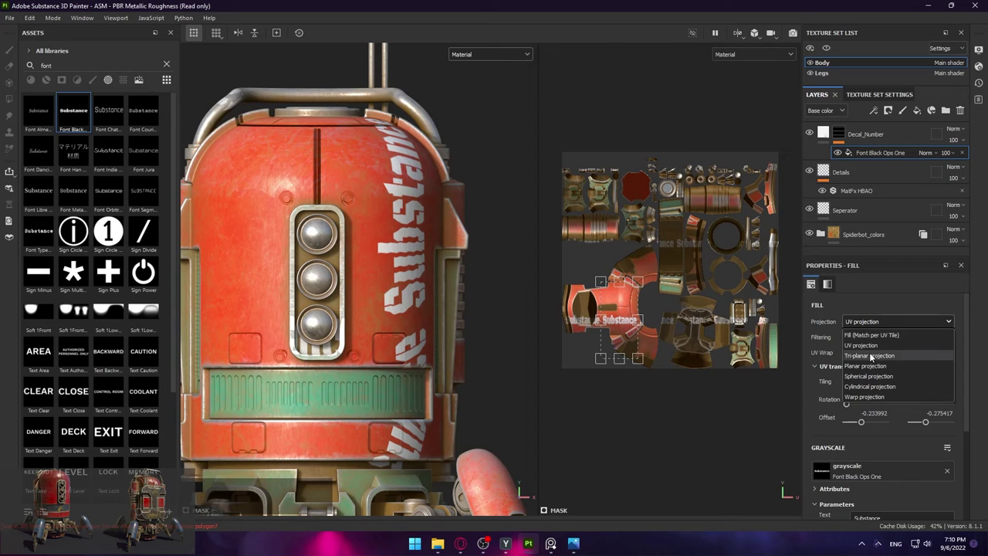
{"action": "left_click", "coordinate": [870, 369]}
{"action": "right_click", "coordinate": [373, 278]}
{"action": "left_click", "coordinate": [334, 277]}
{"action": "left_click", "coordinate": [335, 249]}
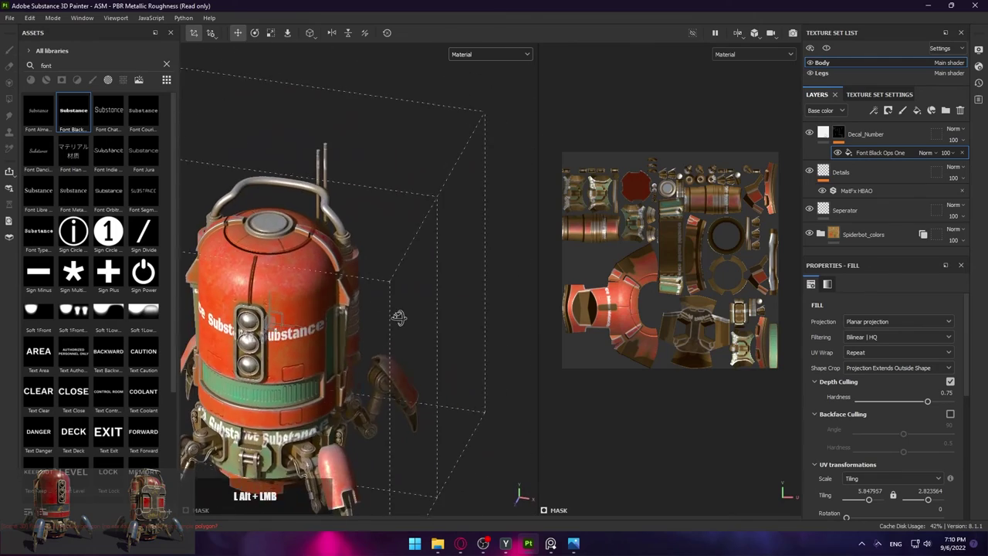
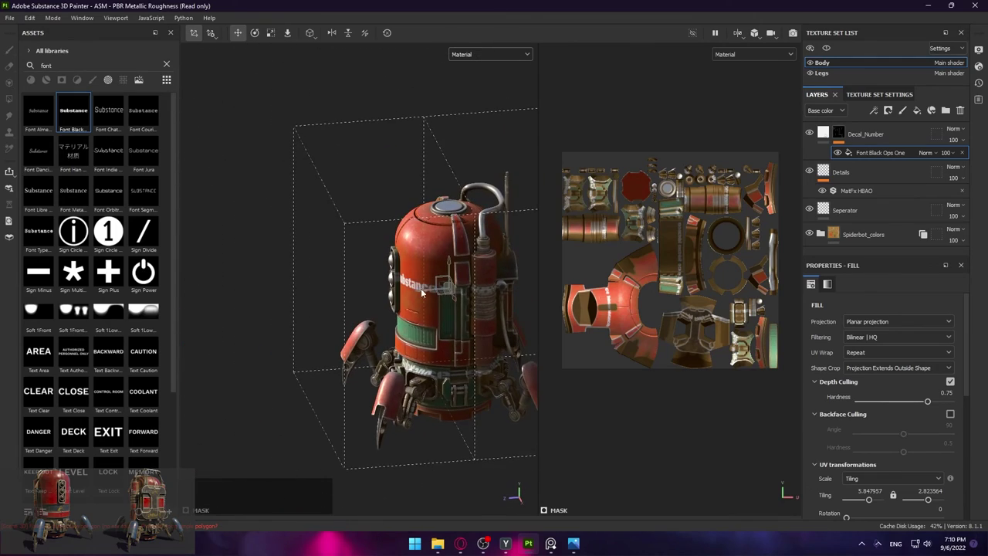
Orbit around the robot to inspect how the projected Substance text tiles
{"action": "left_click", "coordinate": [424, 292]}
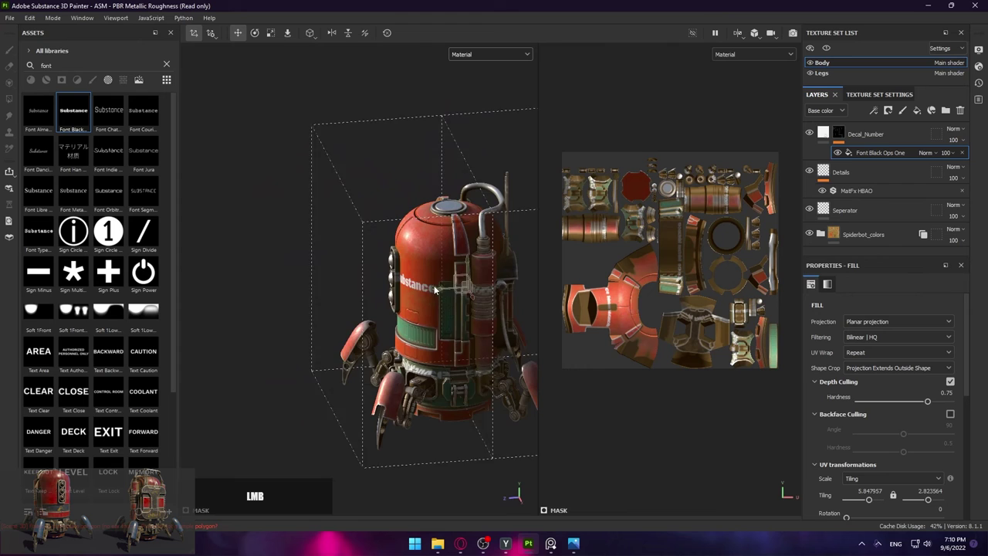
{"action": "left_click", "coordinate": [308, 282]}
{"action": "left_click", "coordinate": [472, 266]}
{"action": "right_click", "coordinate": [424, 277]}
{"action": "left_click", "coordinate": [421, 280]}
{"action": "middle_click", "coordinate": [383, 266]}
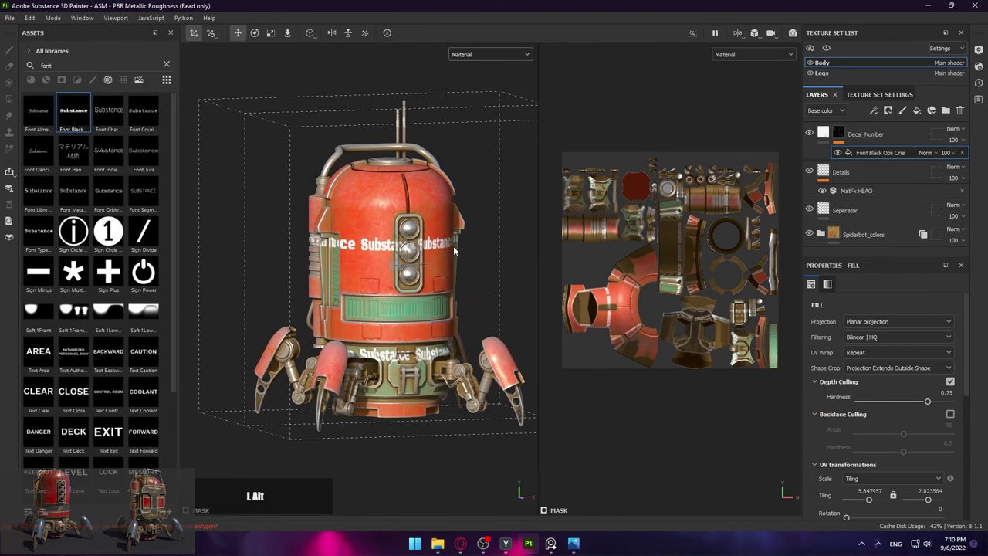
{"action": "key", "text": "space"}
Zoom on the repeated text and set the fill's UV Wrap from Repeat to None
{"action": "right_click", "coordinate": [409, 228]}
{"action": "left_click", "coordinate": [450, 256]}
{"action": "left_click", "coordinate": [409, 229]}
{"action": "left_click", "coordinate": [409, 229]}
{"action": "right_click", "coordinate": [440, 243]}
{"action": "left_click", "coordinate": [403, 261]}
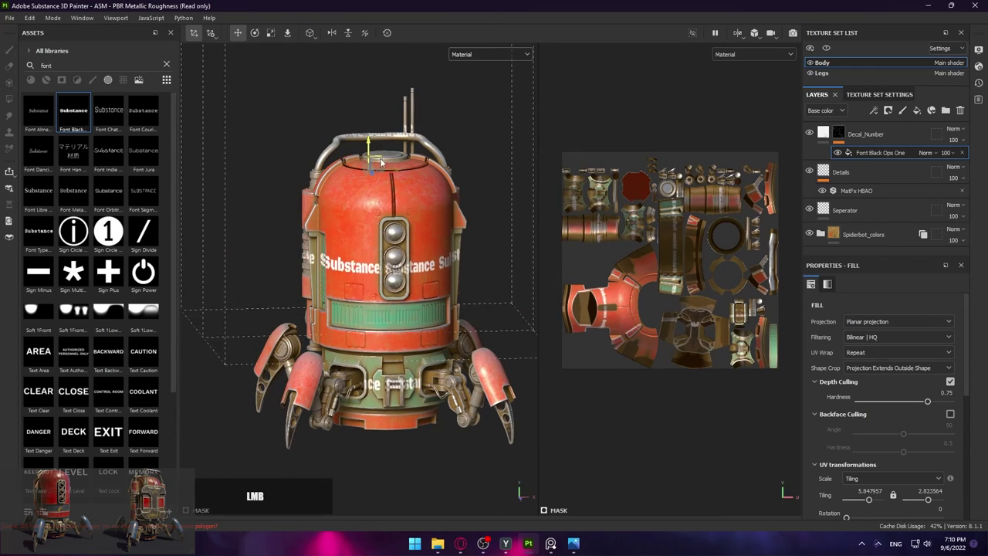
{"action": "right_click", "coordinate": [349, 243]}
{"action": "left_click", "coordinate": [403, 262]}
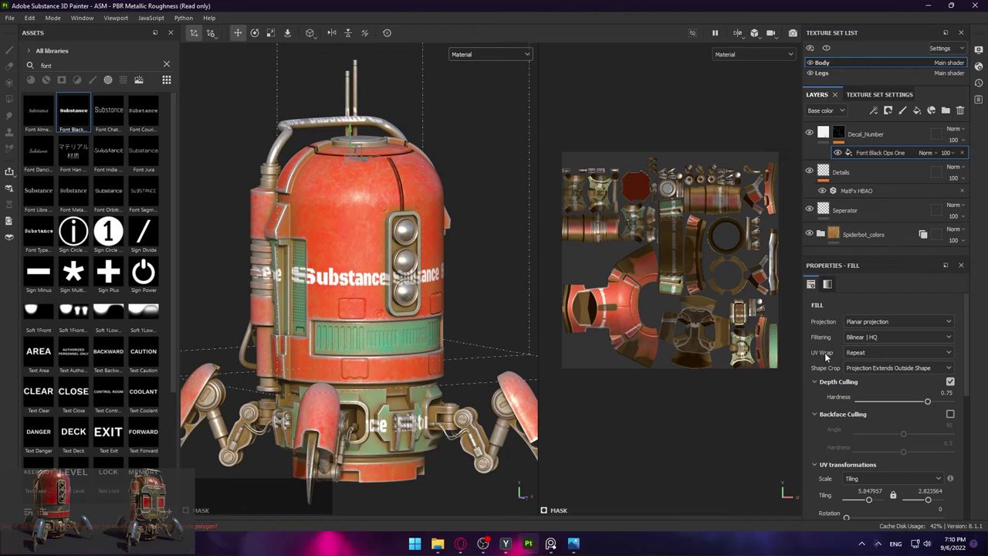
{"action": "left_click", "coordinate": [880, 355]}
{"action": "left_click", "coordinate": [868, 366]}
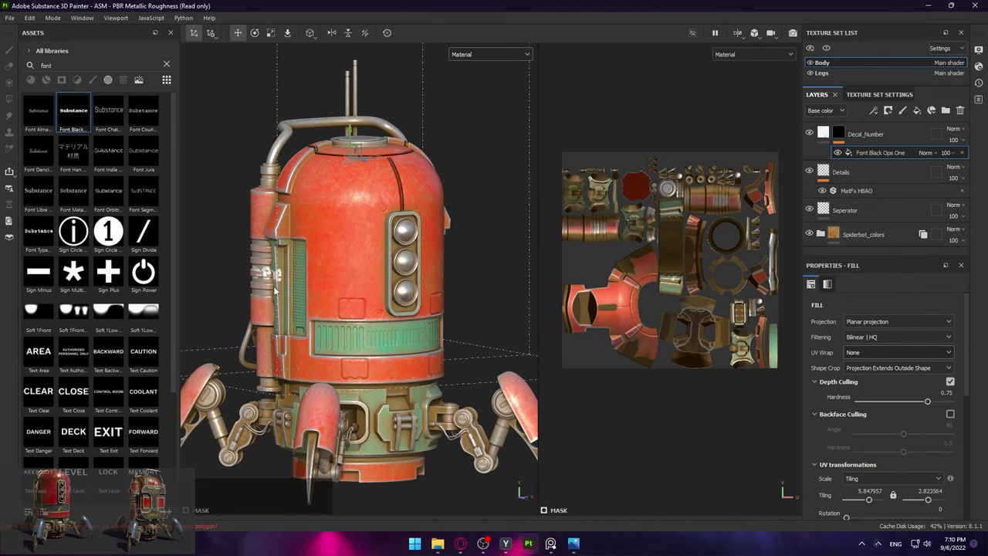
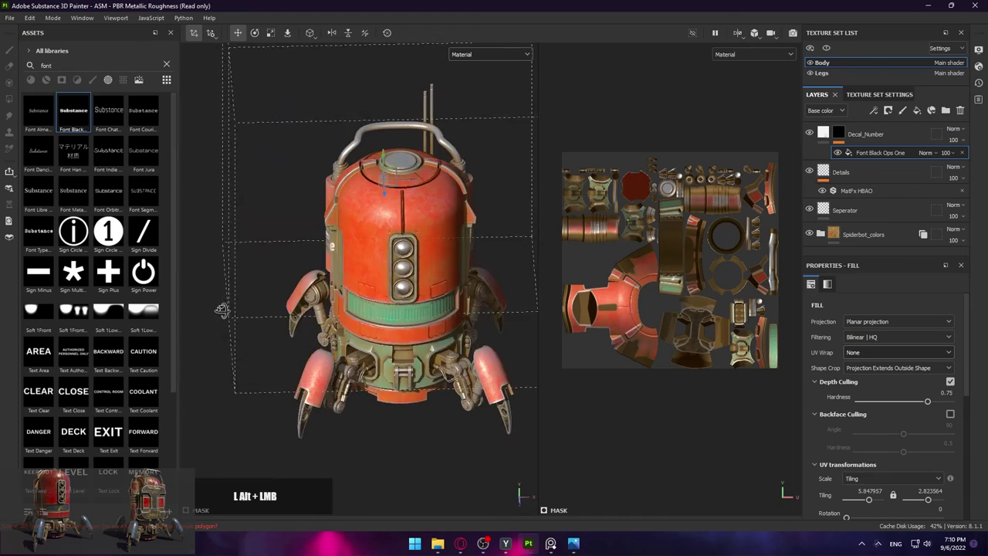
Orbit the view around the robot to check the single text decal
{"action": "left_click", "coordinate": [388, 204]}
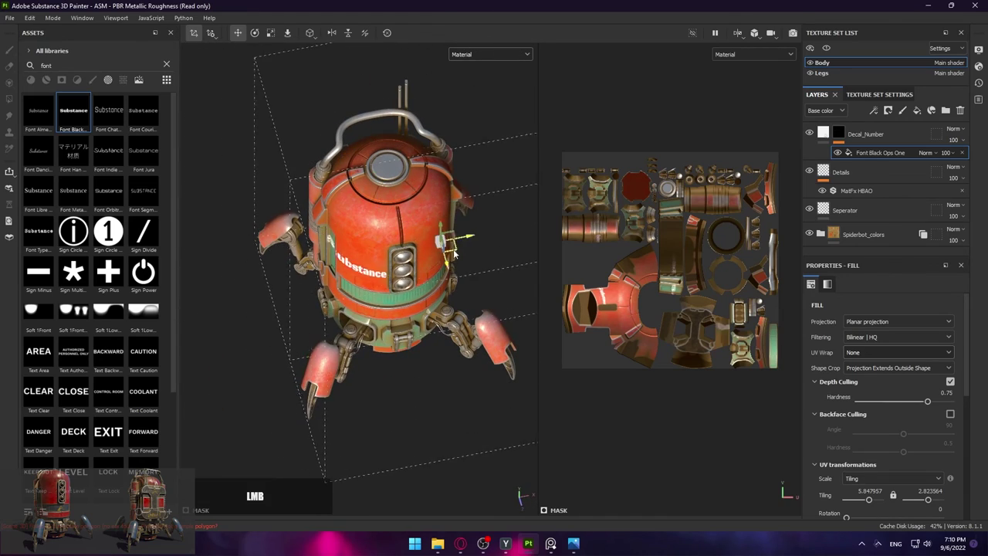
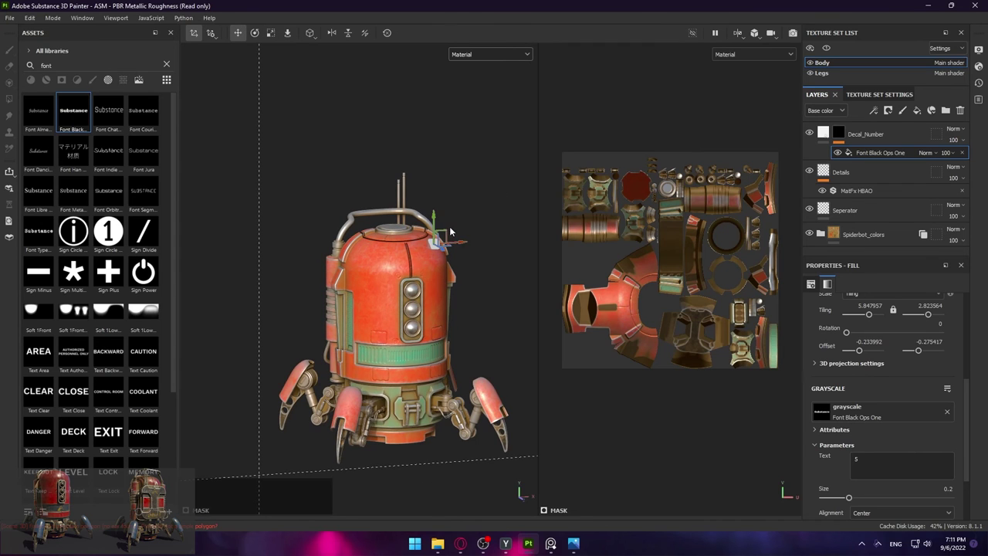
Move and scale the planar projection gizmo so a large 5 covers the robot's front
{"action": "left_click", "coordinate": [446, 232]}
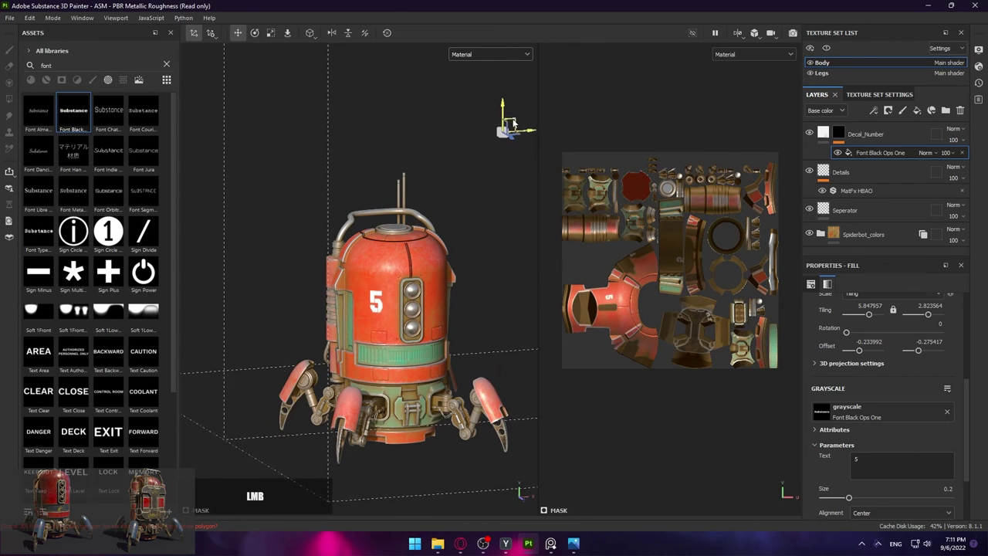
{"action": "left_click", "coordinate": [508, 148]}
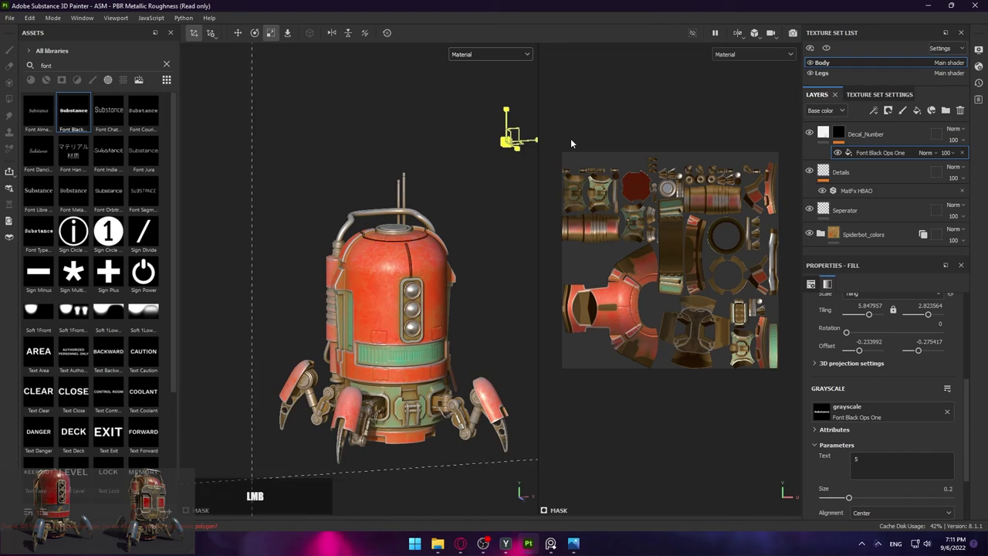
{"action": "right_click", "coordinate": [455, 202]}
{"action": "right_click", "coordinate": [380, 226]}
{"action": "key", "text": "w"}
{"action": "left_click", "coordinate": [484, 183]}
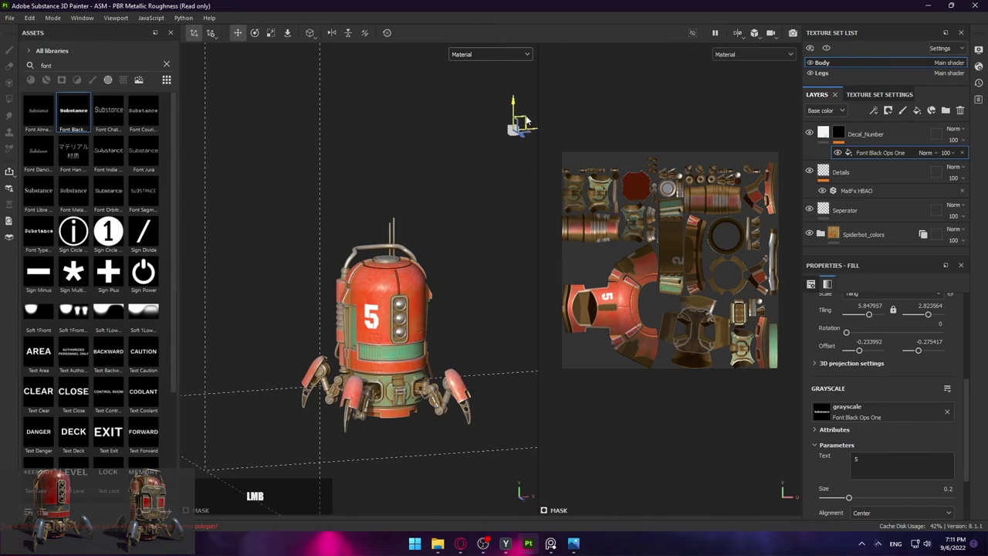
{"action": "key", "text": "r"}
{"action": "left_click", "coordinate": [514, 133]}
{"action": "right_click", "coordinate": [478, 191]}
{"action": "key", "text": "w"}
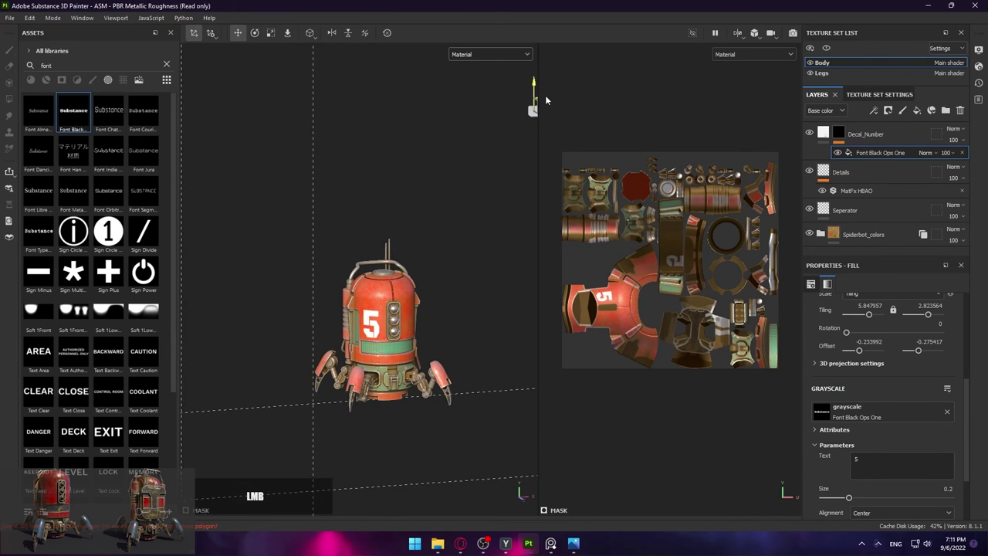
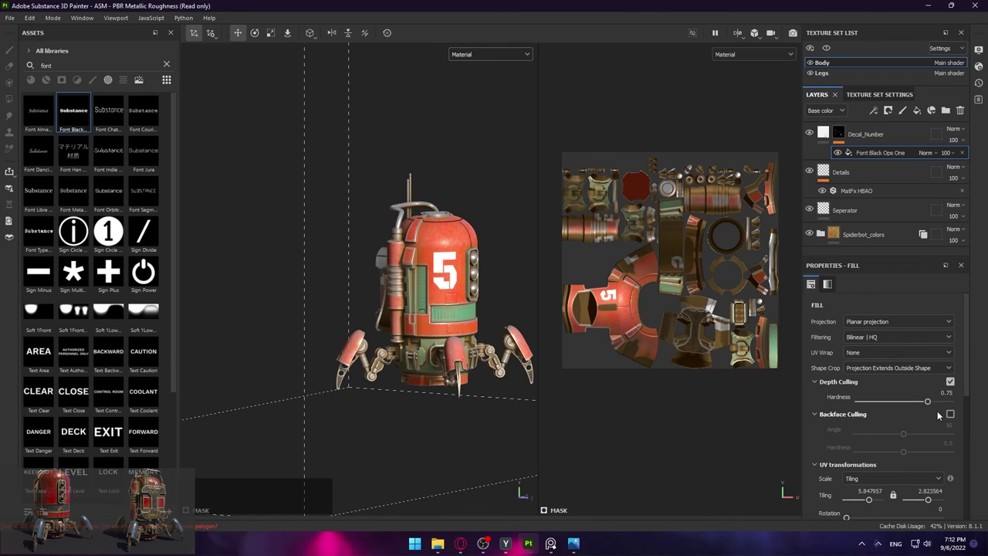
Enable Backface Culling on the fill and check the 5 from around the robot
{"action": "left_click", "coordinate": [954, 417]}
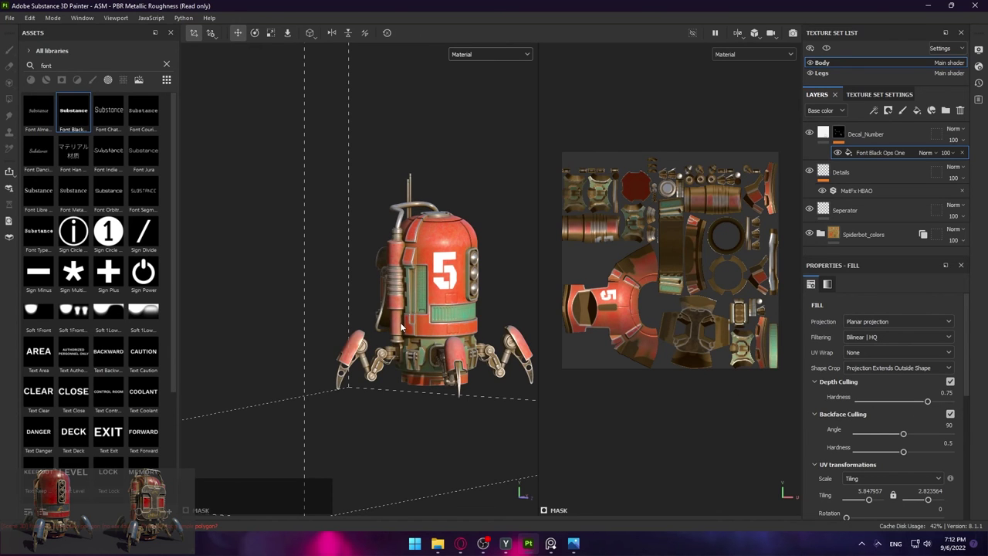
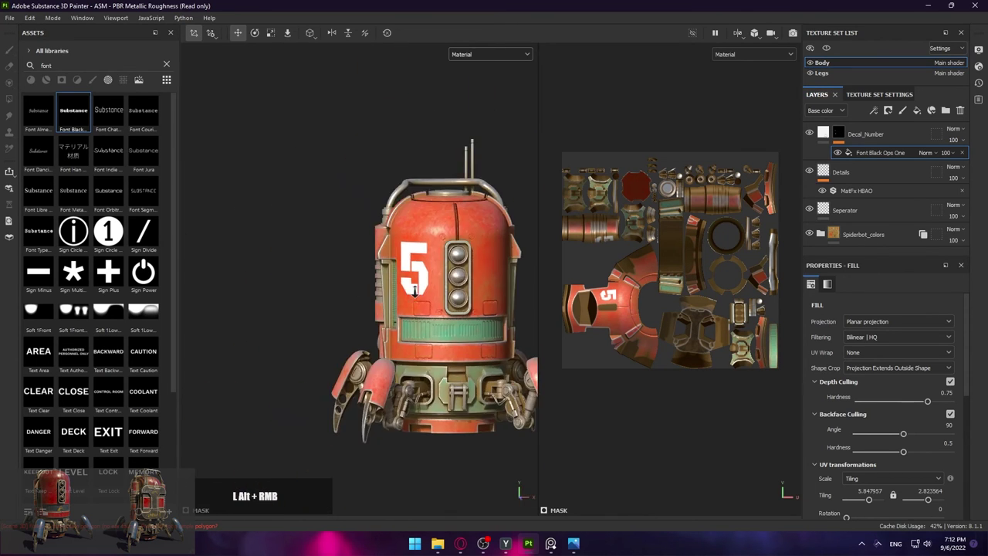
{"action": "left_click", "coordinate": [405, 265]}
{"action": "right_click", "coordinate": [428, 292]}
{"action": "middle_click", "coordinate": [609, 297]}
{"action": "right_click", "coordinate": [610, 298]}
{"action": "left_click", "coordinate": [609, 298]}
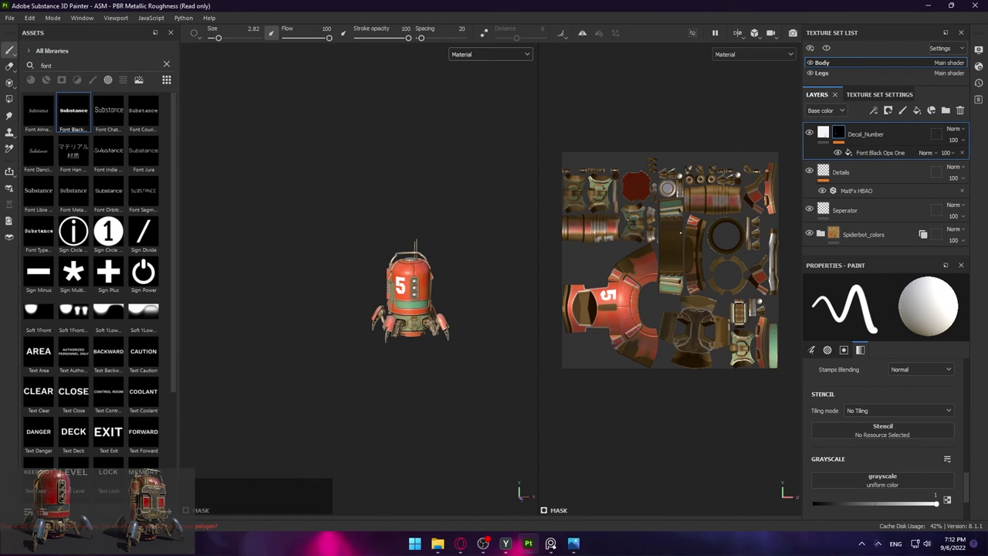
Duplicate Decal_Number with Ctrl+D and set the copy's text to 'substnace'
{"action": "key", "text": "ctrl+d"}
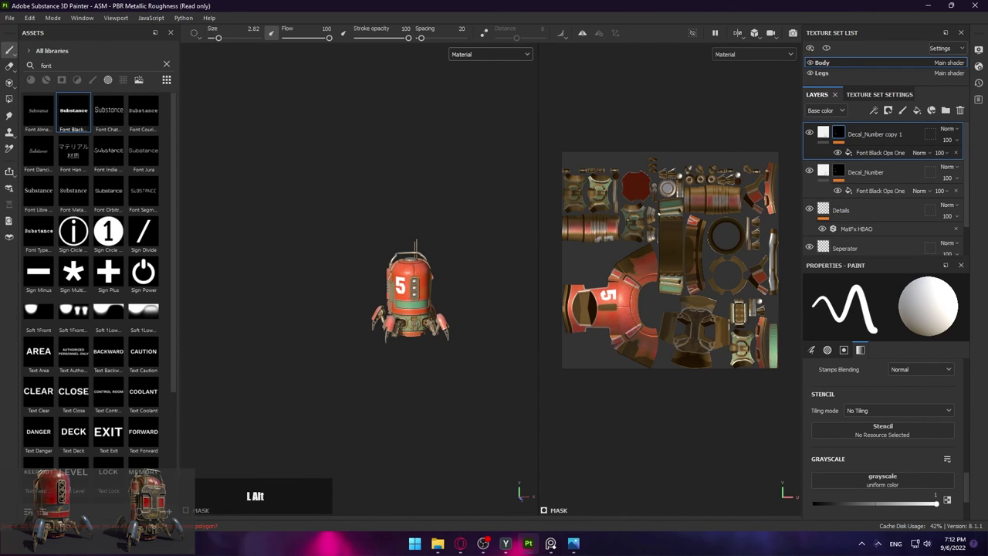
{"action": "right_click", "coordinate": [610, 298]}
{"action": "left_click", "coordinate": [823, 136]}
{"action": "scroll", "scroll_direction": "down", "scroll_amount": 3}
{"action": "scroll", "scroll_direction": "down", "scroll_amount": 3}
{"action": "left_click", "coordinate": [841, 137]}
{"action": "left_click", "coordinate": [877, 161]}
{"action": "scroll", "scroll_direction": "down", "scroll_amount": 3}
{"action": "left_click", "coordinate": [609, 298]}
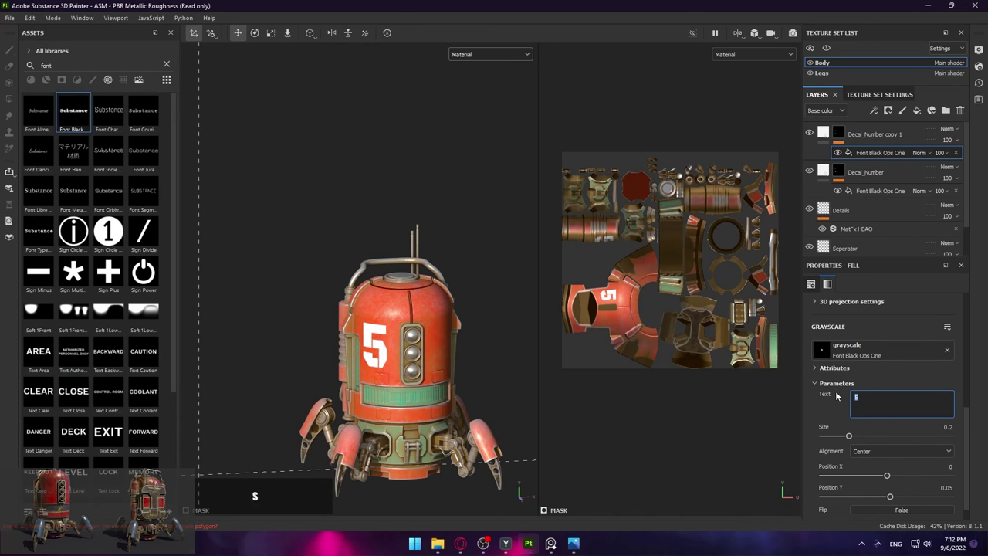
{"action": "key", "text": "Return"}
Position the projected 'substnace' text onto the robot body with the gizmo
{"action": "right_click", "coordinate": [412, 336]}
{"action": "middle_click", "coordinate": [411, 219]}
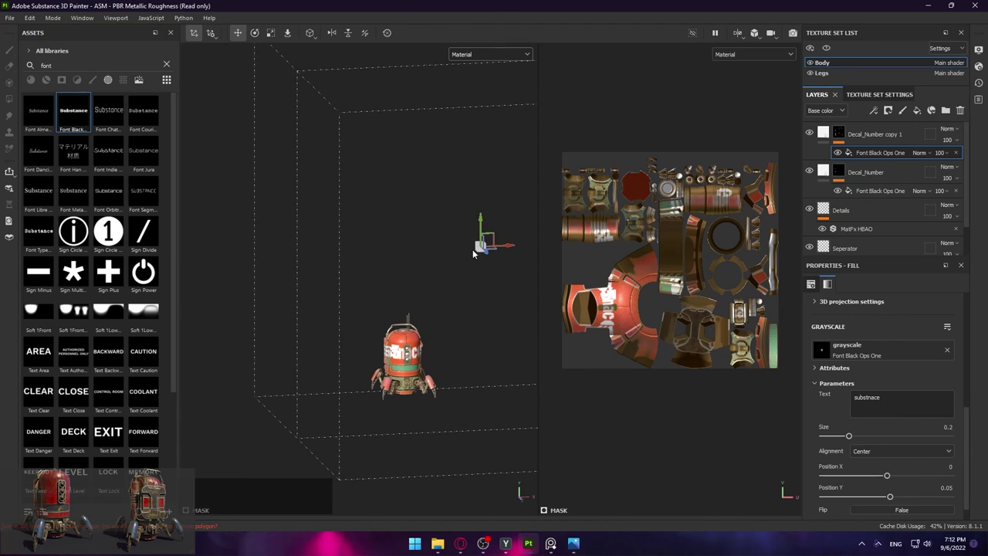
{"action": "key", "text": "r"}
{"action": "left_click", "coordinate": [479, 251]}
{"action": "key", "text": "w"}
{"action": "left_click", "coordinate": [495, 237]}
{"action": "right_click", "coordinate": [403, 292]}
{"action": "left_click", "coordinate": [520, 223]}
Try rotating the 'substnace' projection with the gizmo, undoing the misplaced attempts
{"action": "left_click", "coordinate": [523, 230]}
{"action": "key", "text": "r"}
{"action": "left_click", "coordinate": [447, 314]}
{"action": "right_click", "coordinate": [405, 384]}
{"action": "right_click", "coordinate": [419, 341]}
{"action": "key", "text": "e"}
{"action": "left_click", "coordinate": [381, 226]}
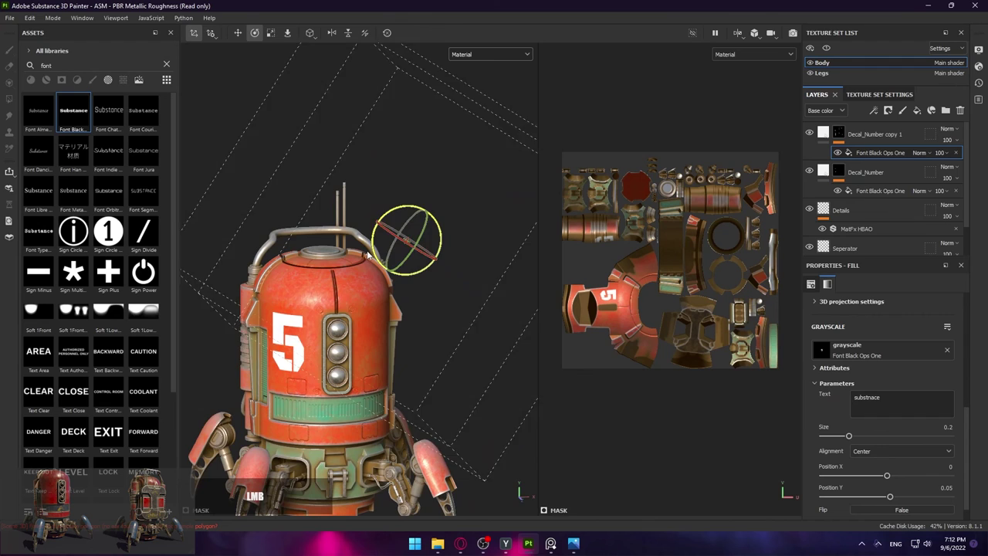
{"action": "key", "text": "ctrl+z"}
{"action": "left_click", "coordinate": [401, 312]}
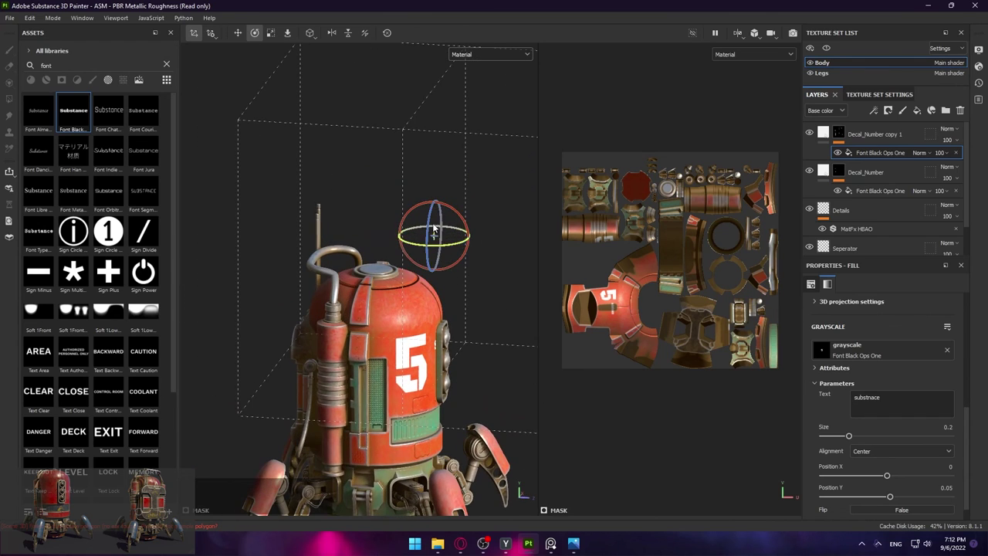
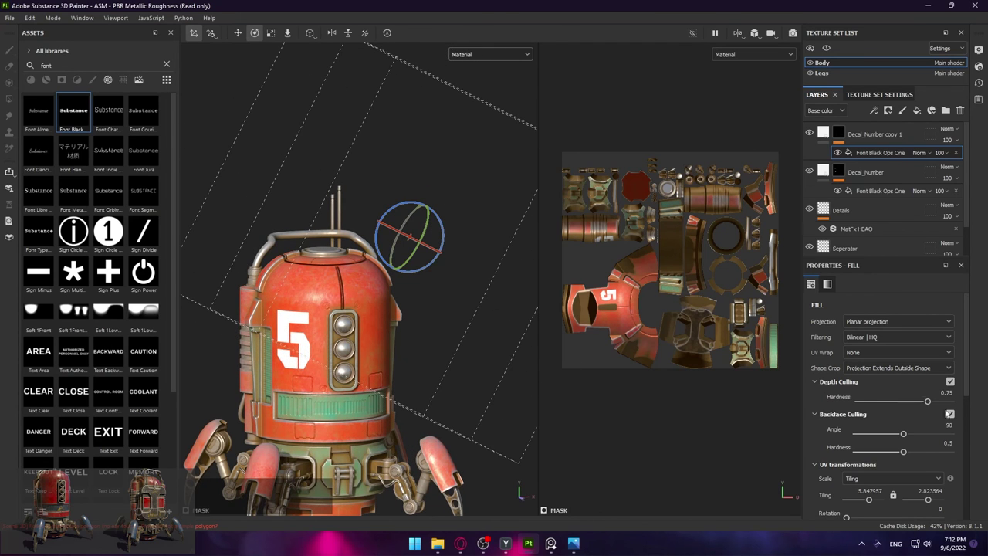
{"action": "scroll", "scroll_direction": "down", "scroll_amount": 3}
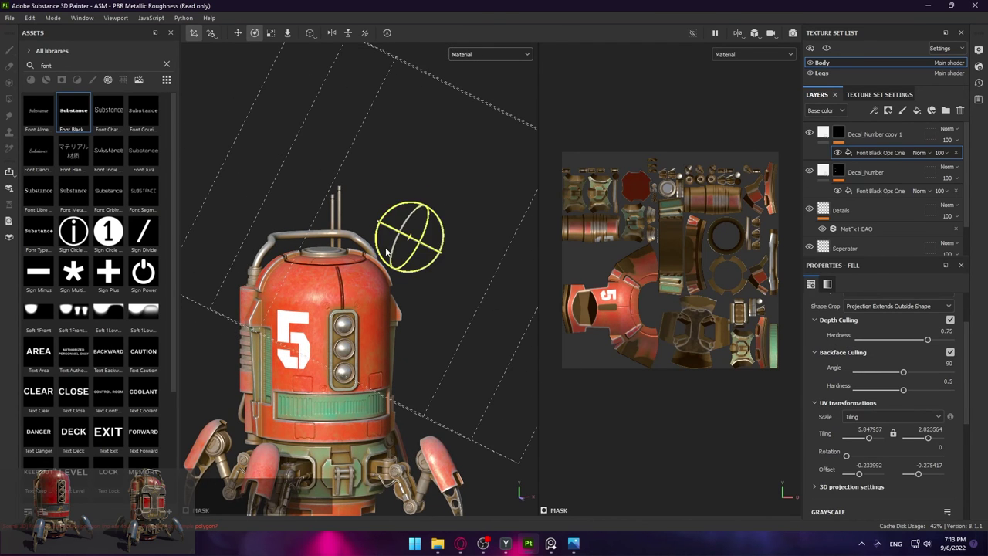
{"action": "left_click", "coordinate": [383, 251]}
{"action": "key", "text": "ctrl+z"}
{"action": "left_click", "coordinate": [429, 316]}
Set the fill's 3D projection Rotation Z to 90 degrees
{"action": "left_click", "coordinate": [826, 490]}
{"action": "scroll", "scroll_direction": "down", "scroll_amount": 3}
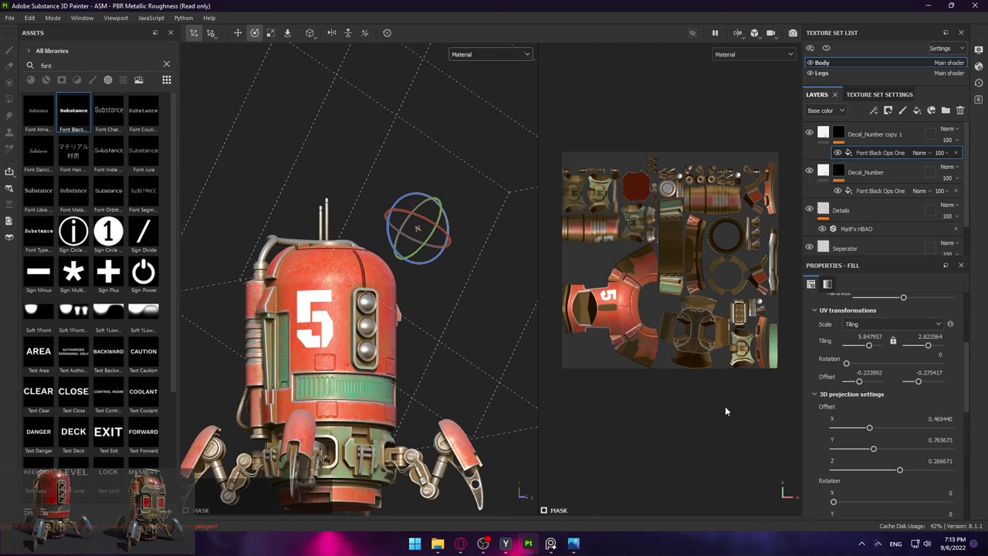
{"action": "scroll", "scroll_direction": "down", "scroll_amount": 3}
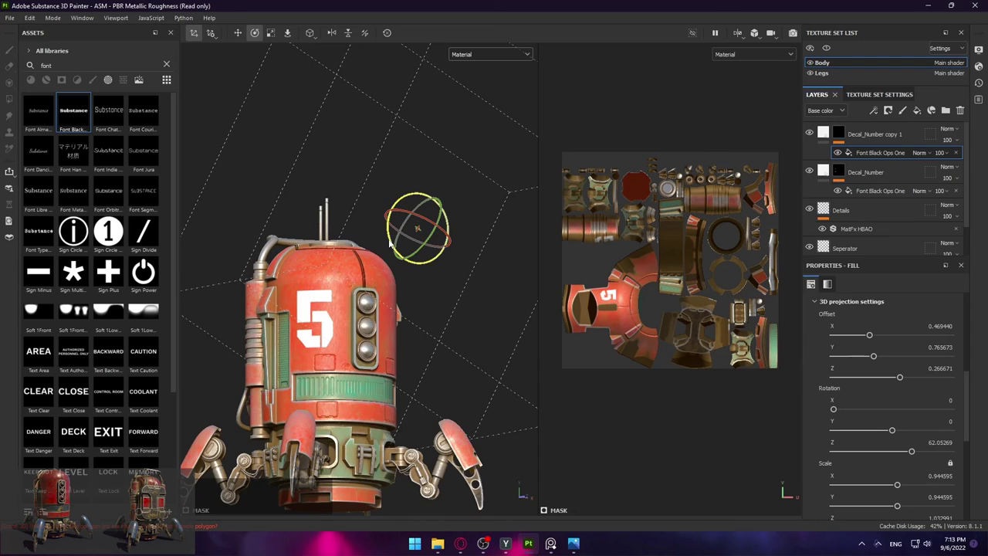
{"action": "left_click", "coordinate": [390, 246]}
{"action": "left_click", "coordinate": [609, 298]}
{"action": "left_click", "coordinate": [610, 298]}
{"action": "left_click", "coordinate": [610, 298]}
{"action": "key", "text": "9"}
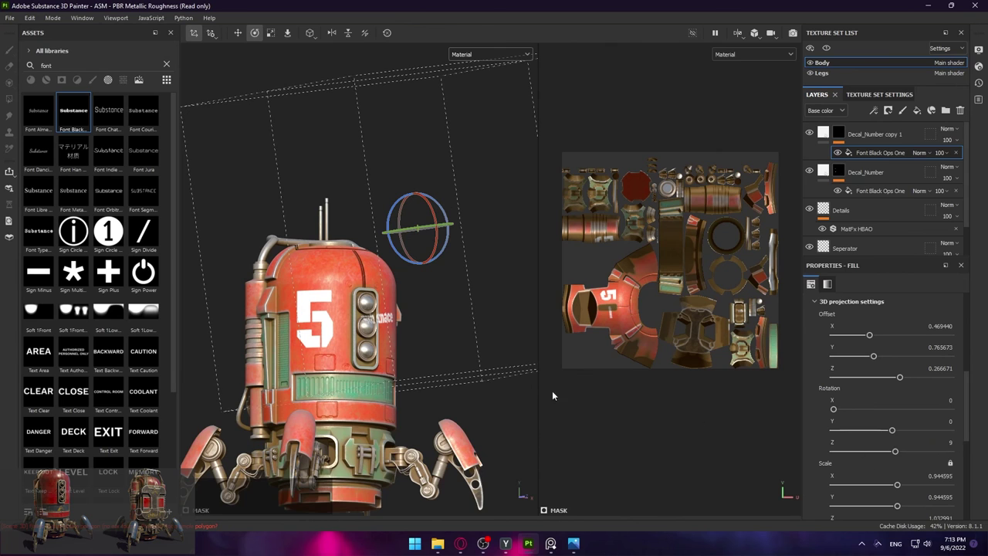
{"action": "left_click", "coordinate": [610, 298]}
{"action": "left_click", "coordinate": [354, 353]}
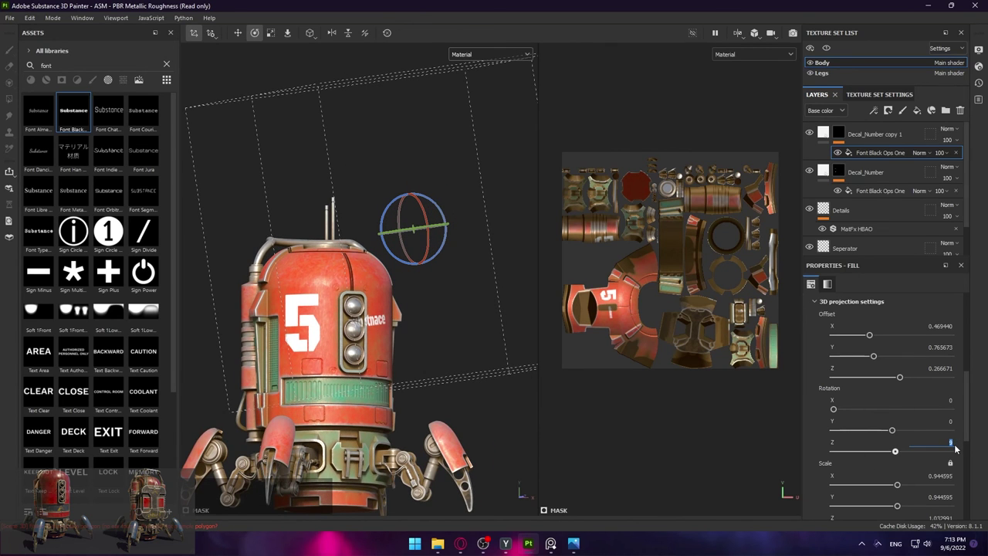
{"action": "left_click", "coordinate": [354, 354]}
{"action": "key", "text": "w"}
Slide the rotated text projection sideways to sit beside the 5
{"action": "left_click", "coordinate": [420, 288]}
{"action": "left_click", "coordinate": [367, 234]}
{"action": "left_click", "coordinate": [368, 236]}
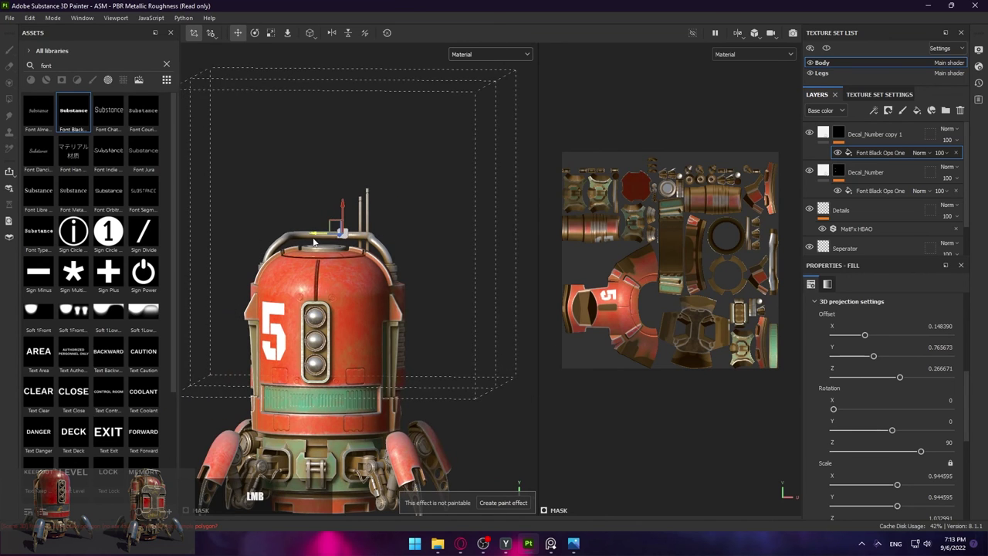
Move the copied 'substnace' projection with the gizmo onto the green band near the 5
{"action": "left_click", "coordinate": [286, 258]}
{"action": "left_click", "coordinate": [346, 219]}
{"action": "left_click", "coordinate": [351, 264]}
{"action": "left_click", "coordinate": [361, 201]}
{"action": "left_click", "coordinate": [301, 328]}
{"action": "key", "text": "e"}
{"action": "left_click", "coordinate": [378, 320]}
{"action": "key", "text": "ctrl+z"}
{"action": "left_click", "coordinate": [394, 299]}
{"action": "key", "text": "ctrl+z"}
{"action": "key", "text": "w"}
{"action": "left_click", "coordinate": [387, 322]}
{"action": "left_click", "coordinate": [388, 290]}
{"action": "left_click", "coordinate": [386, 294]}
{"action": "left_click", "coordinate": [394, 295]}
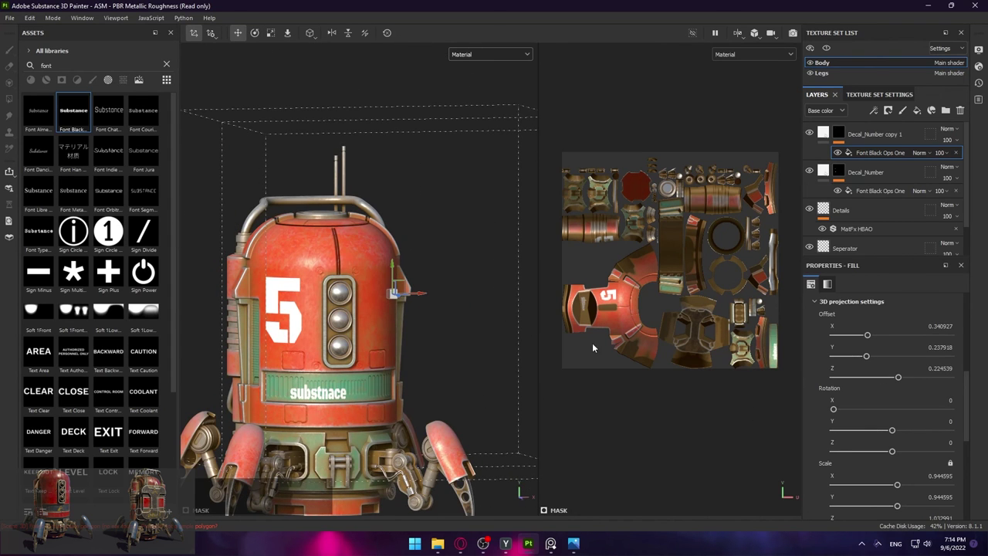
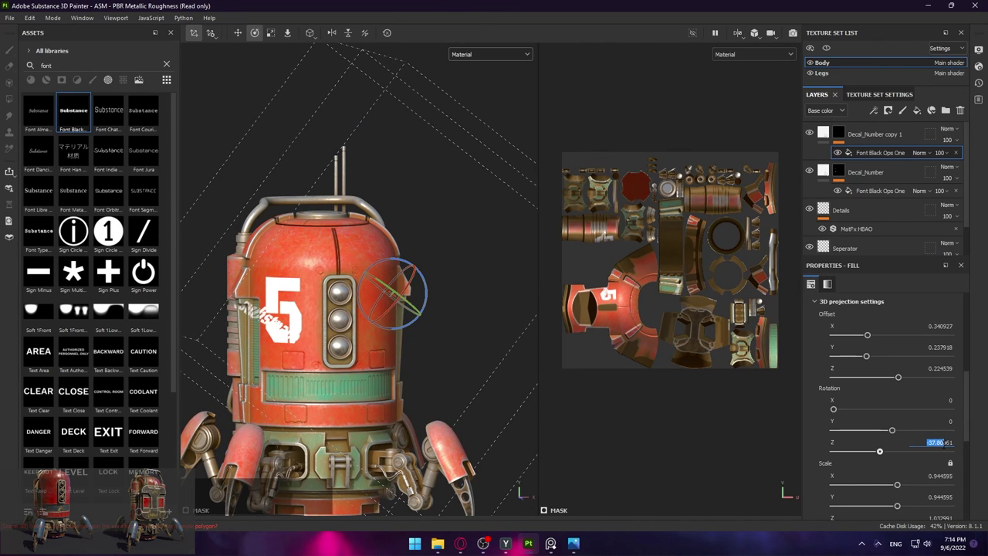
Set the projection's Rotation Z to -90 so the text runs vertically
{"action": "key", "text": "BackSpace"}
{"action": "key", "text": "Right"}
{"action": "key", "text": "BackSpace"}
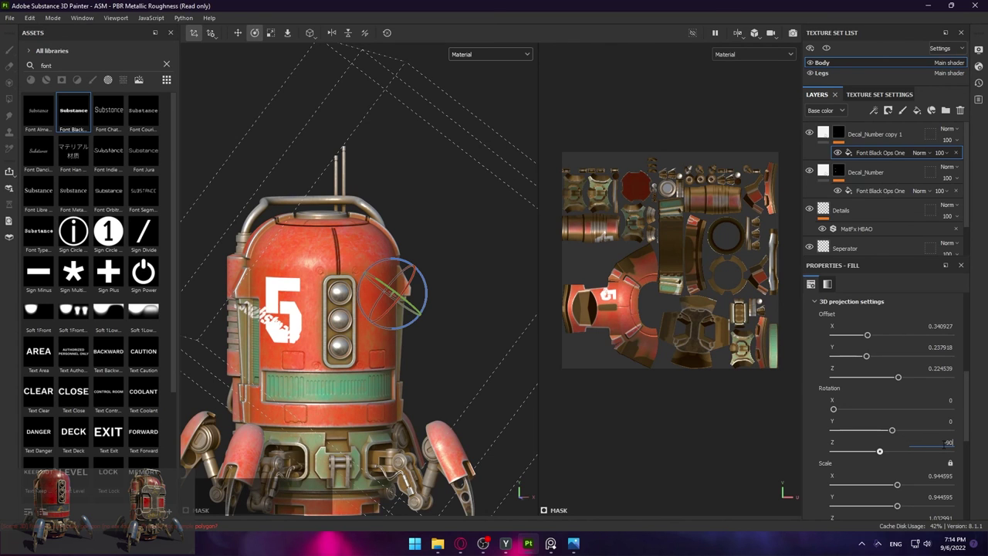
{"action": "key", "text": "Return"}
{"action": "key", "text": "w"}
Adjust Offset X/Y so the vertical text sits just right of the 5 beside the lights
{"action": "left_click", "coordinate": [395, 333]}
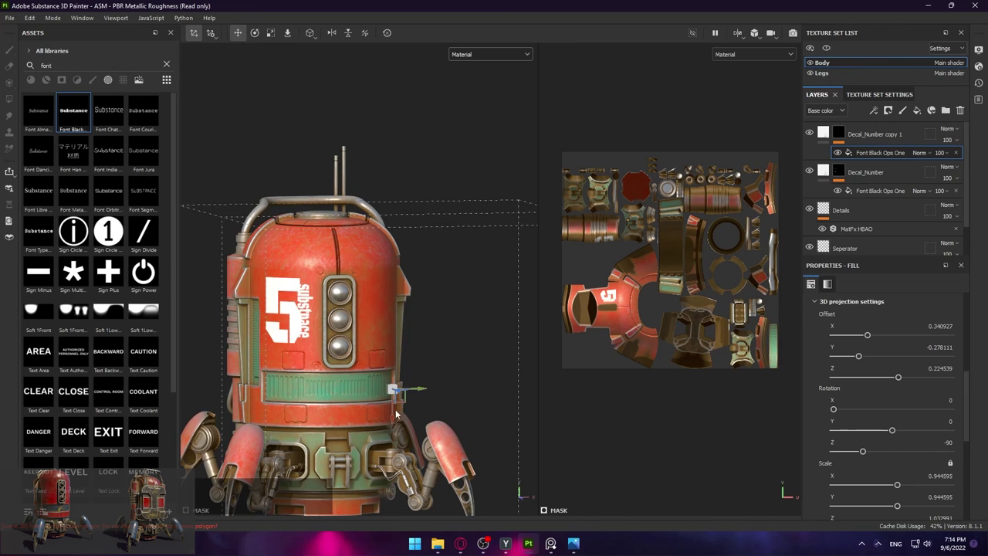
{"action": "left_click", "coordinate": [394, 419]}
{"action": "left_click", "coordinate": [419, 389]}
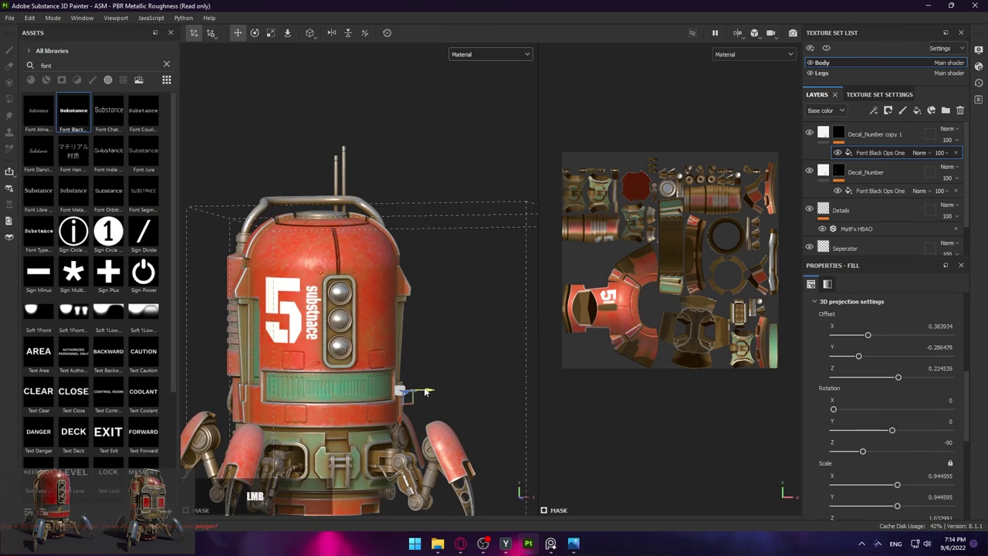
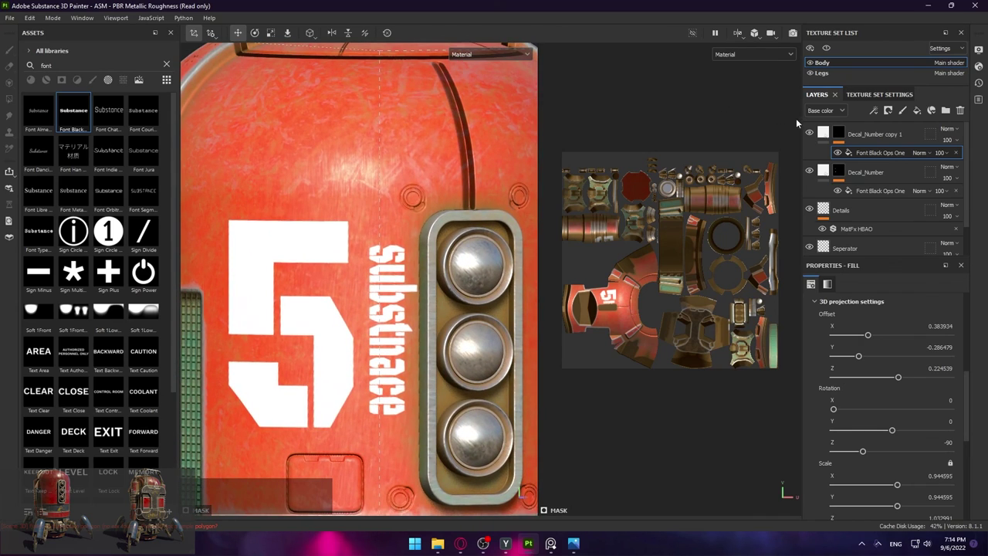
Add a new folder layer (Folder 1) at the top of the layer stack
{"action": "left_click", "coordinate": [813, 131]}
{"action": "left_click", "coordinate": [813, 131]}
{"action": "left_click", "coordinate": [812, 178]}
{"action": "left_click", "coordinate": [809, 133]}
{"action": "left_click", "coordinate": [809, 134]}
{"action": "left_click", "coordinate": [809, 175]}
{"action": "left_click", "coordinate": [909, 135]}
{"action": "left_click", "coordinate": [903, 181]}
{"action": "key", "text": "ctrl+g"}
{"action": "right_click", "coordinate": [411, 330]}
{"action": "middle_click", "coordinate": [392, 331]}
{"action": "right_click", "coordinate": [442, 396]}
Give Folder 1 a white mask and add an empty generator effect to it
{"action": "left_click", "coordinate": [889, 110]}
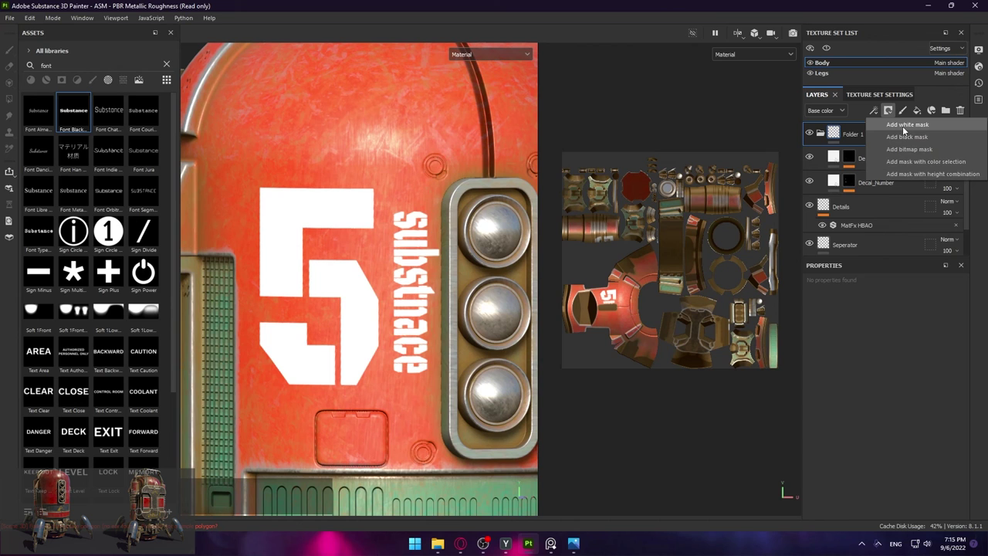
{"action": "left_click", "coordinate": [433, 293]}
{"action": "right_click", "coordinate": [433, 293]}
{"action": "right_click", "coordinate": [443, 303]}
{"action": "left_click", "coordinate": [416, 283]}
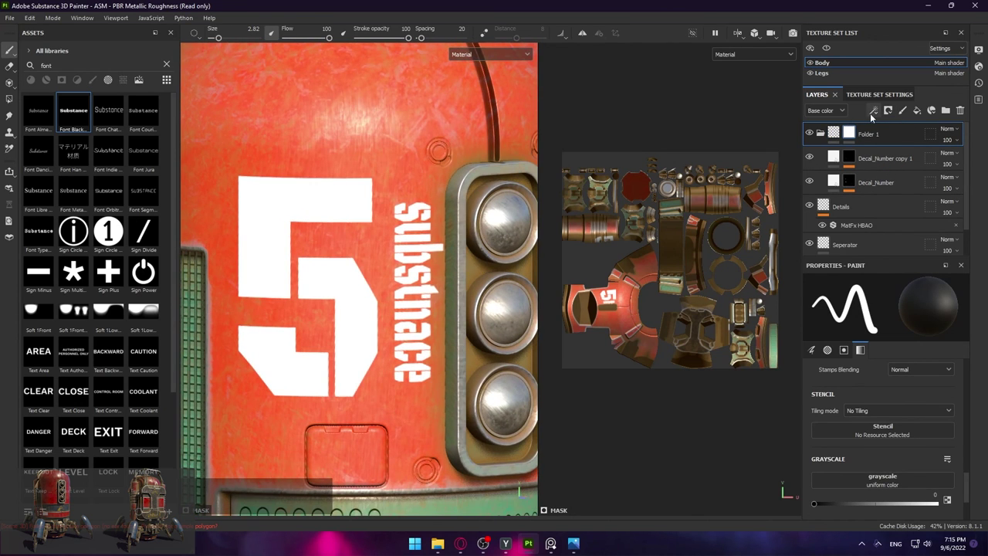
{"action": "left_click", "coordinate": [437, 292]}
{"action": "left_click", "coordinate": [891, 128]}
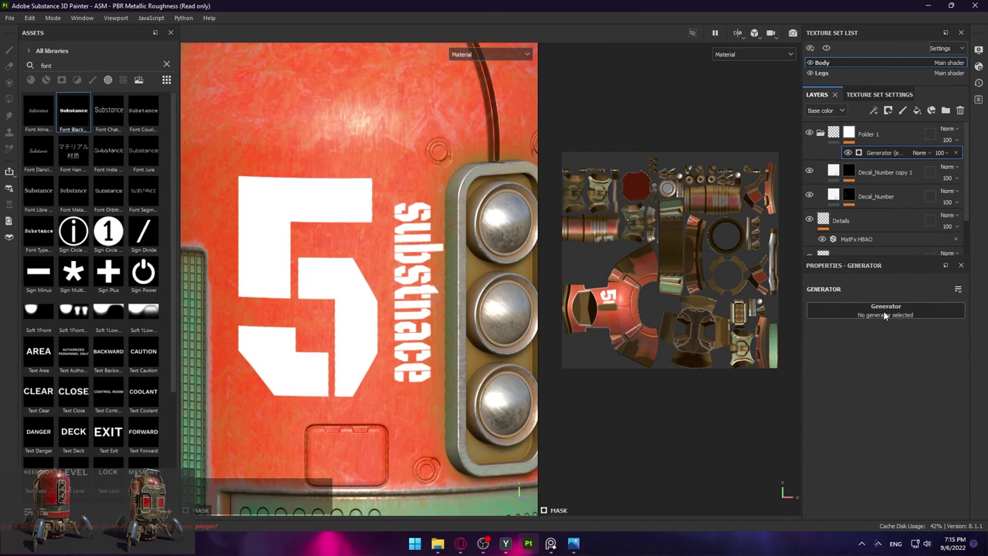
Make the mask generator a Dirt generator with Dirt Level 0.81
{"action": "left_click", "coordinate": [437, 292]}
{"action": "left_click", "coordinate": [436, 292]}
{"action": "left_click", "coordinate": [438, 292]}
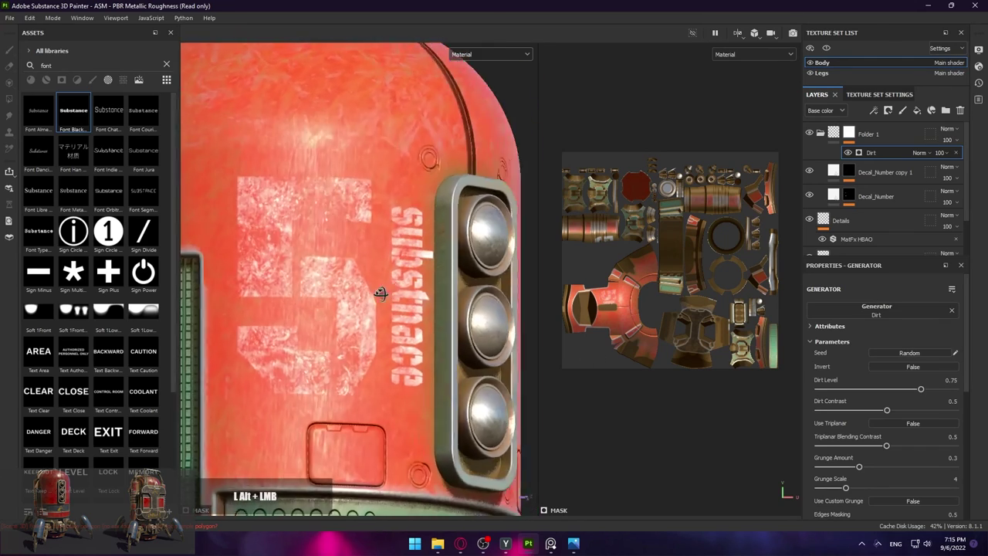
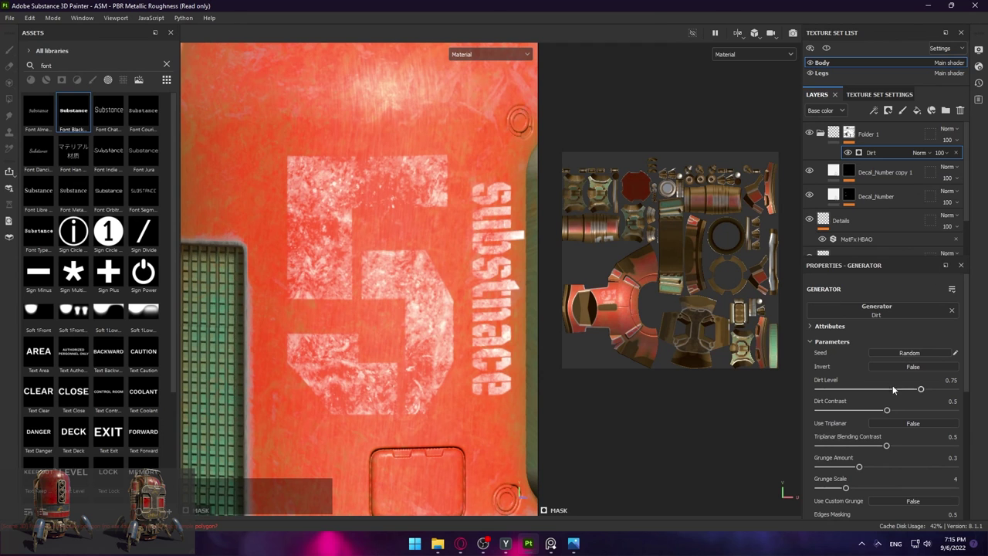
{"action": "left_click", "coordinate": [919, 393]}
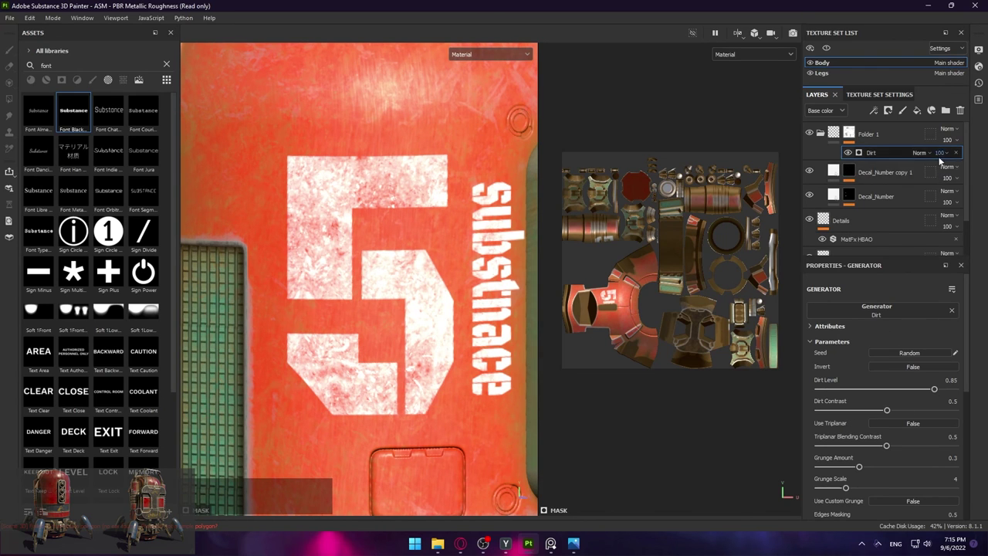
{"action": "left_click", "coordinate": [934, 392]}
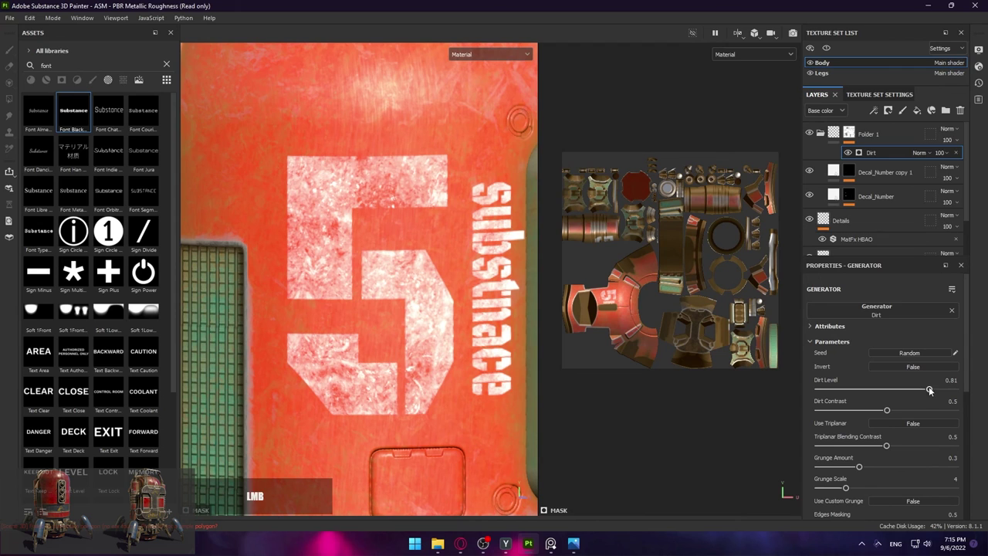
Lower the Dirt generator's opacity to 70 to soften the weathering on the decals
{"action": "left_click", "coordinate": [945, 157]}
{"action": "left_click", "coordinate": [978, 171]}
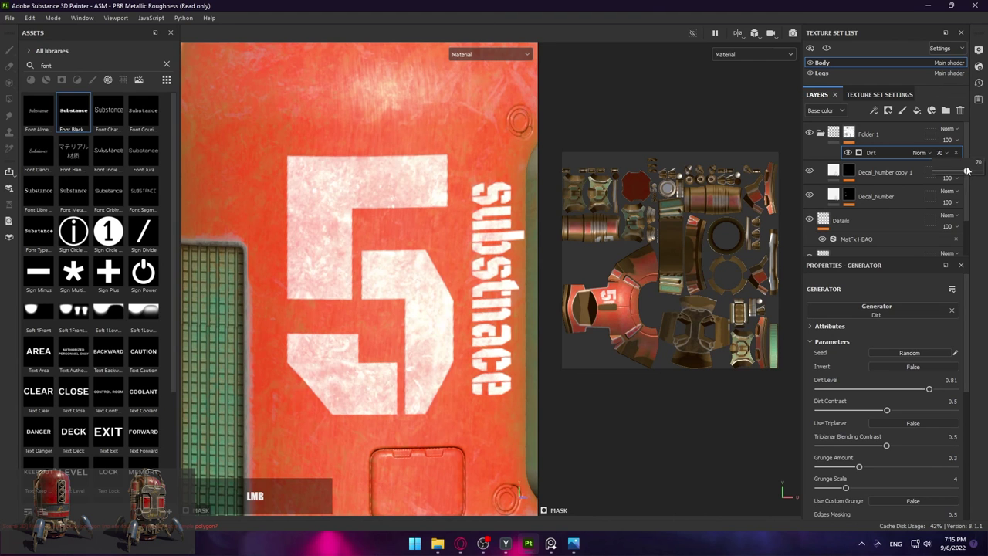
{"action": "left_click", "coordinate": [518, 288]}
{"action": "right_click", "coordinate": [515, 292]}
{"action": "middle_click", "coordinate": [439, 290]}
{"action": "left_click", "coordinate": [348, 174]}
{"action": "right_click", "coordinate": [406, 192]}
{"action": "middle_click", "coordinate": [380, 237]}
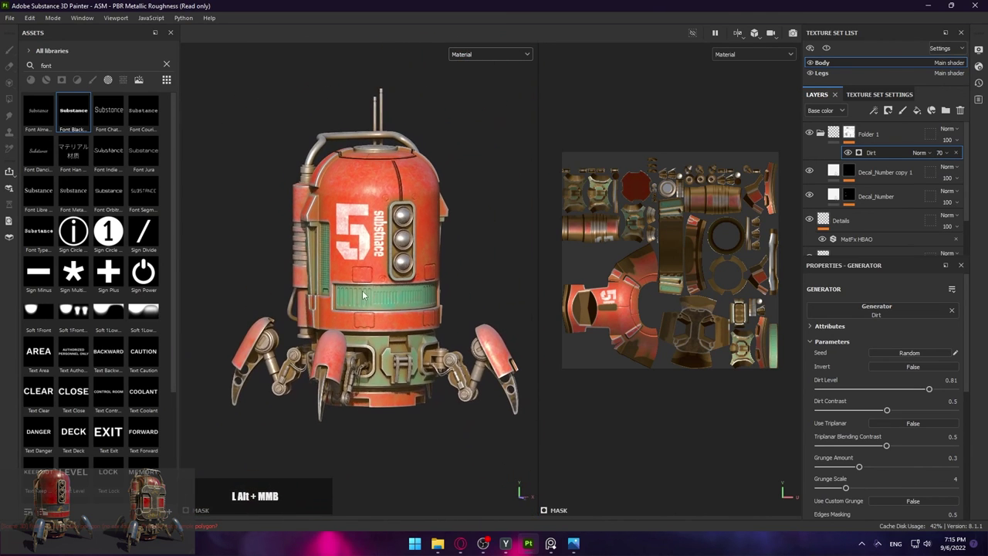
{"action": "left_click", "coordinate": [365, 291]}
{"action": "middle_click", "coordinate": [400, 216]}
{"action": "right_click", "coordinate": [367, 249]}
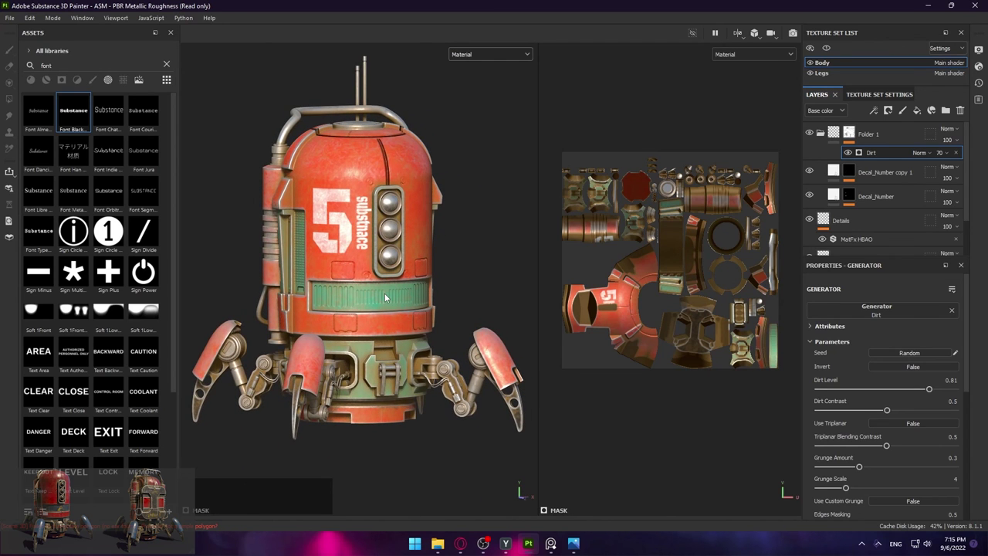